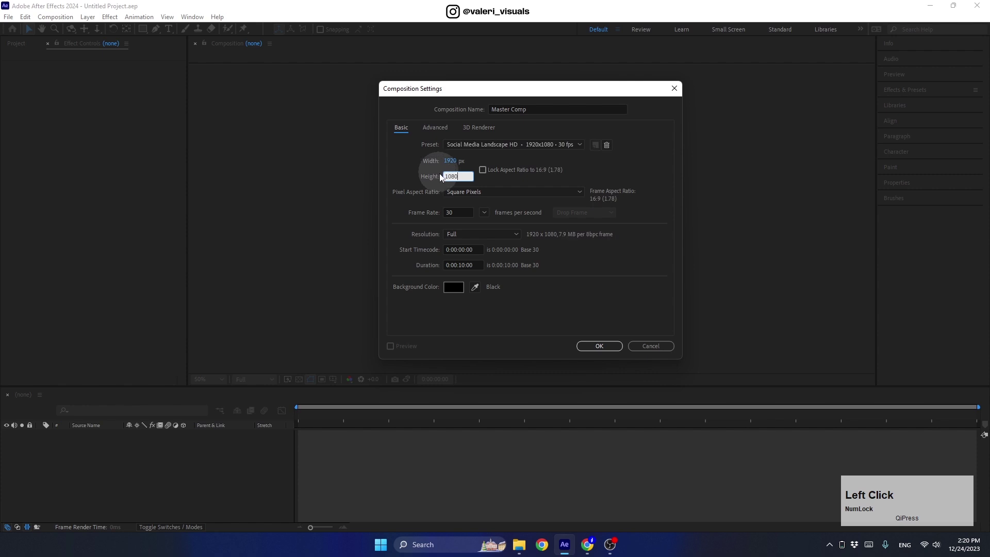
- Create the 1920×1080 Master Comp and start a Pen path at the left of the frame
left_click(465, 212)
left_click(596, 356)
left_click(340, 386)
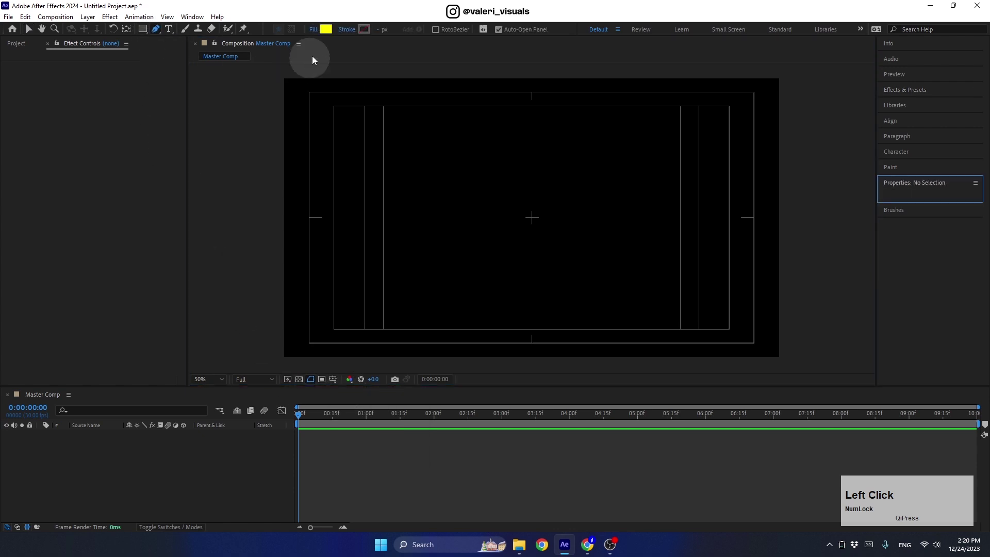
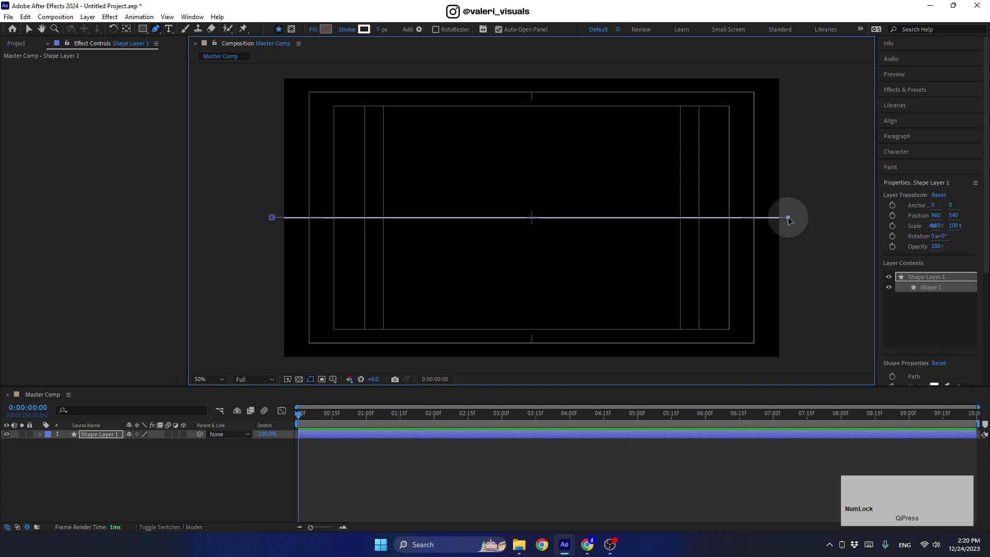
- Move the horizontal line near the top and add a Repeater with Y offset 131 for five lines
left_click(889, 126)
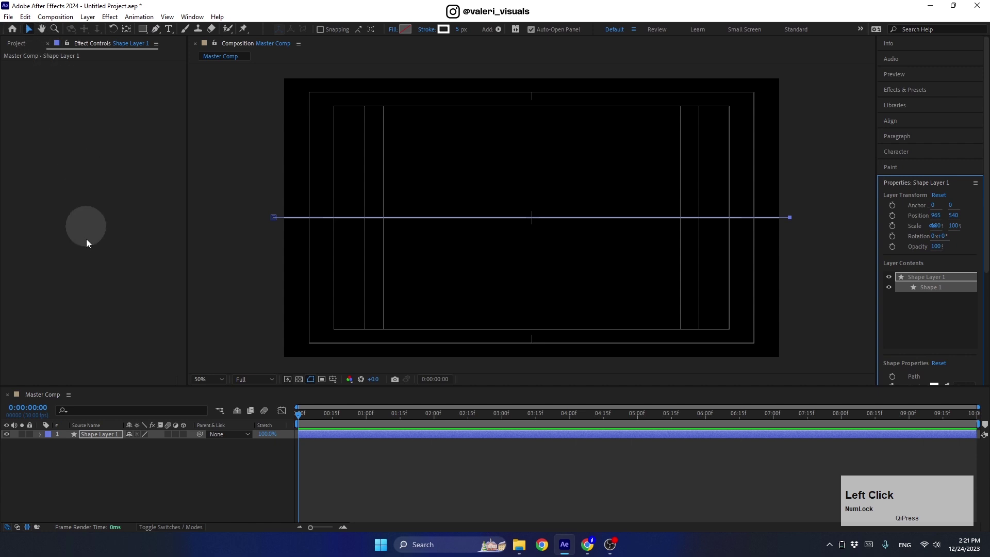
left_click(101, 442)
left_click(534, 221)
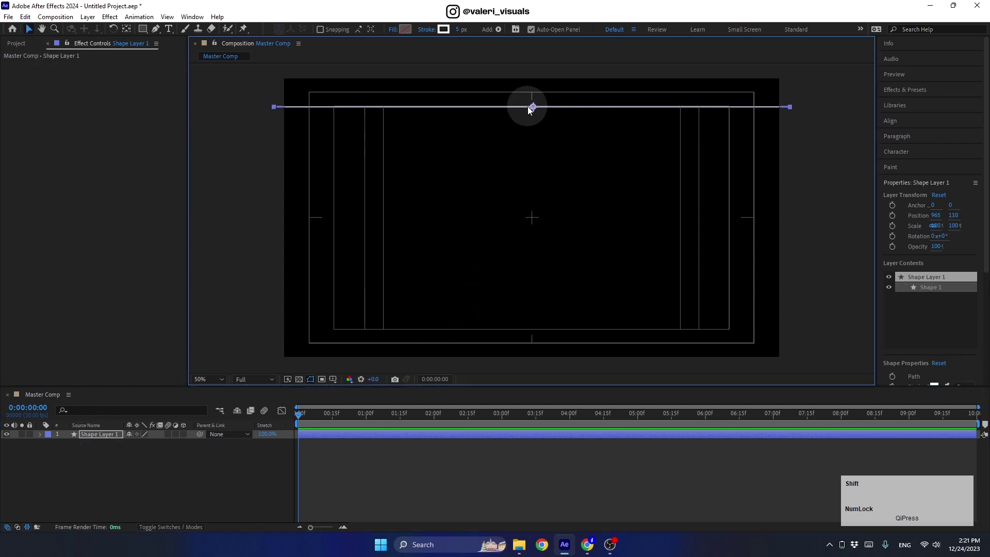
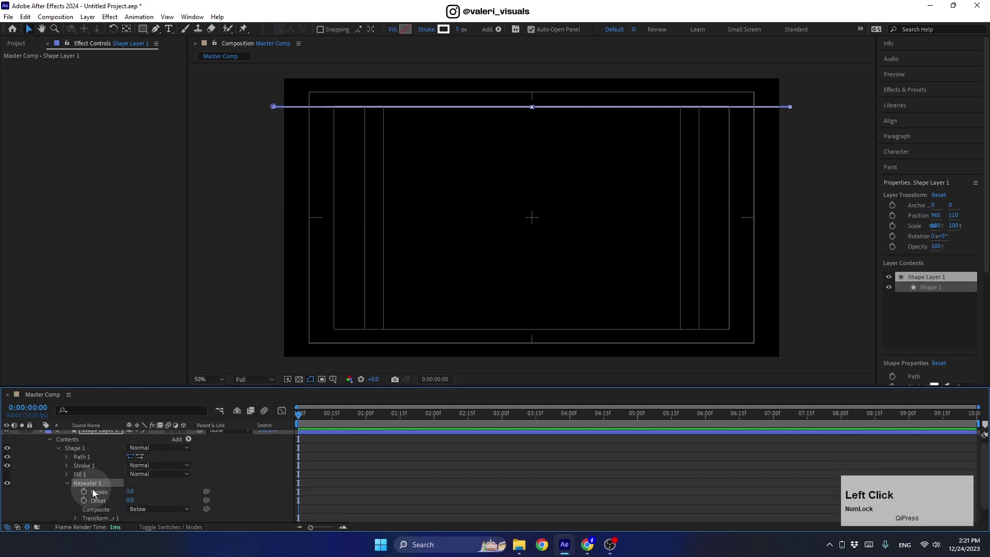
key("Return")
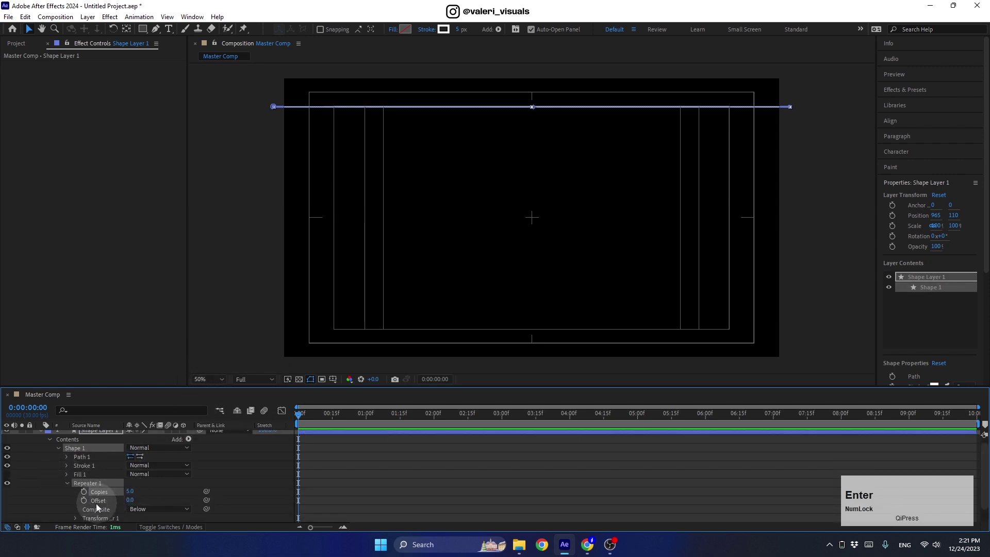
left_click(77, 521)
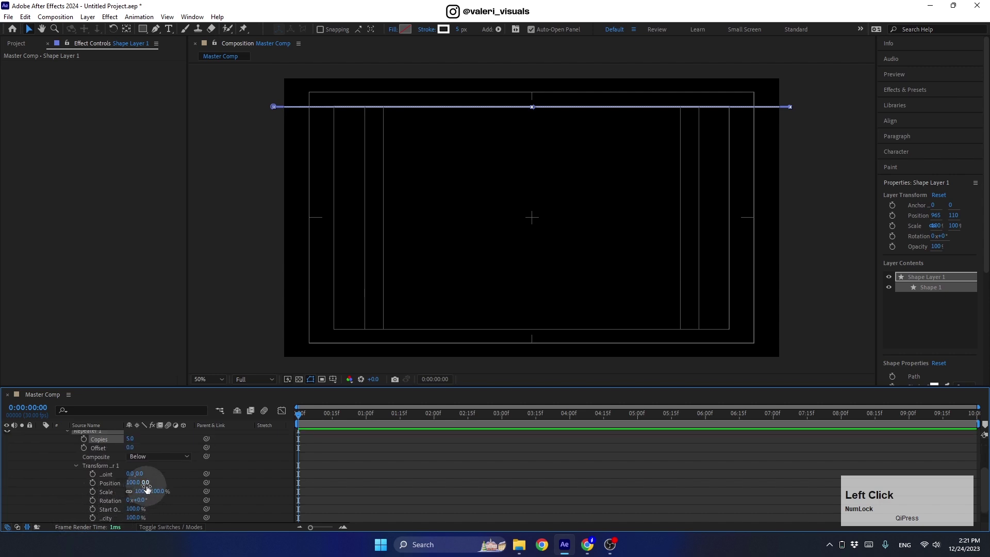
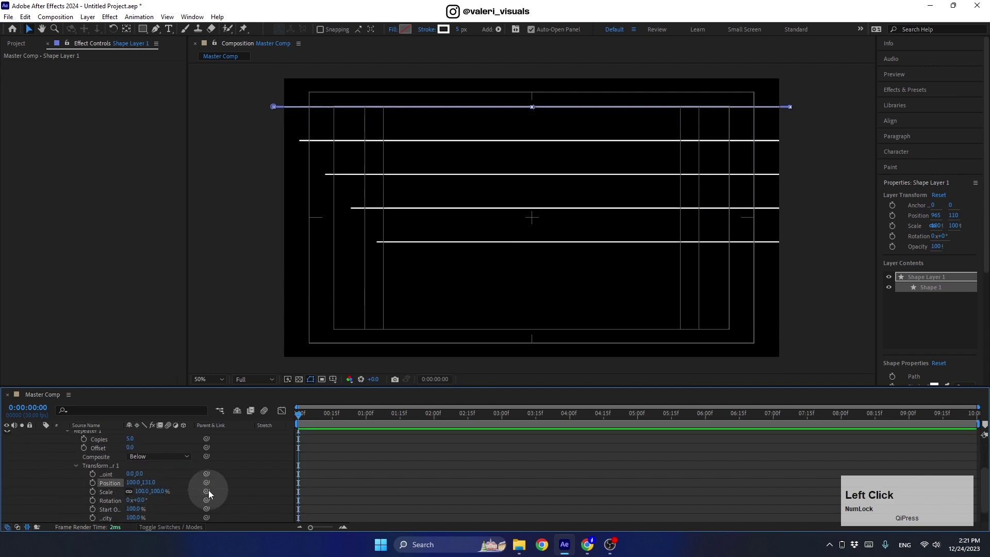
key("Return")
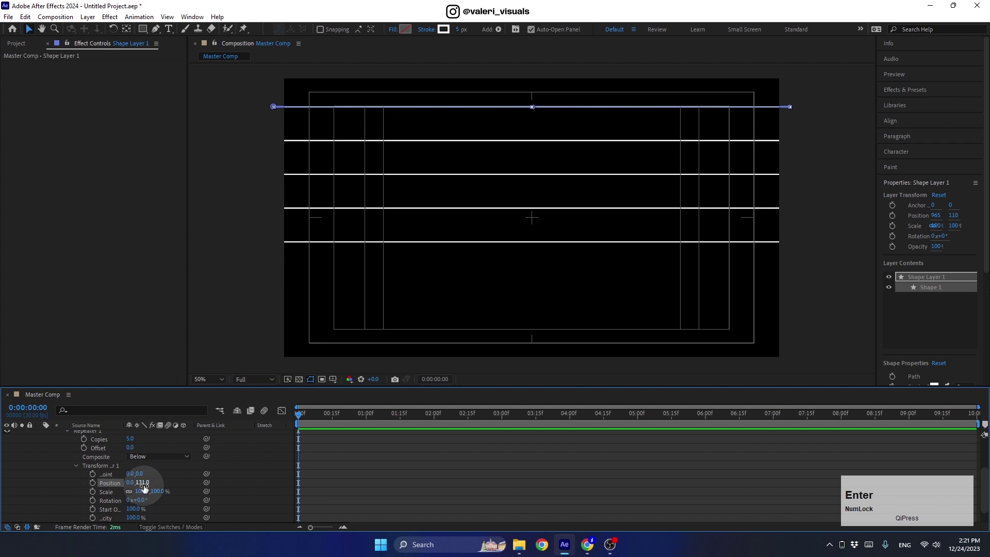
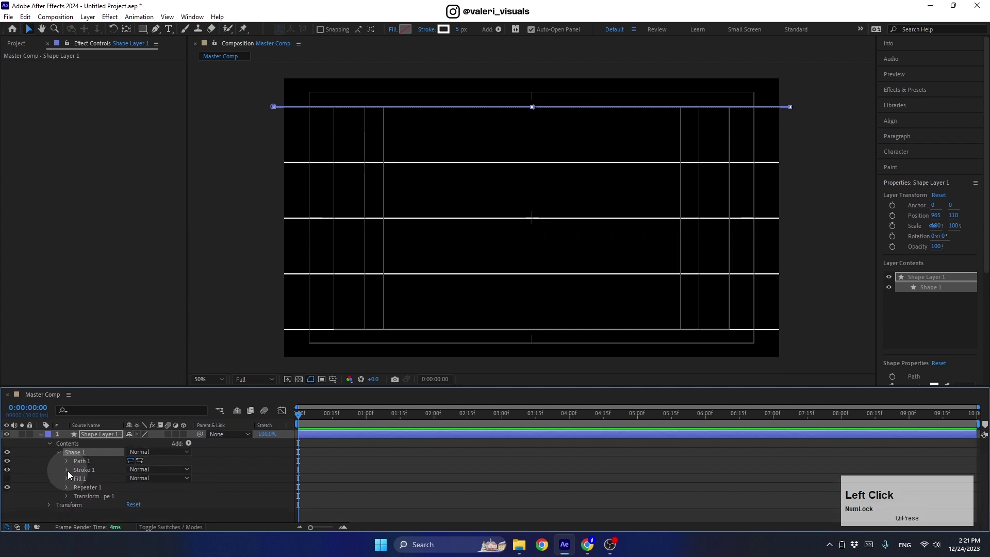
- Rename the shape layer to 'Lines'
key("Return")
type("lnes")
key("Return")
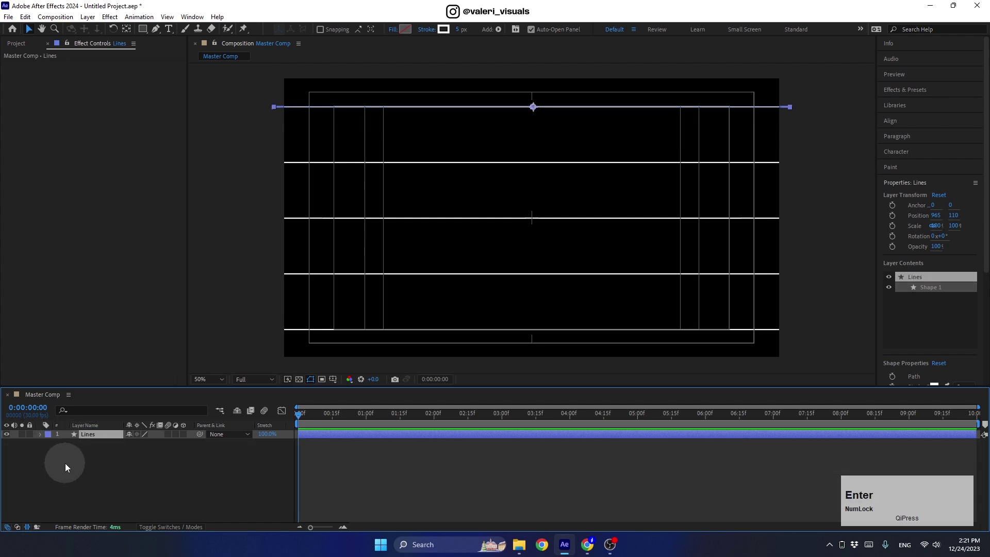
left_click(147, 488)
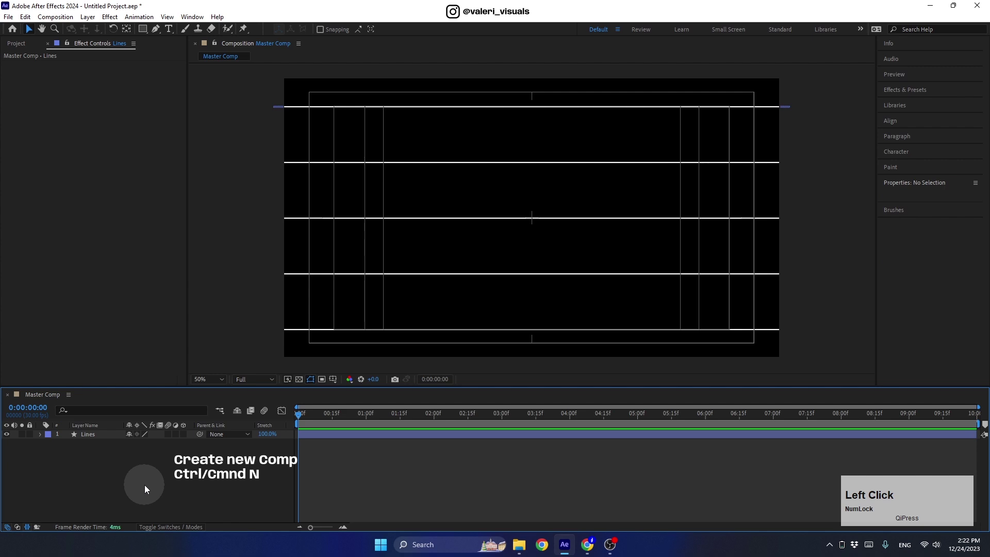
- Create a new 500×500 composition named 'Asset 1'
key("ctrl+n")
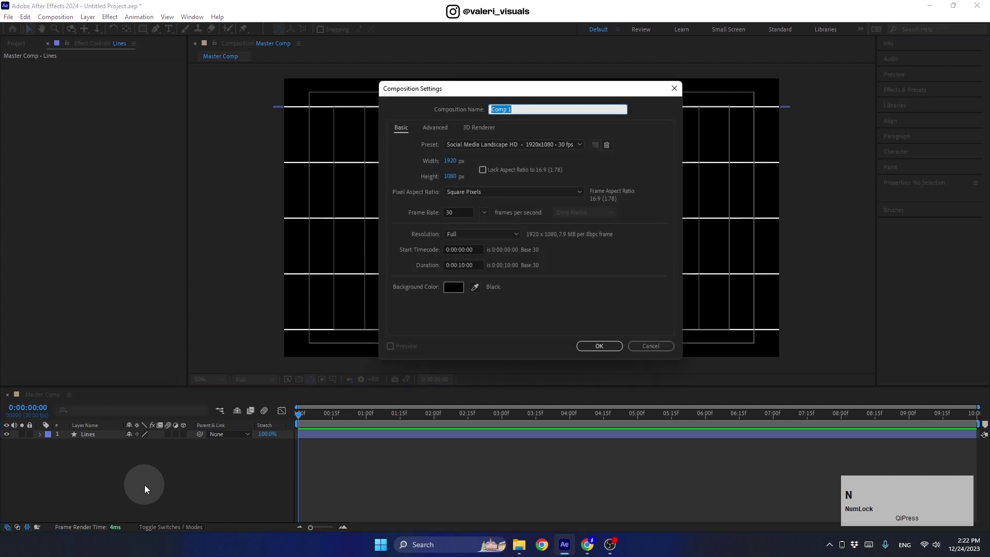
type("sset")
key("space")
left_click(454, 166)
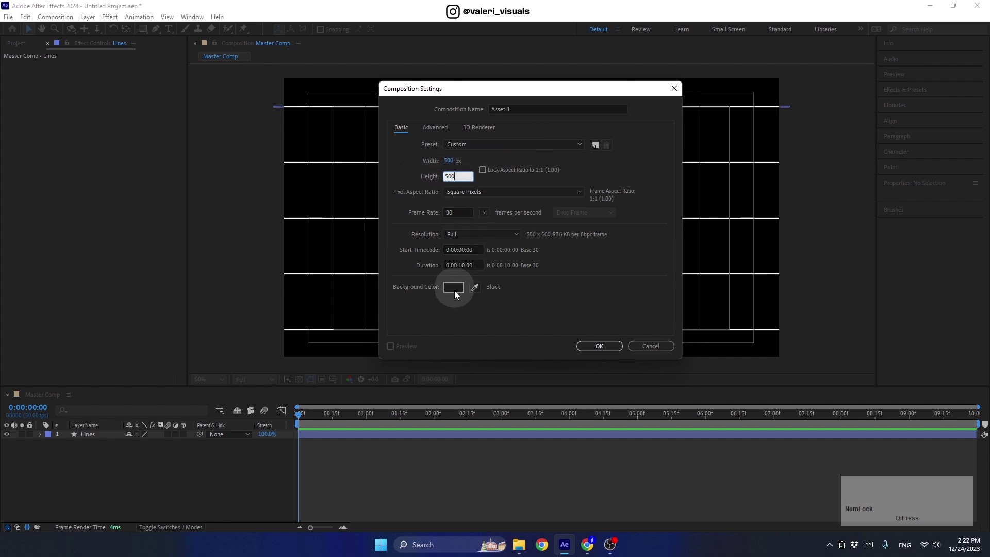
left_click(596, 349)
scroll("up", 3)
- Add a full-comp white rectangle with no stroke, Roundness 100 and height 150 as a pill
left_click(146, 34)
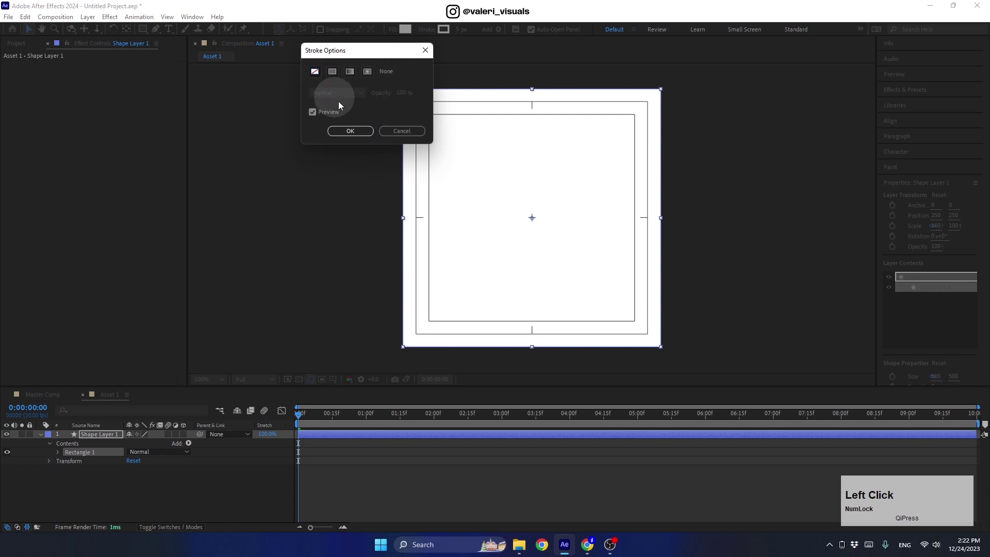
left_click(61, 454)
left_click(68, 463)
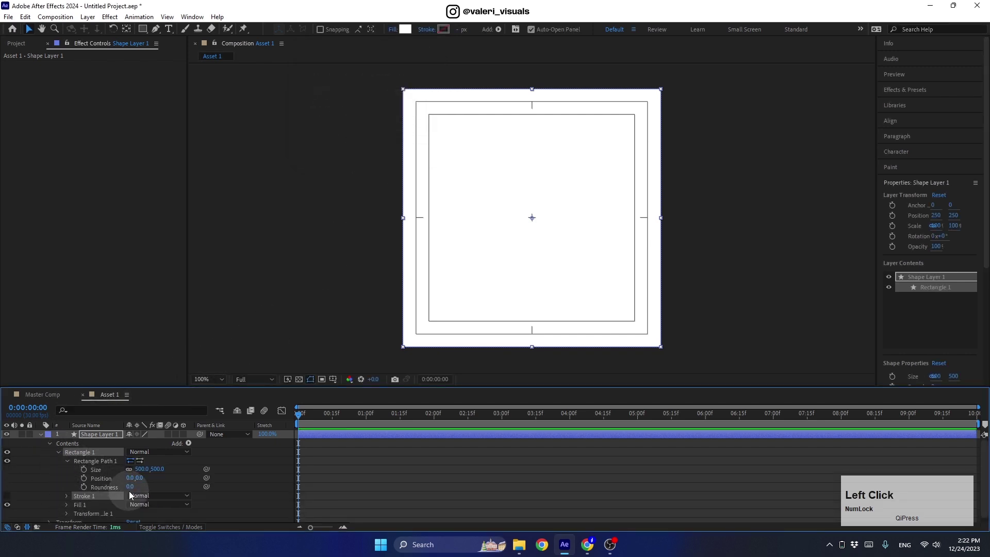
key("z")
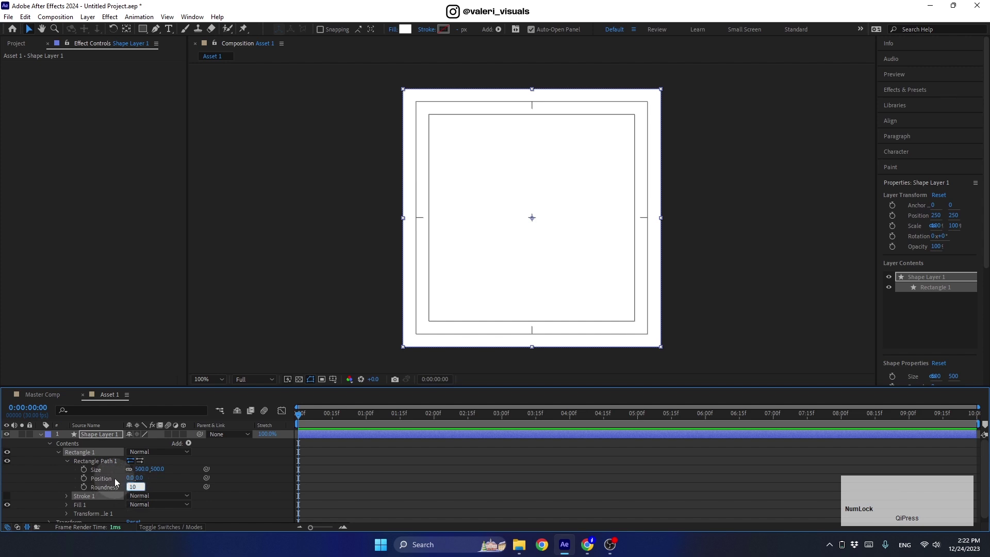
key("Return")
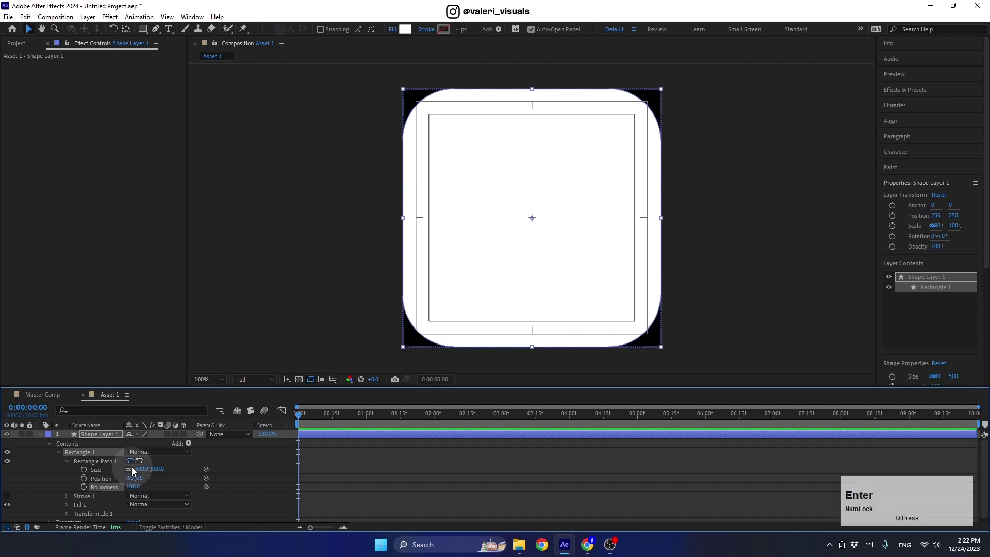
left_click(136, 471)
key("Return")
left_click(45, 440)
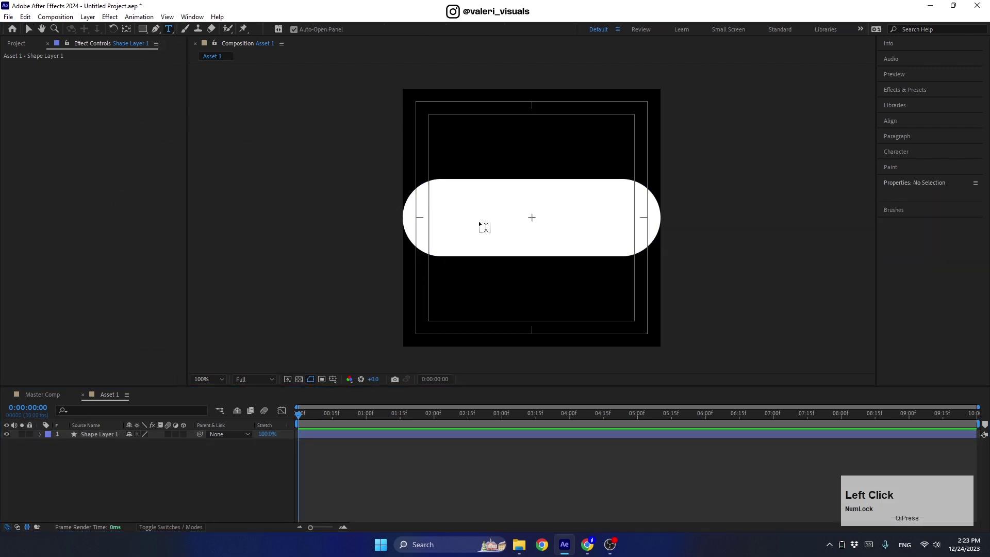
- Label the pill 'After Effects' in smaller black Anybody Bold type, centred in the comp
type("fter")
key("space")
type("efects")
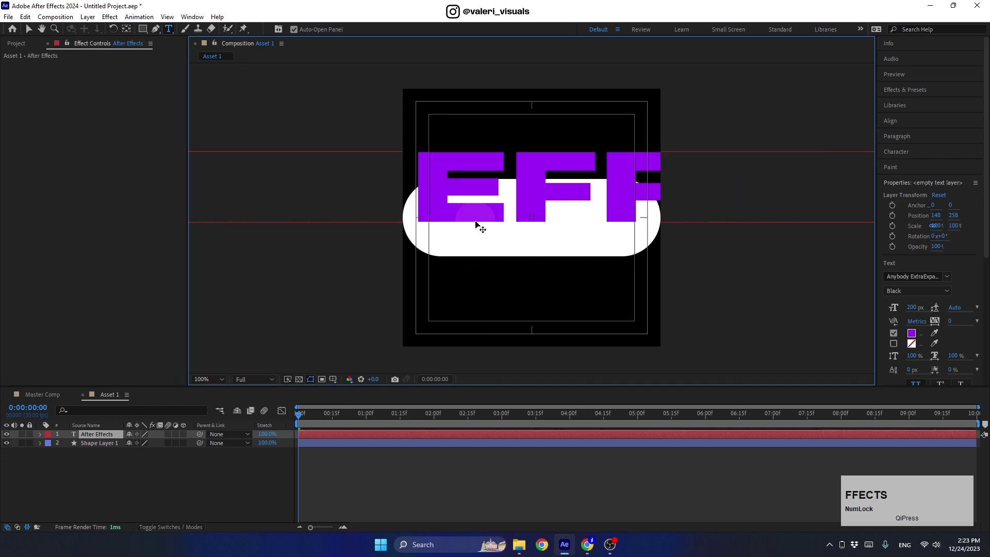
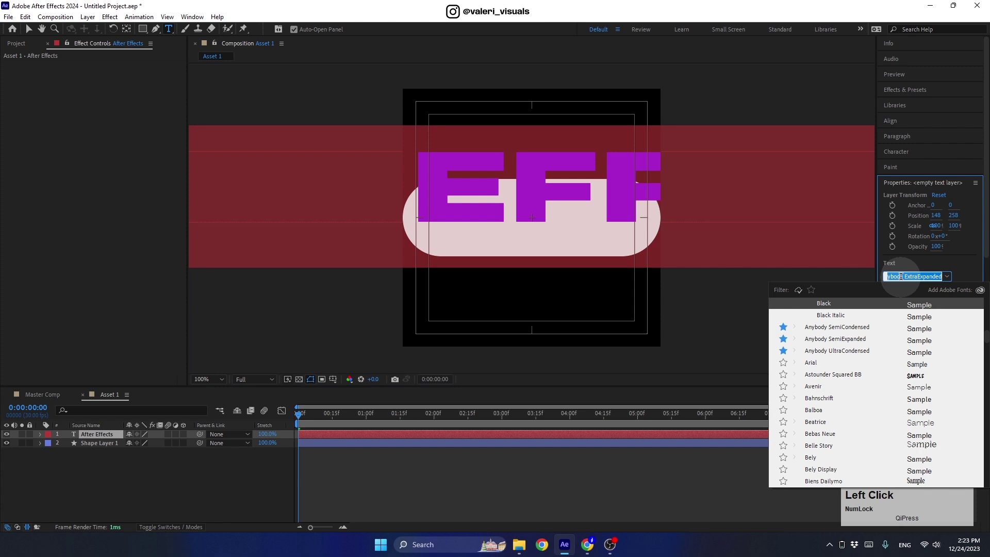
type("anybod")
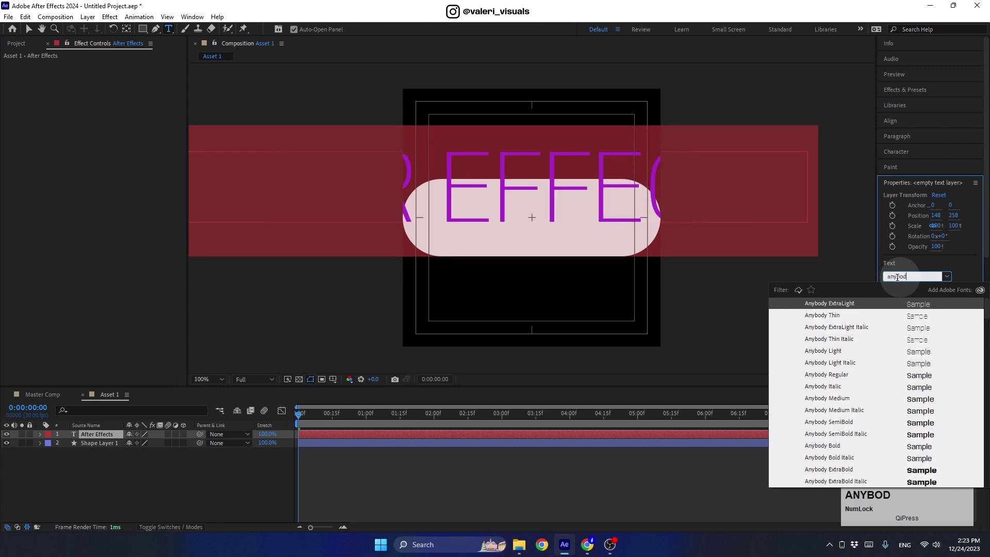
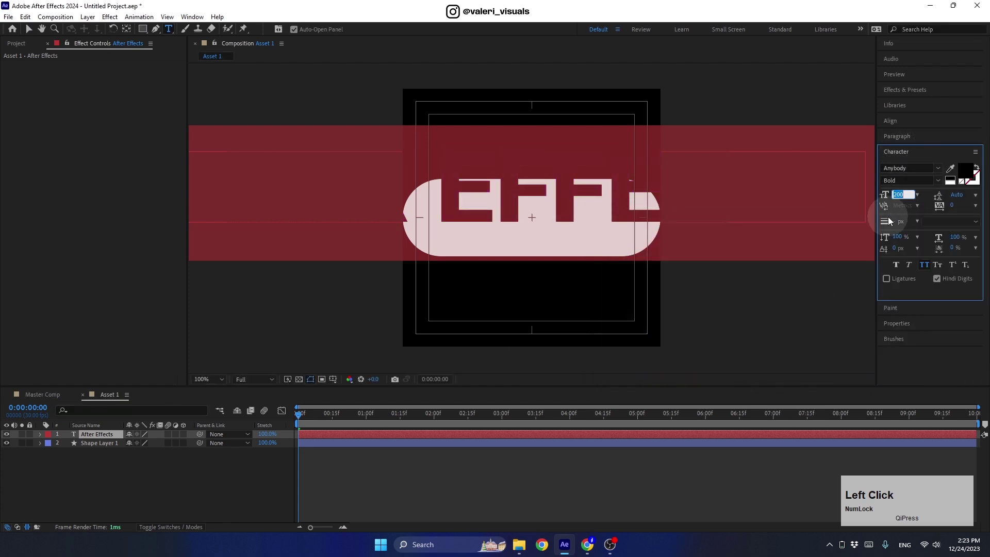
left_click(928, 266)
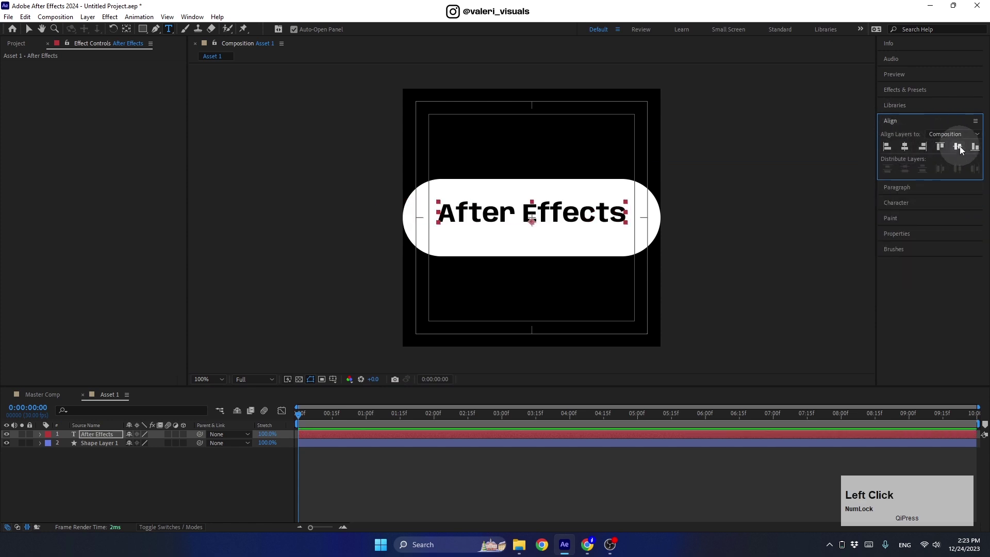
left_click(41, 401)
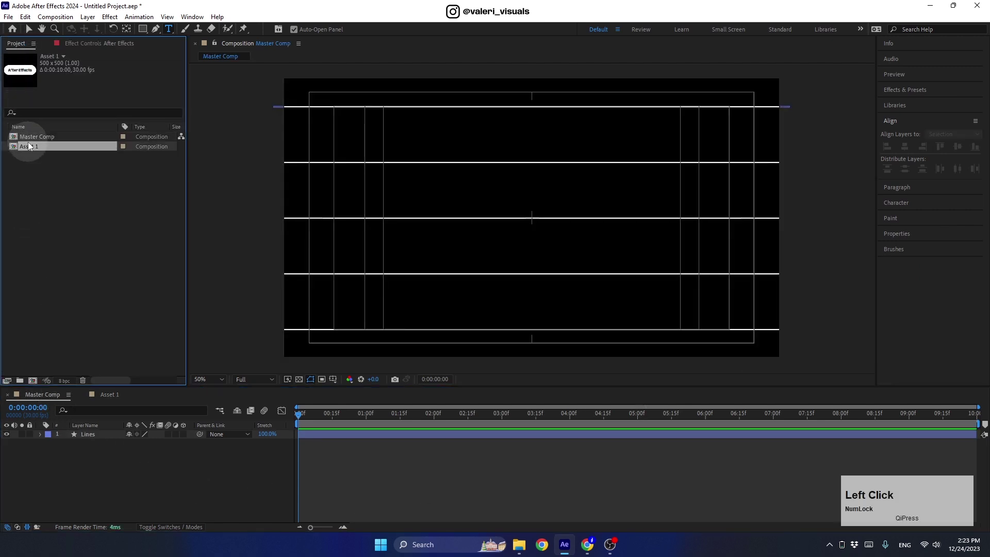
- Place Asset 1 in Master Comp, keyframed from off-left to off-right over four seconds
left_click(33, 149)
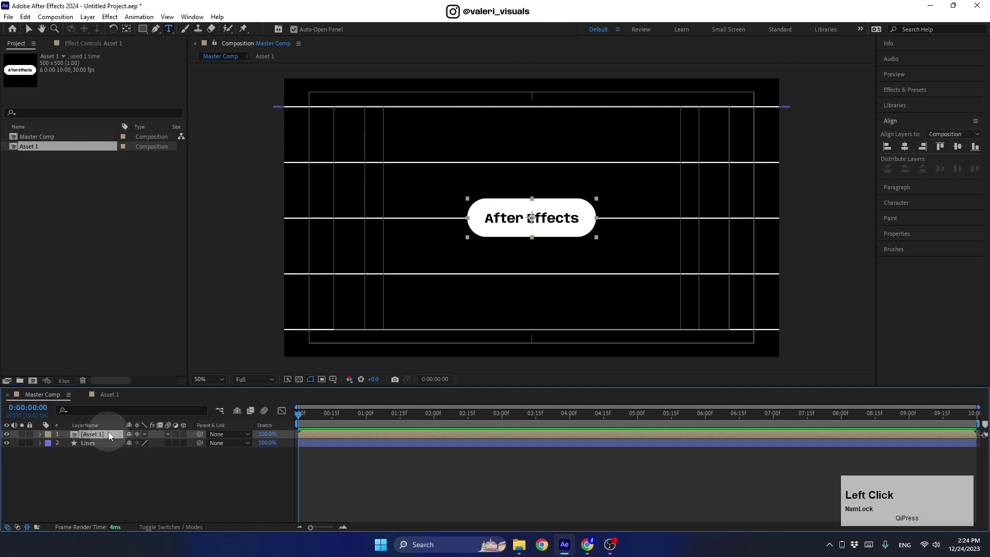
key("p")
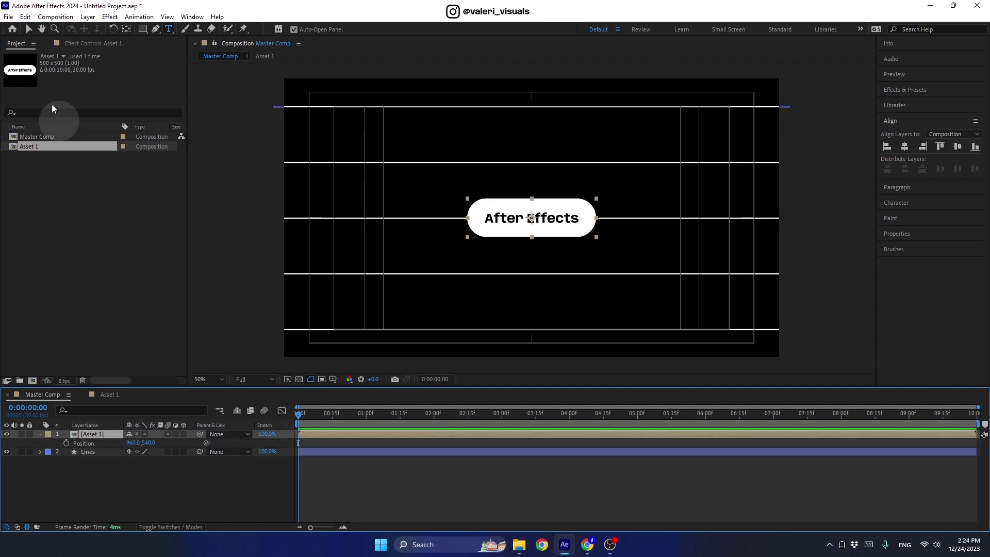
left_click(27, 31)
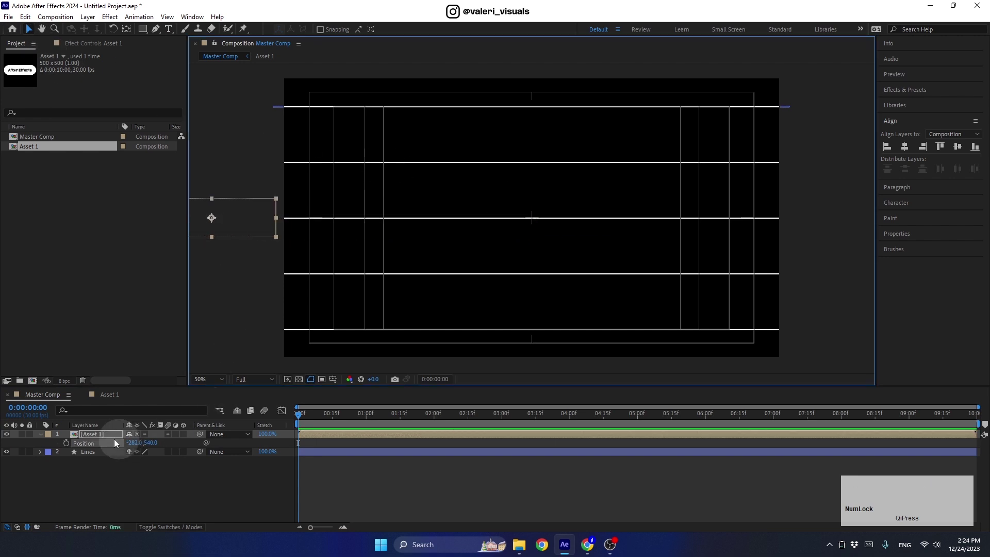
left_click(67, 447)
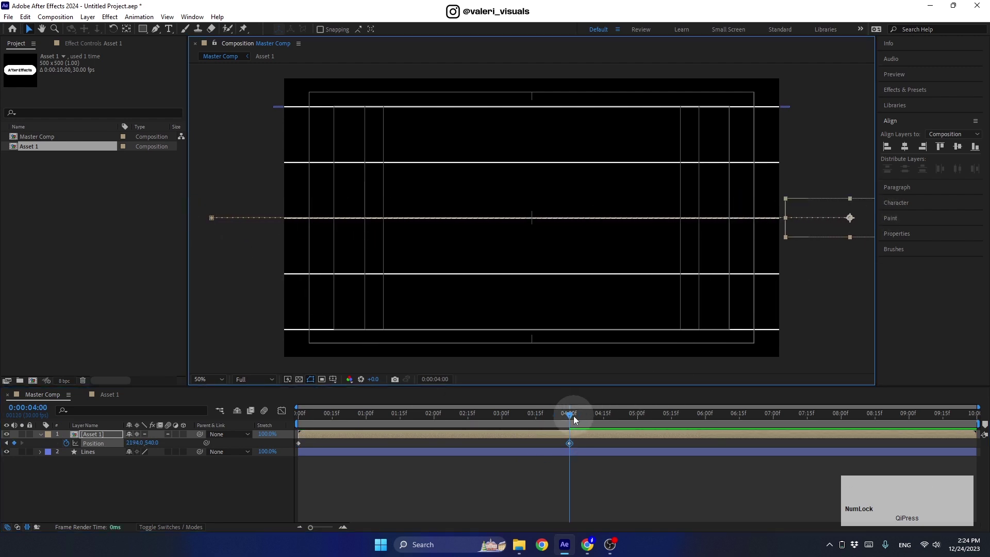
left_click(566, 420)
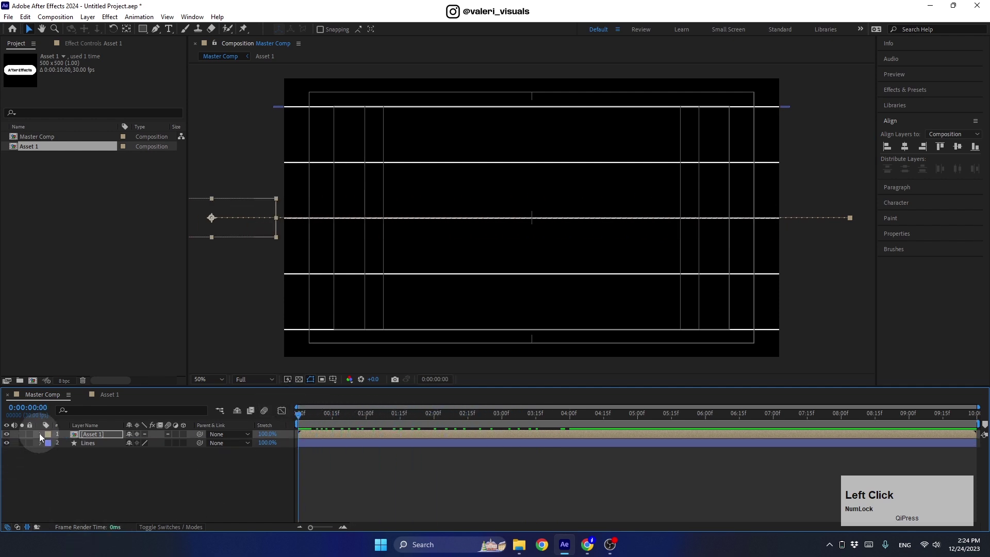
- Pre-compose Asset 1 and Lines into 'Data 1' and hide the safe-area guides
right_click(100, 446)
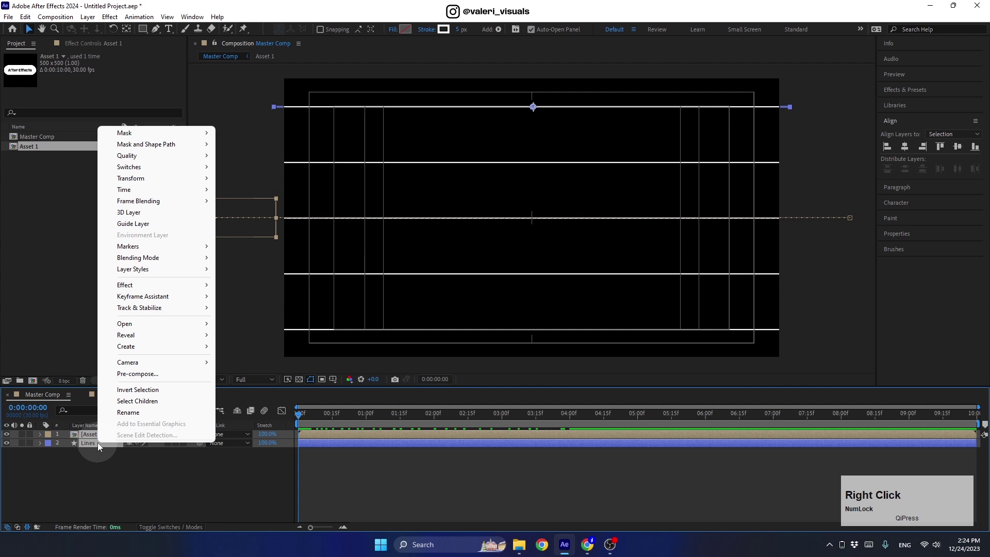
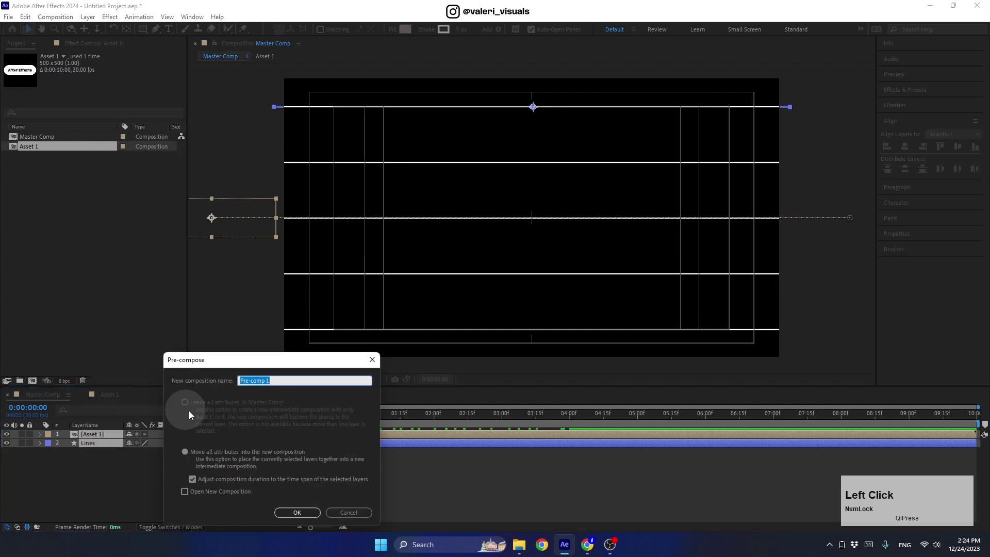
type("ata")
key("space")
left_click(310, 515)
left_click(336, 387)
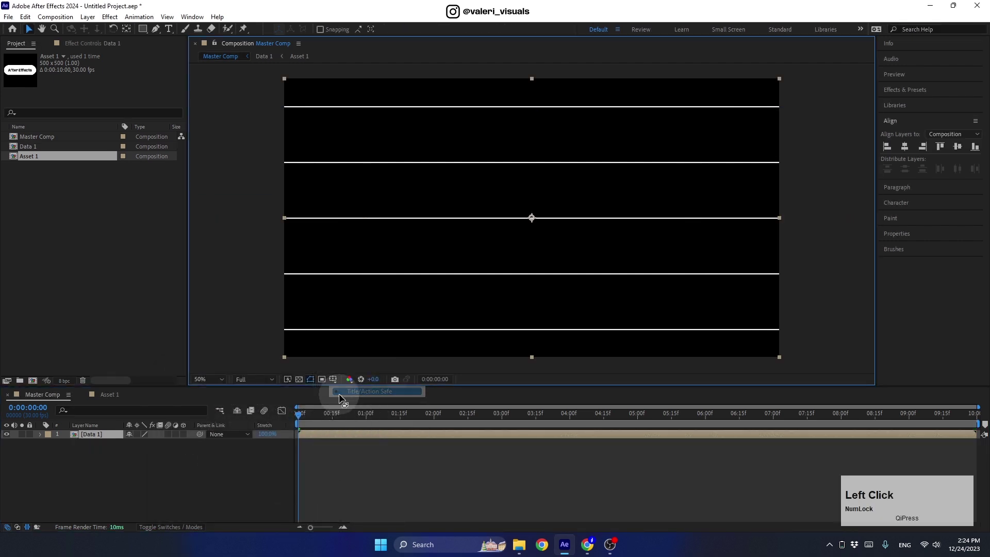
left_click(135, 484)
- Start a new 500×500 composition named 'Main Icon'
key("ctrl+Num_Lock")
key("ctrl+n")
type("ain")
key("space")
type("con")
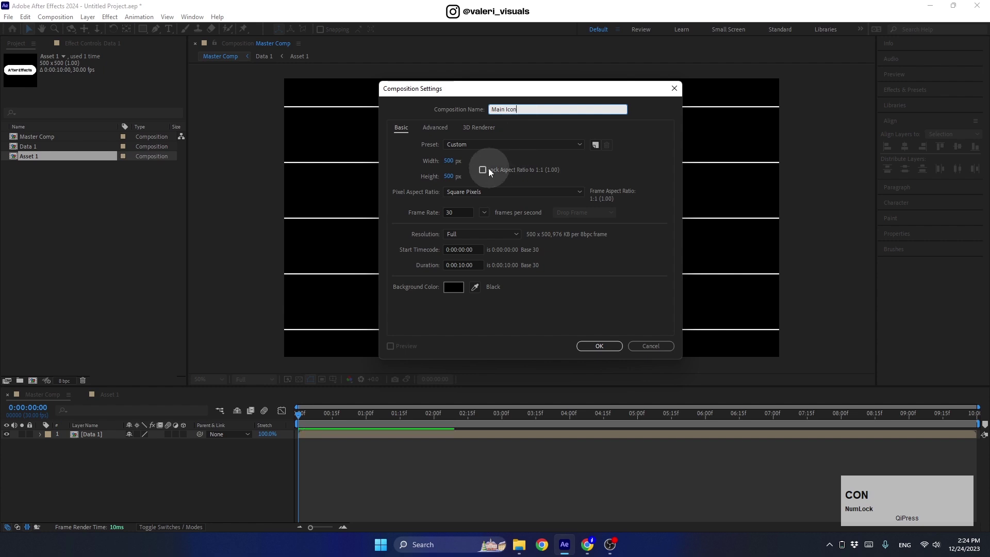
- Fill Main Icon with the Ae logo PNG, then place Main Icon in Master Comp at 60% scale
left_click(598, 355)
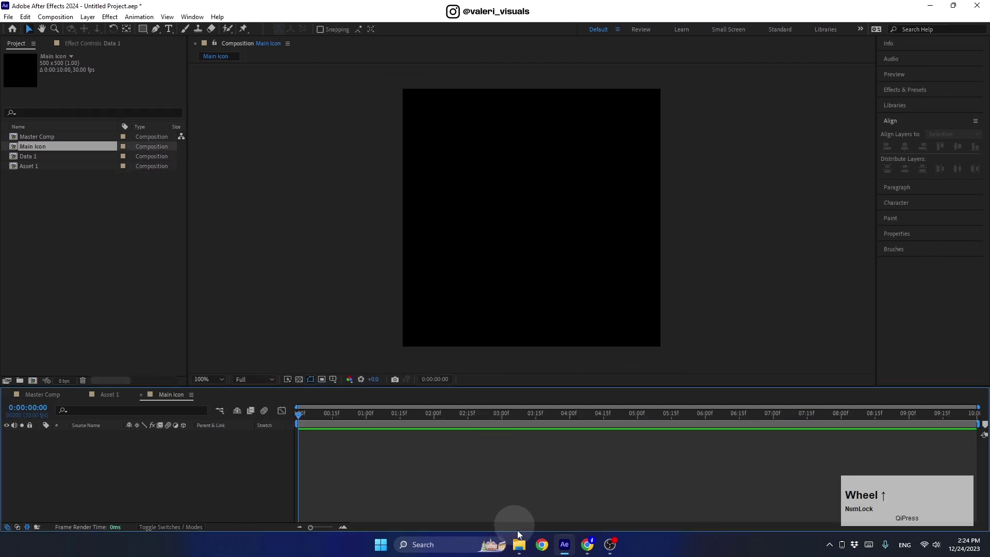
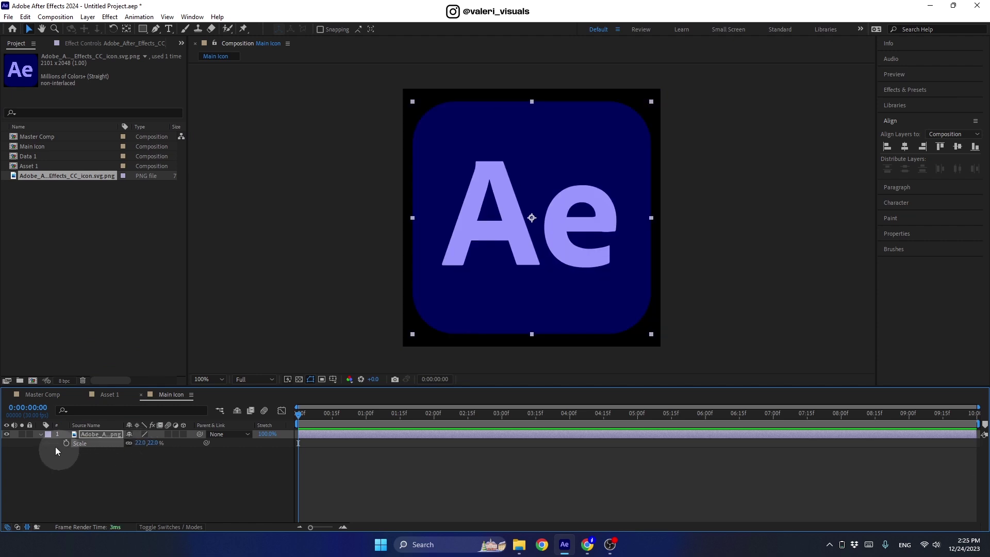
left_click(43, 438)
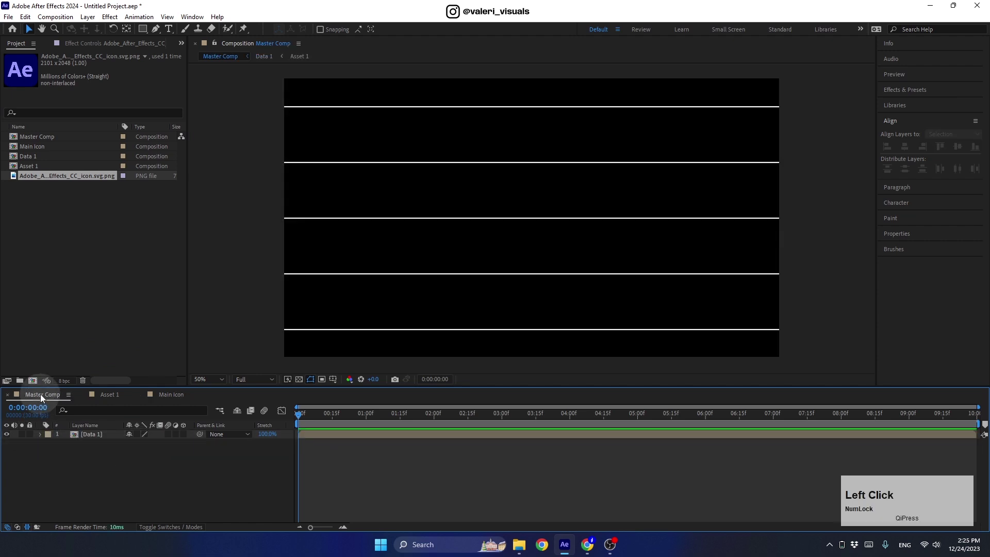
left_click(36, 150)
key("s")
left_click(144, 441)
key("Return")
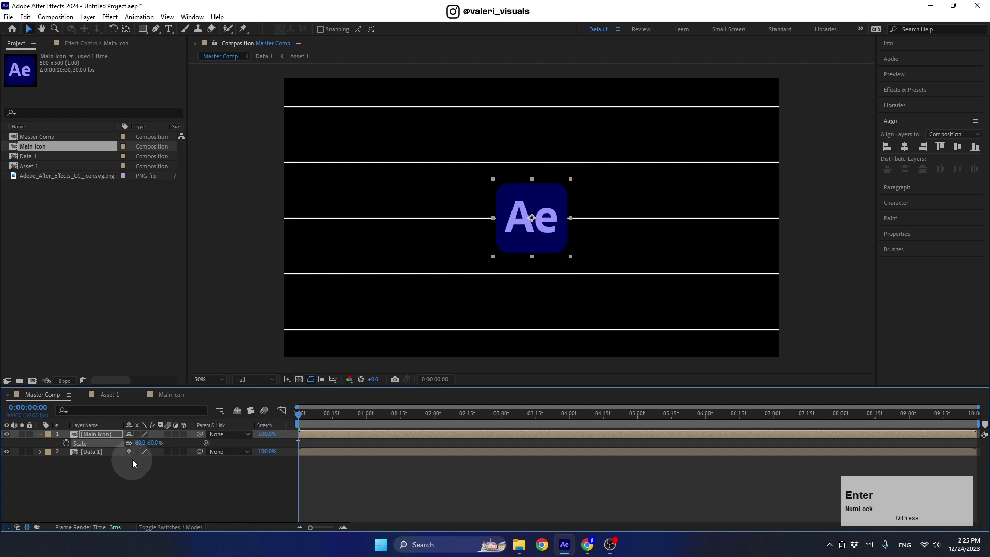
left_click(142, 438)
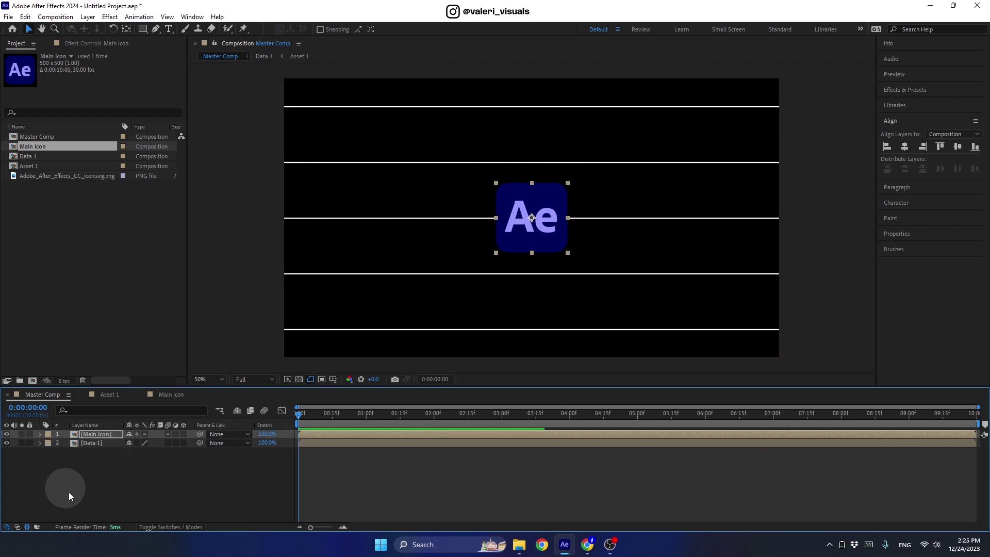
- Apply a Warp effect to Data 1 set to Bulge with Bend -55, then enter Data 1
left_click(306, 420)
left_click(909, 97)
type("warp")
left_click(913, 195)
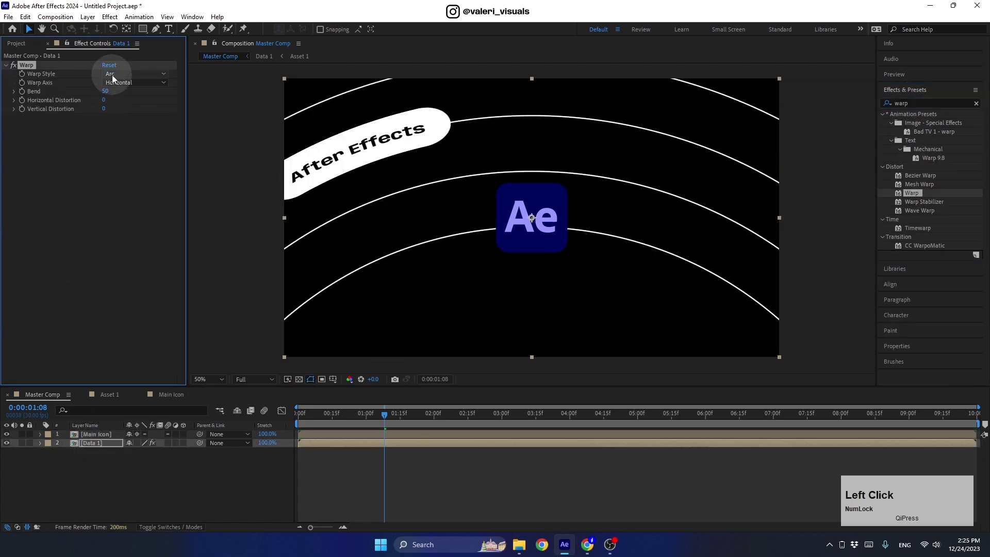
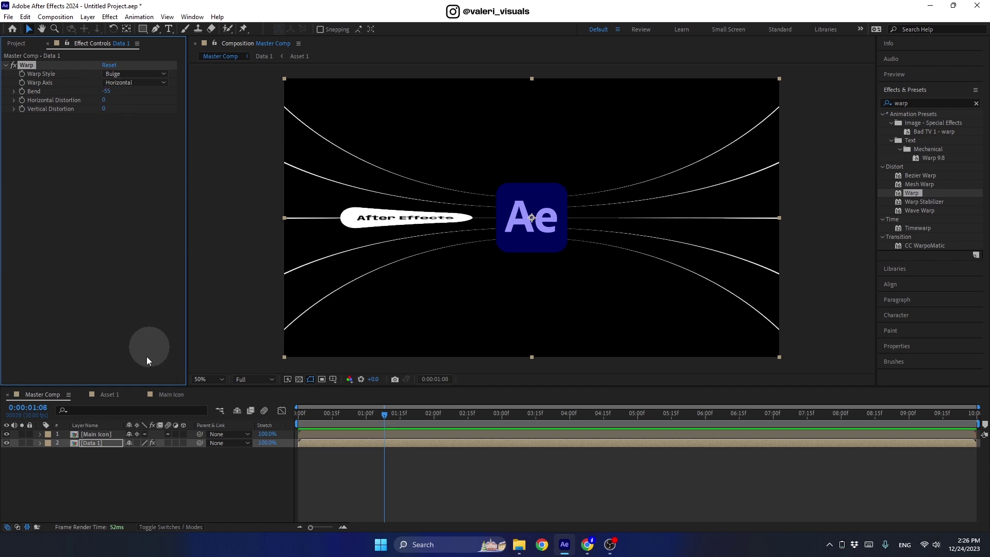
left_click(108, 449)
left_click(379, 419)
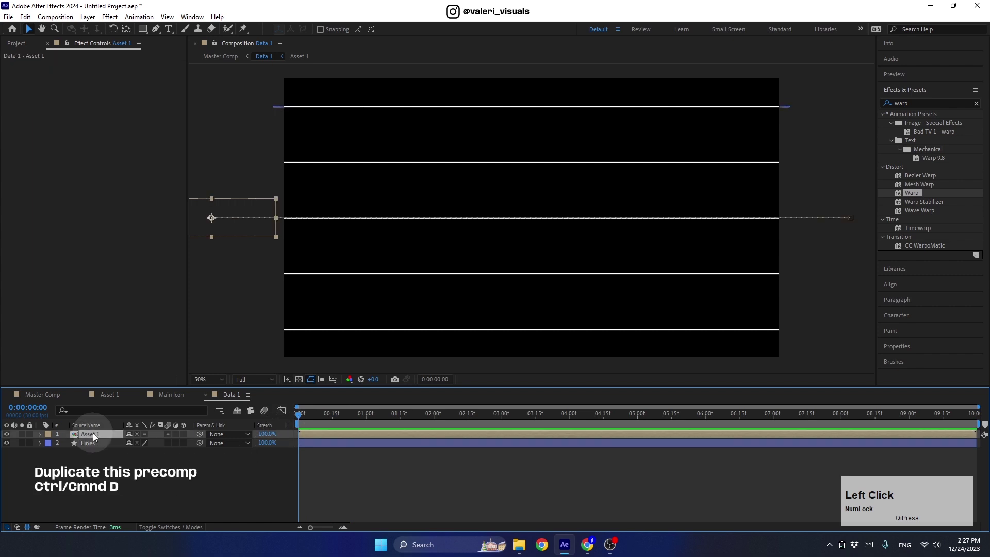
- Duplicate the pill twice and set each copy's Position Y onto the top two lines
key("ctrl+d")
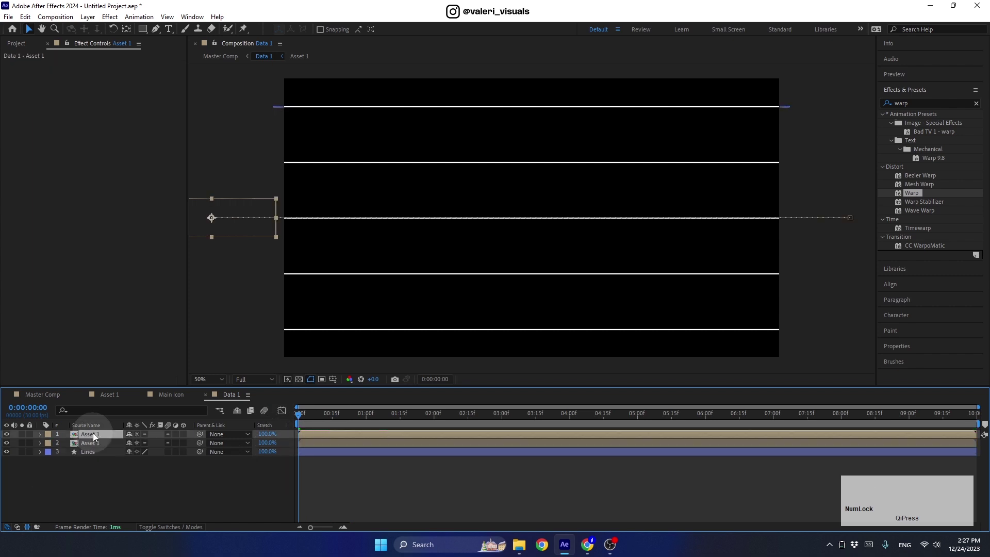
key("p")
left_click(96, 448)
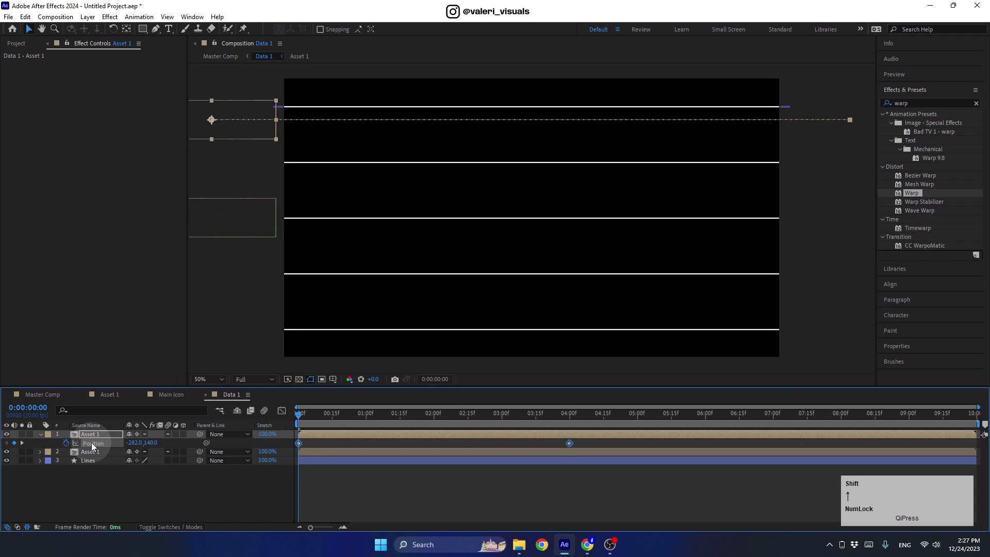
key("Down")
left_click(96, 455)
key("ctrl+d")
key("p")
left_click(94, 466)
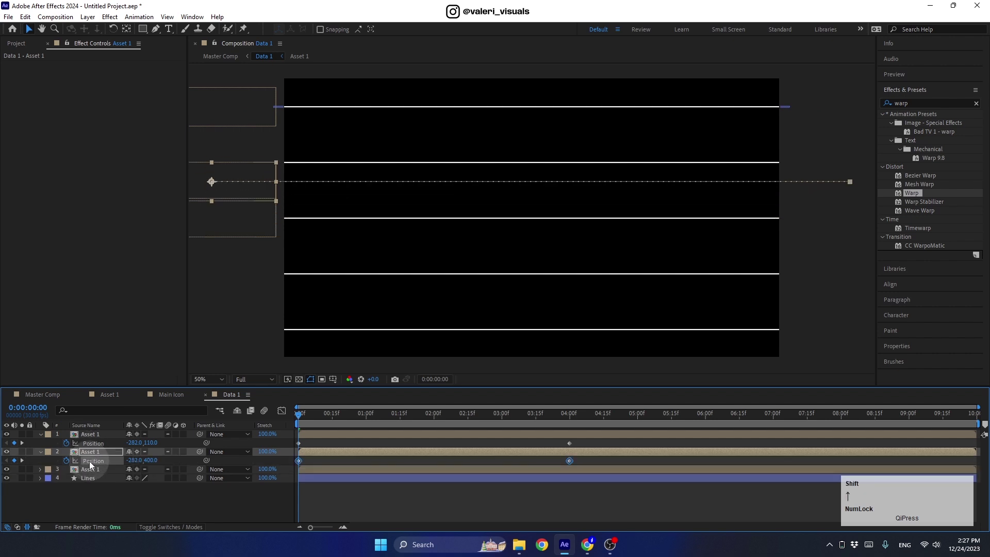
key("Down")
- Duplicate twice more onto the fourth and bottom lines so all five lines carry a pill
left_click(99, 474)
key("ctrl+d")
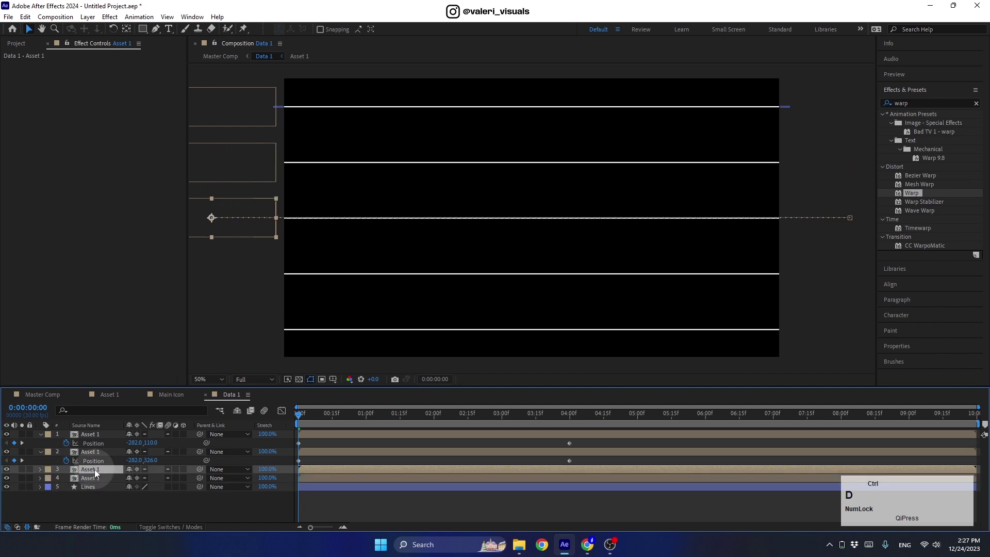
left_click(100, 482)
key("p")
left_click(93, 491)
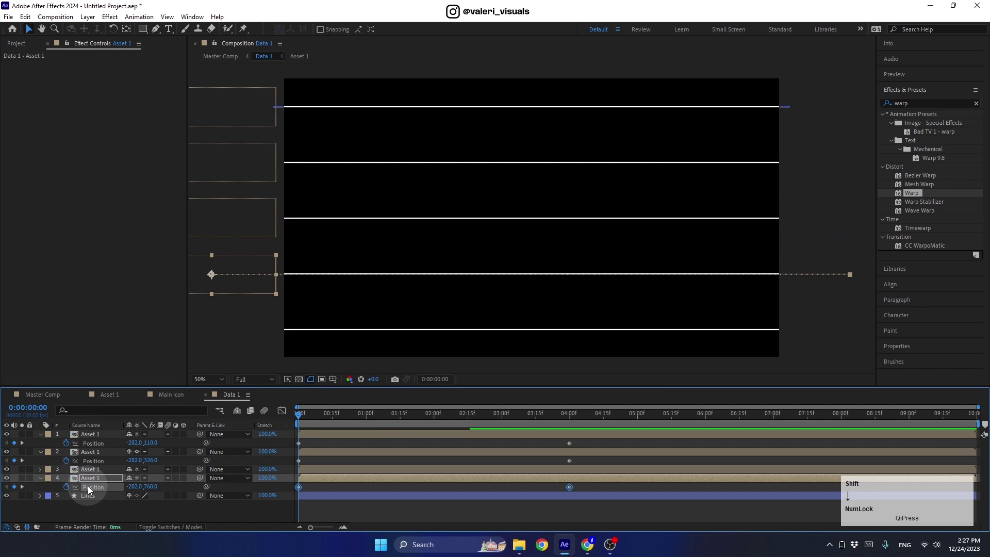
left_click(96, 480)
key("ctrl+d")
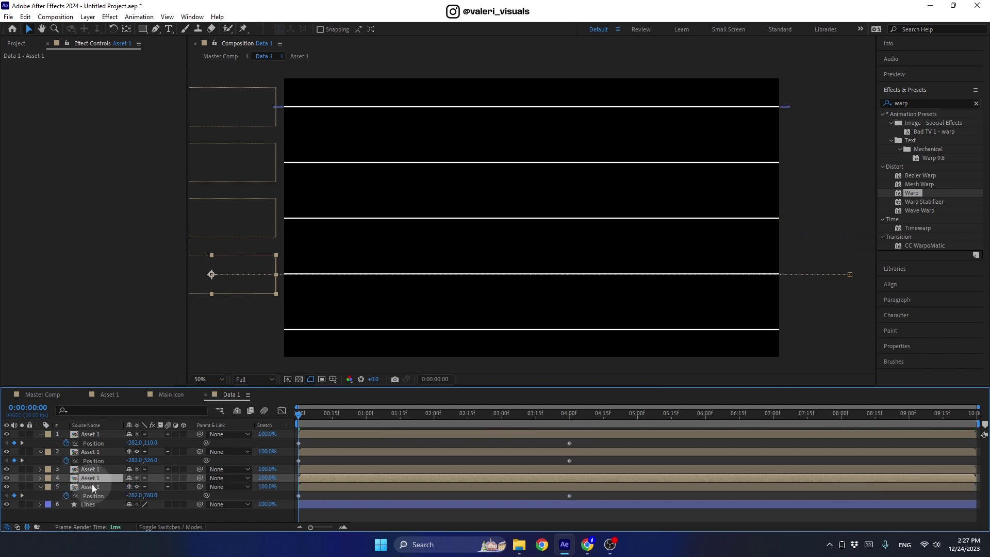
left_click(96, 489)
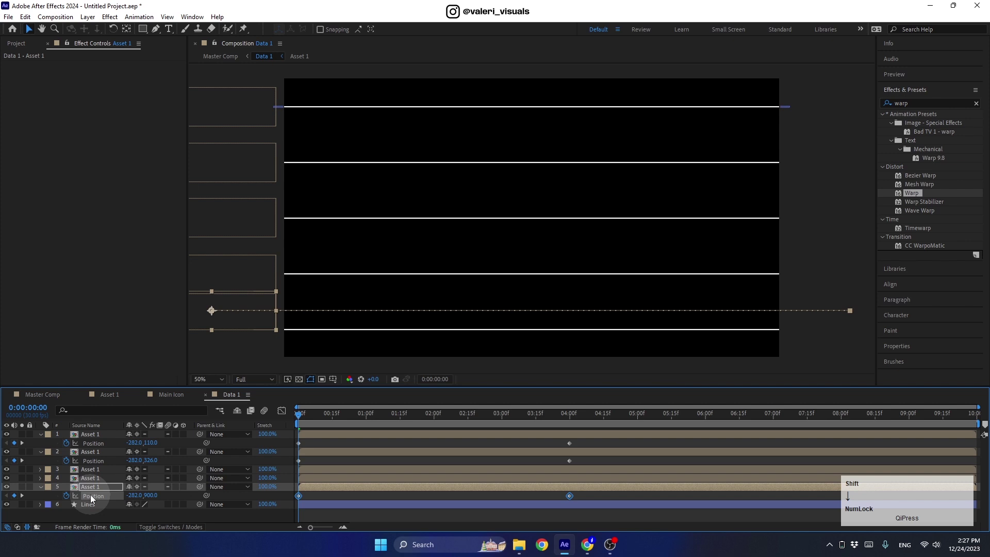
key("Up")
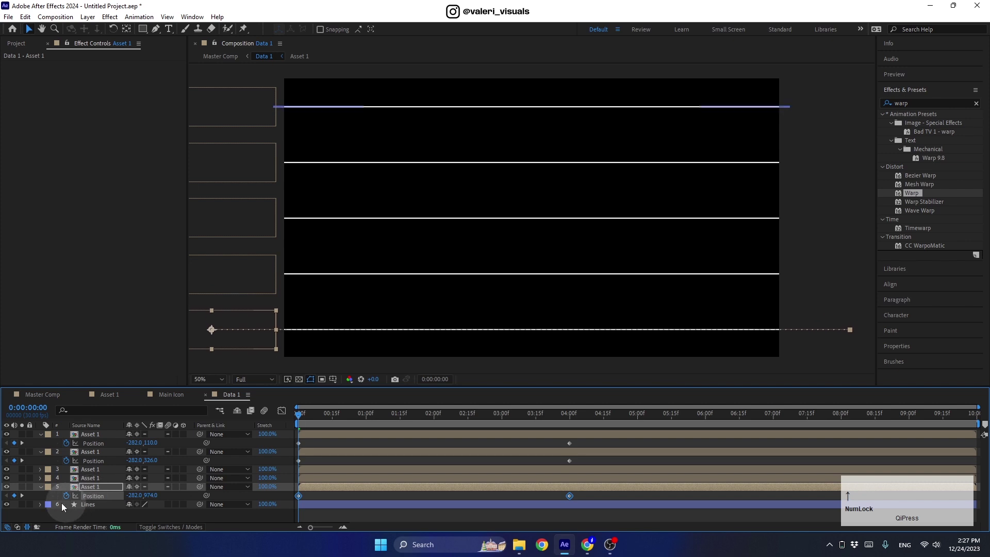
left_click(14, 488)
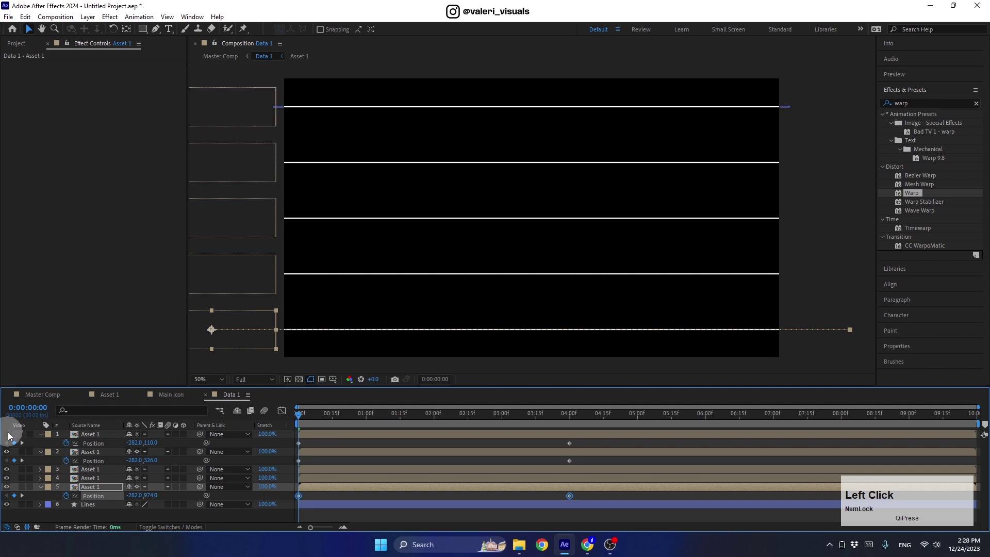
left_click(322, 451)
- Stagger the pill layers' start times so they travel at different points along the lines
key("u")
left_click(313, 420)
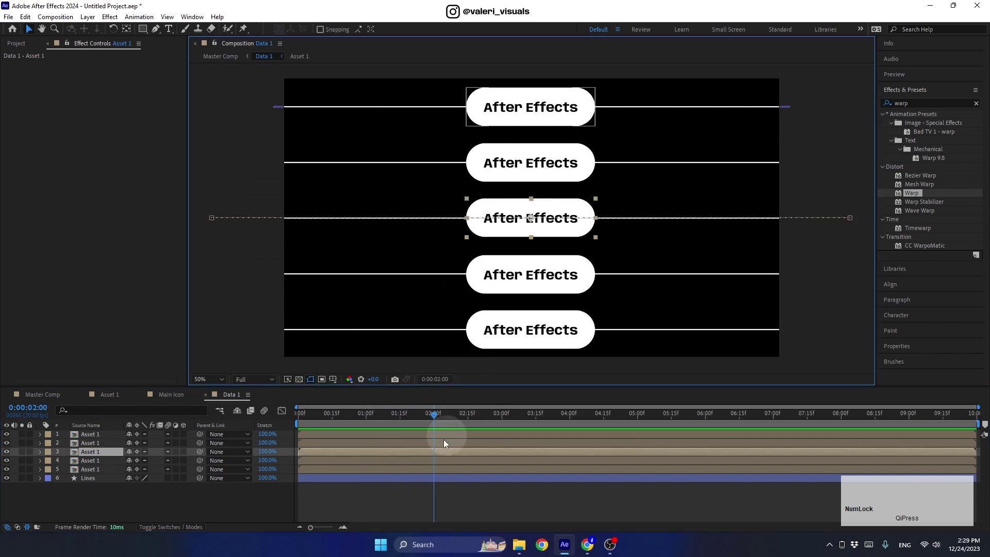
left_click(315, 464)
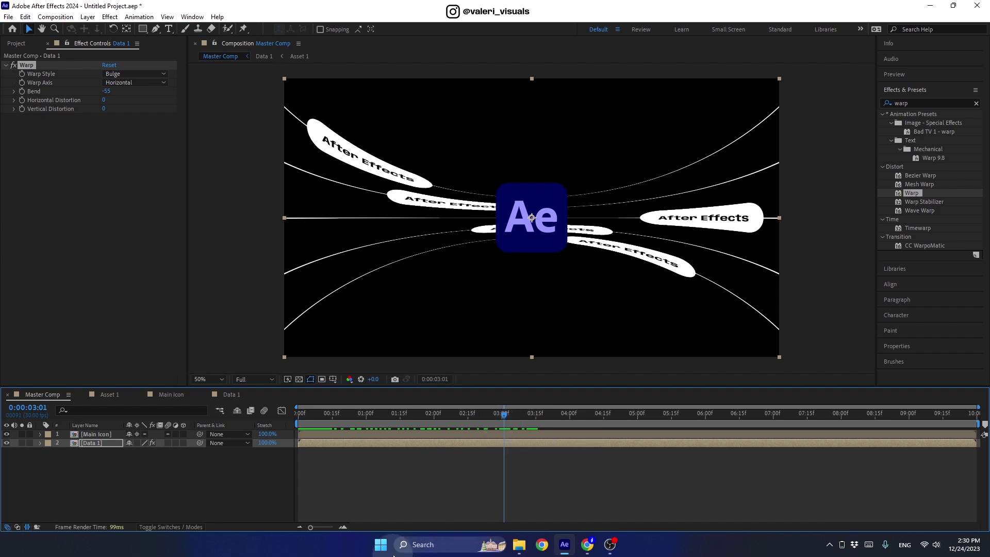
- Duplicate Data 1 as Data 2 and Asset 1 as Asset 2, leaving Data 2 open
left_click(20, 51)
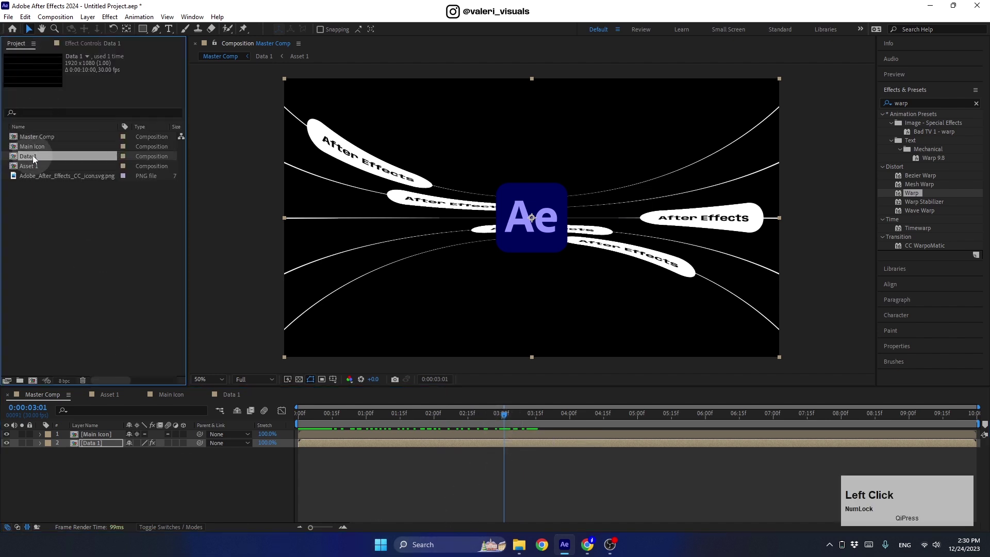
key("ctrl+d")
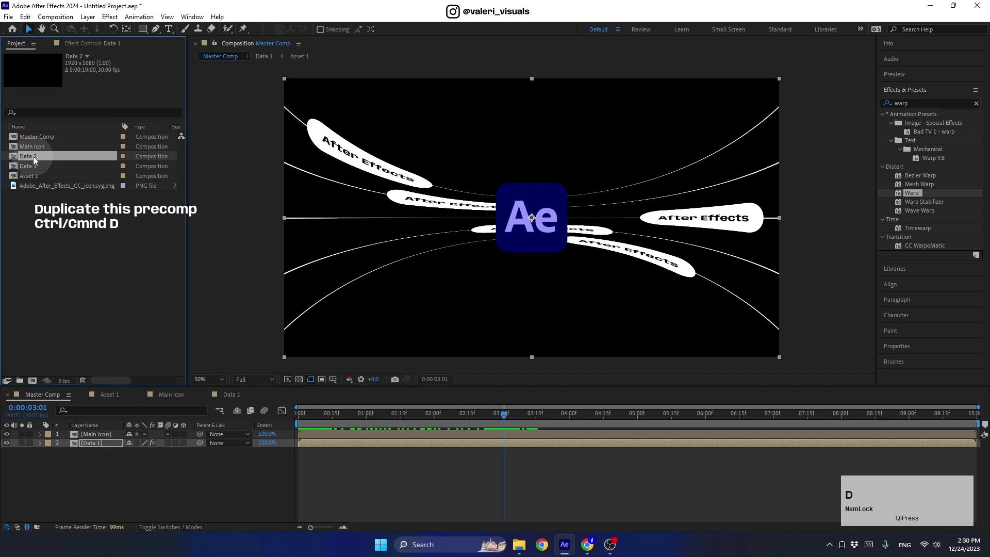
left_click(42, 162)
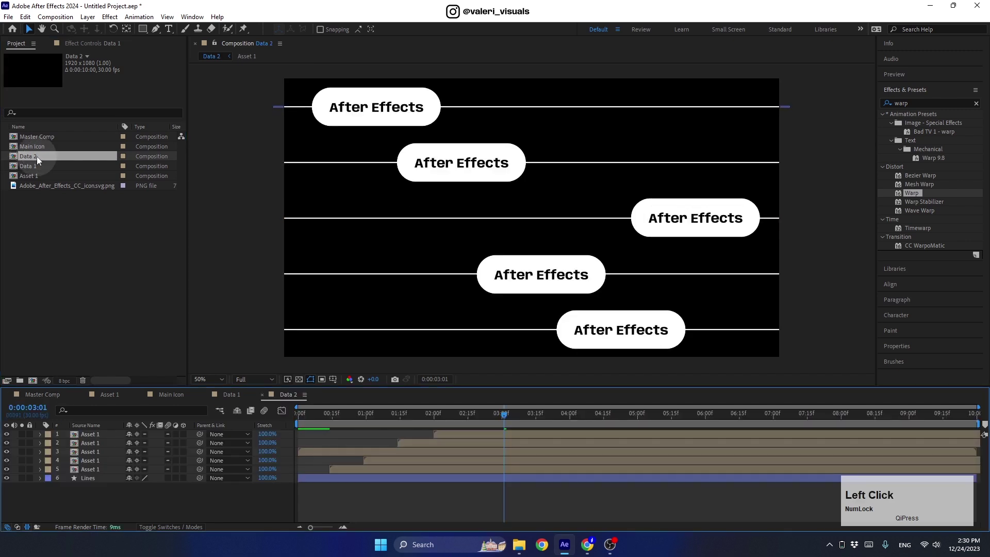
left_click(41, 181)
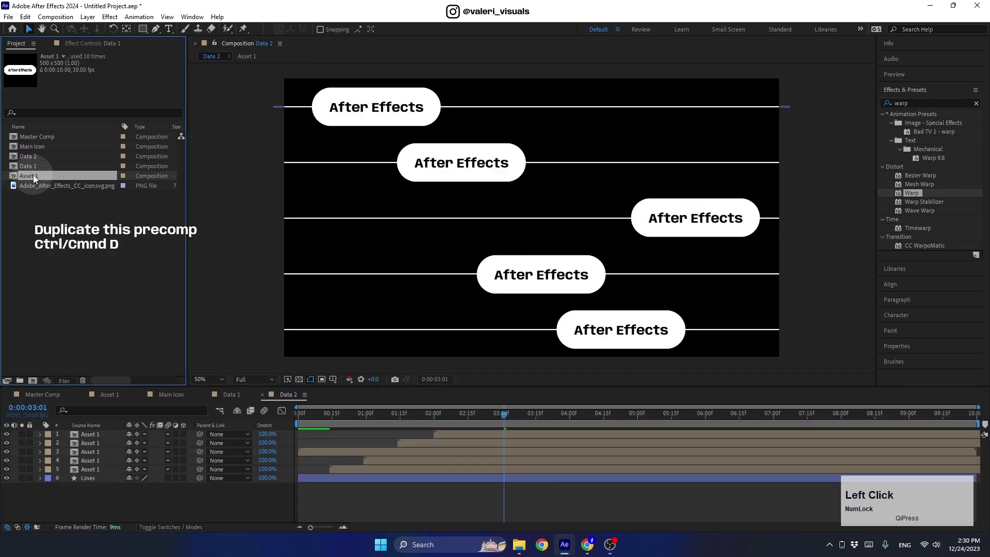
key("ctrl+d")
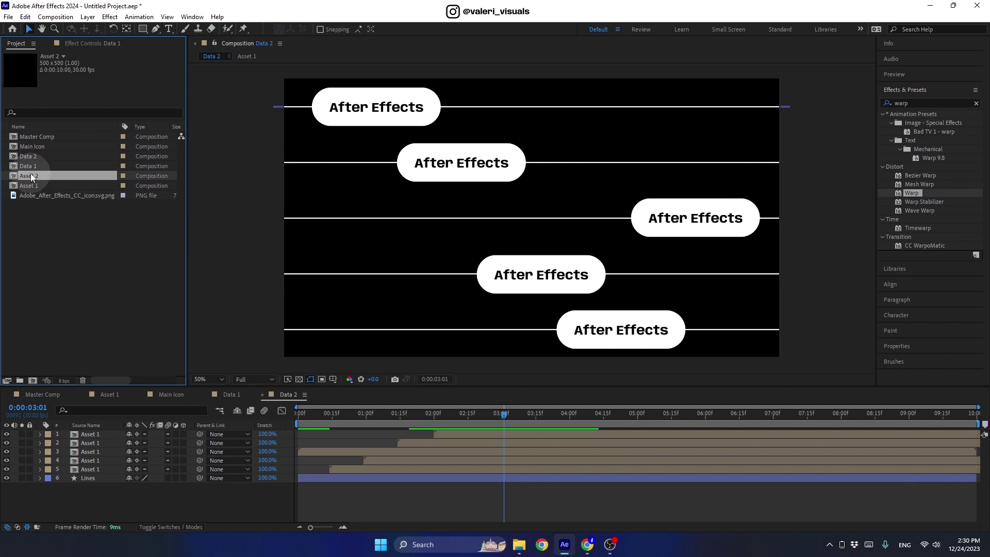
- In Asset 2, remove the After Effects text and turn the shape into a blue rounded square
left_click(35, 178)
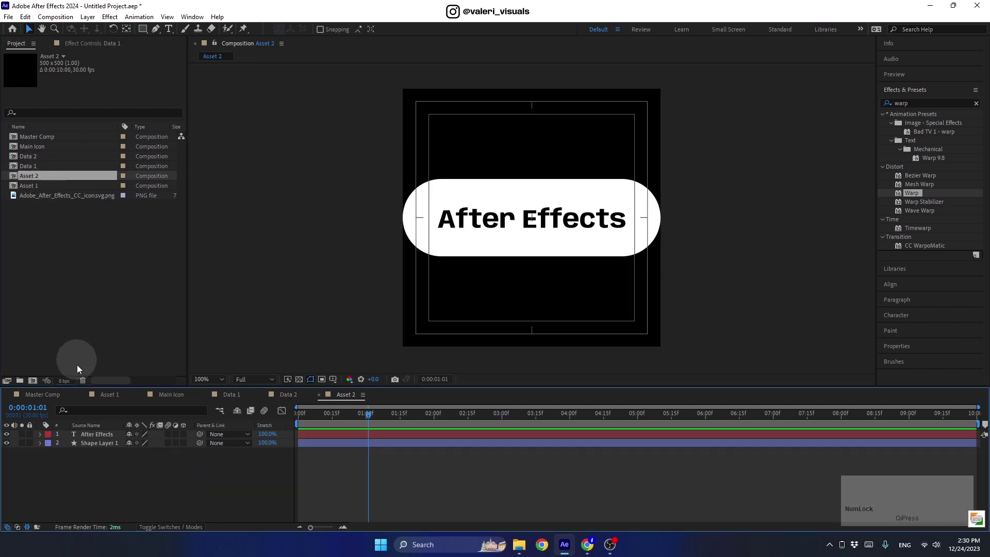
left_click(96, 438)
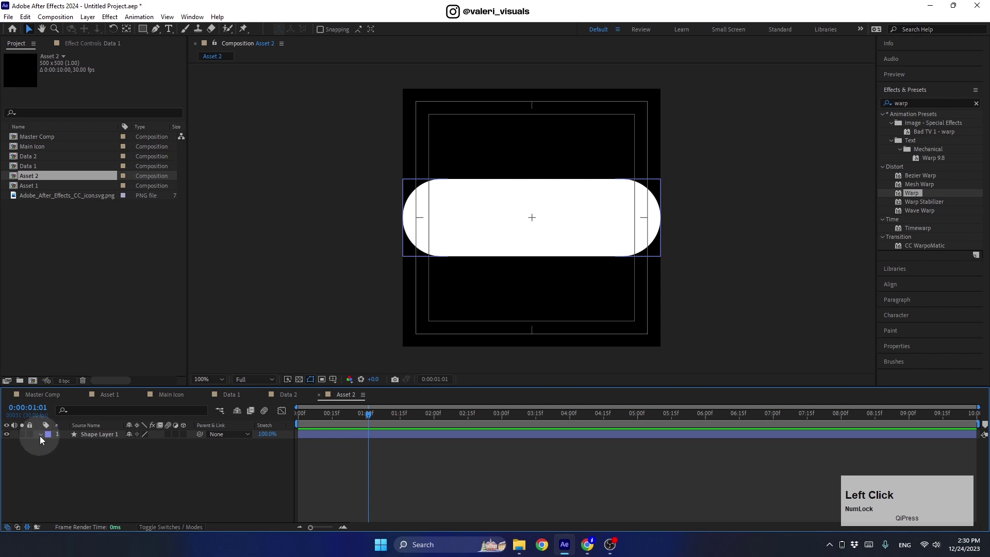
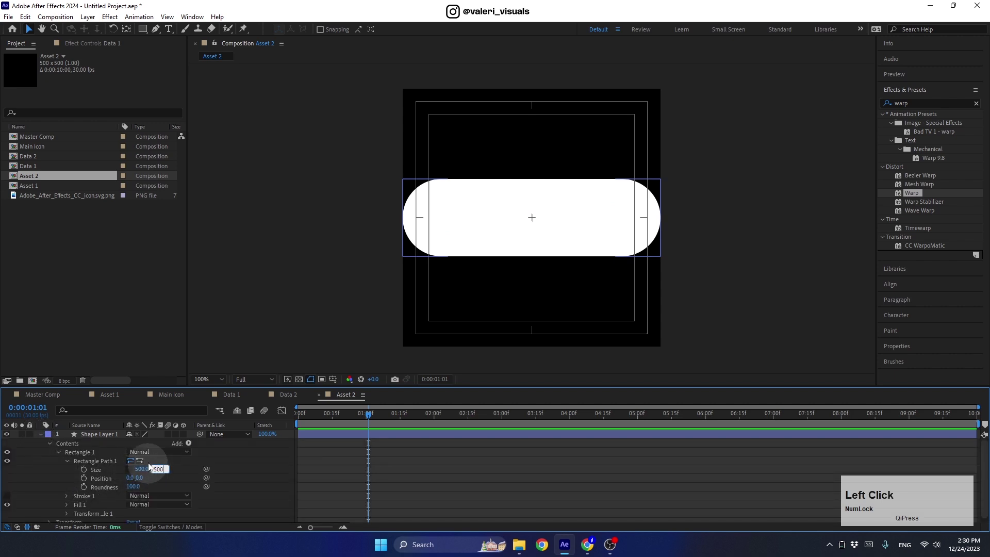
key("Return")
left_click(45, 438)
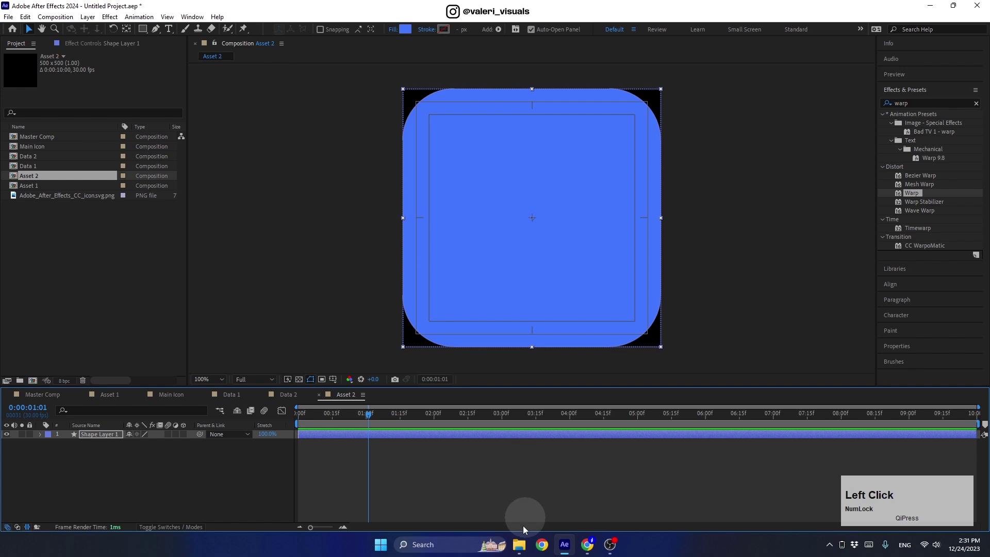
left_click(522, 549)
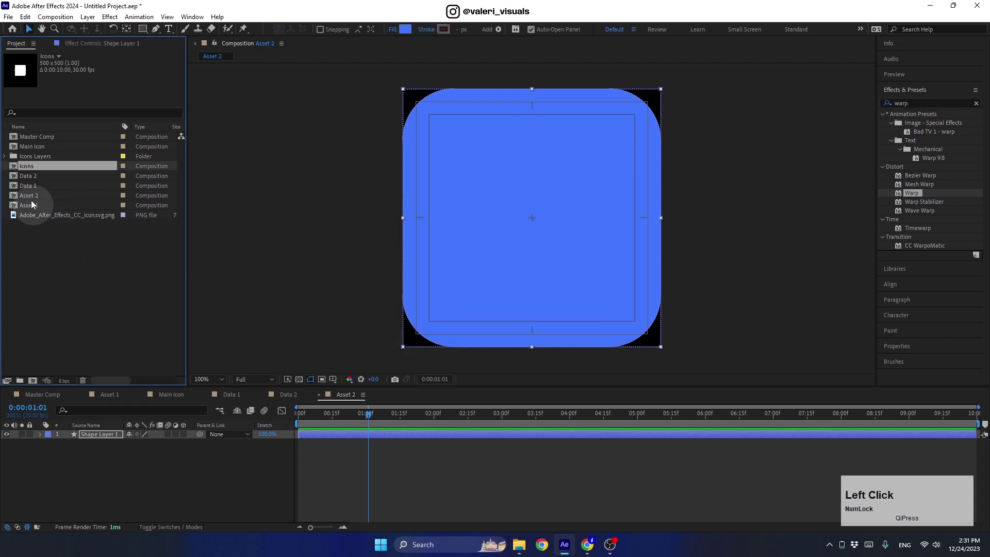
- Place the 3/icons.ai hourglass icon into Asset 2 scaled to 150%
left_click(10, 161)
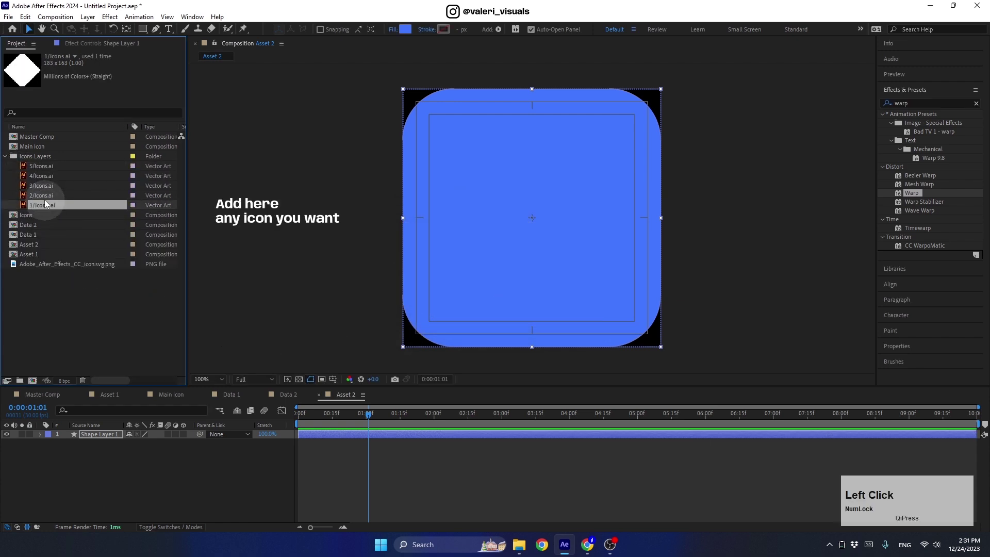
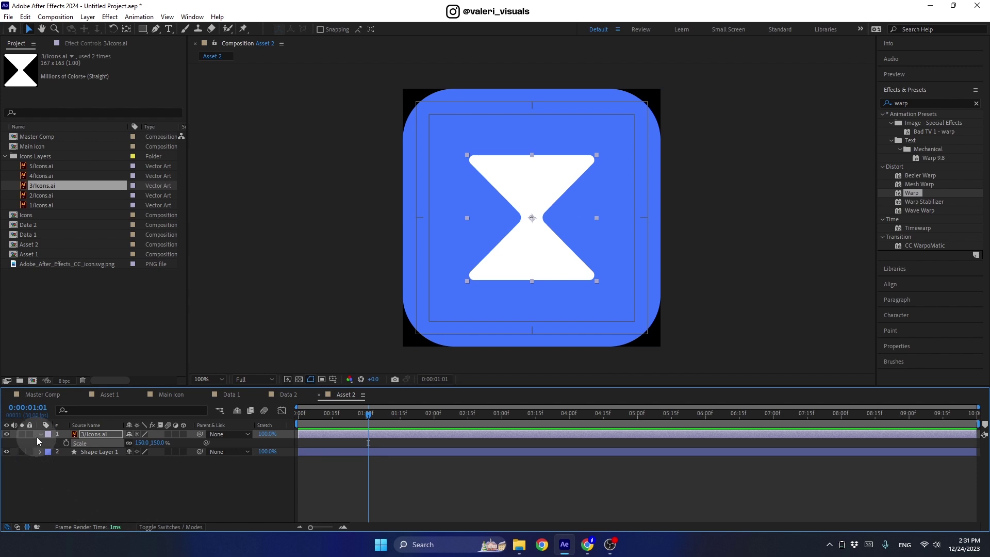
left_click(42, 439)
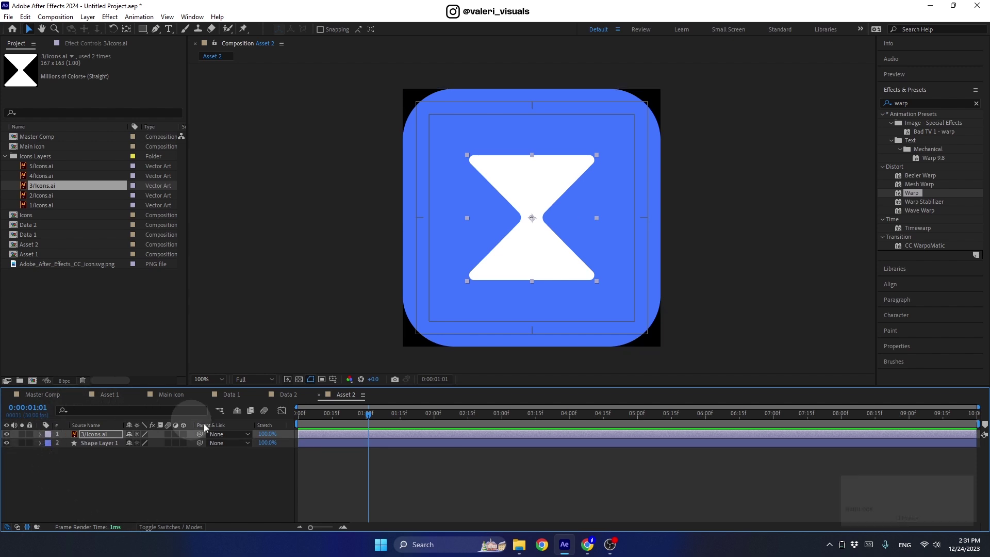
- Replace all five pill layers in Data 2 with the Asset 2 hourglass icon
left_click(285, 399)
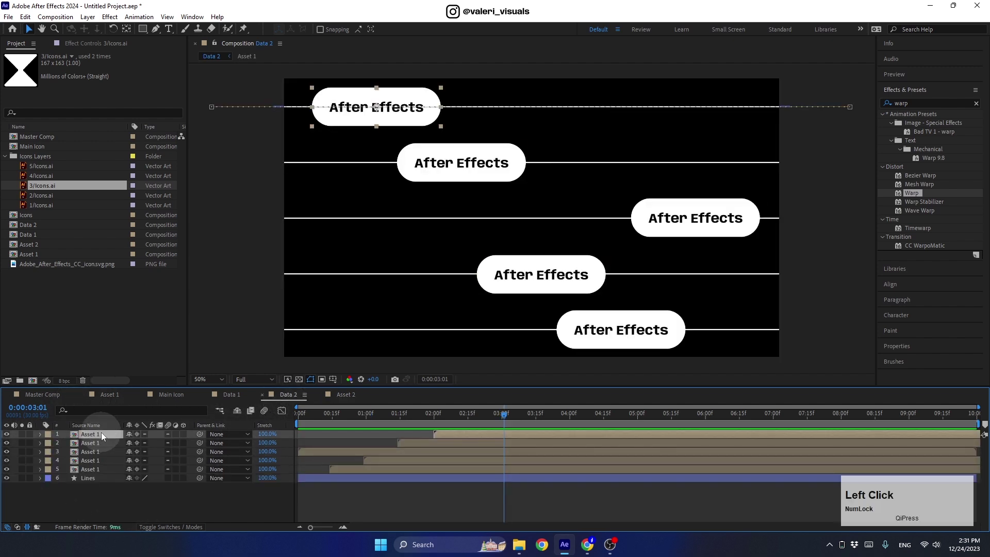
left_click(99, 473)
left_click(7, 158)
left_click(37, 201)
key("alt+Num_Lock")
- Scale the five icon layers down to 20%
left_click(32, 197)
key("s")
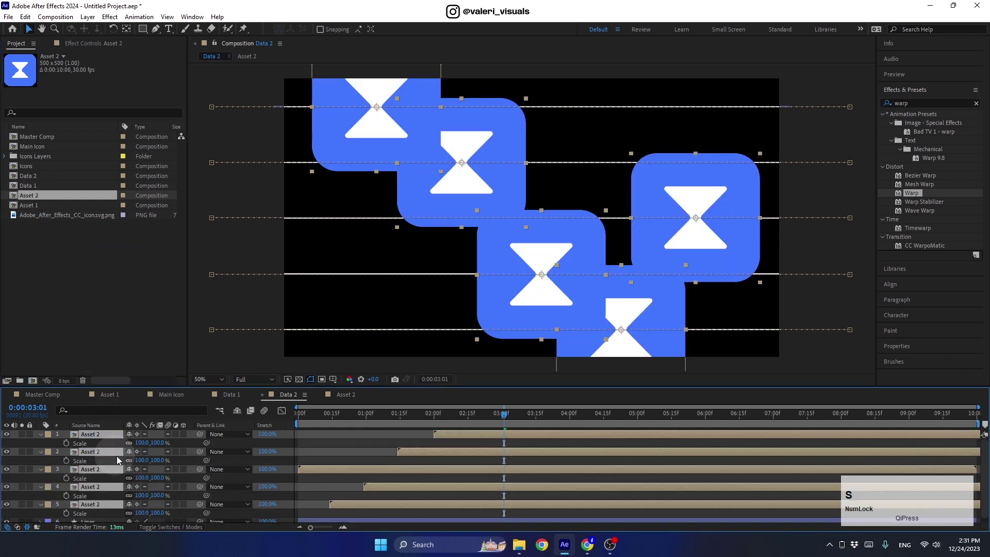
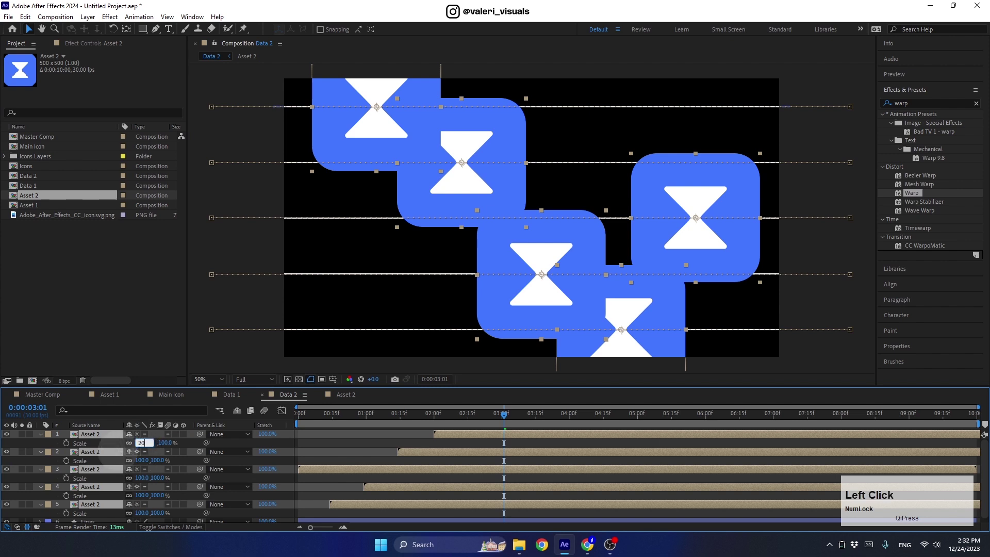
key("Return")
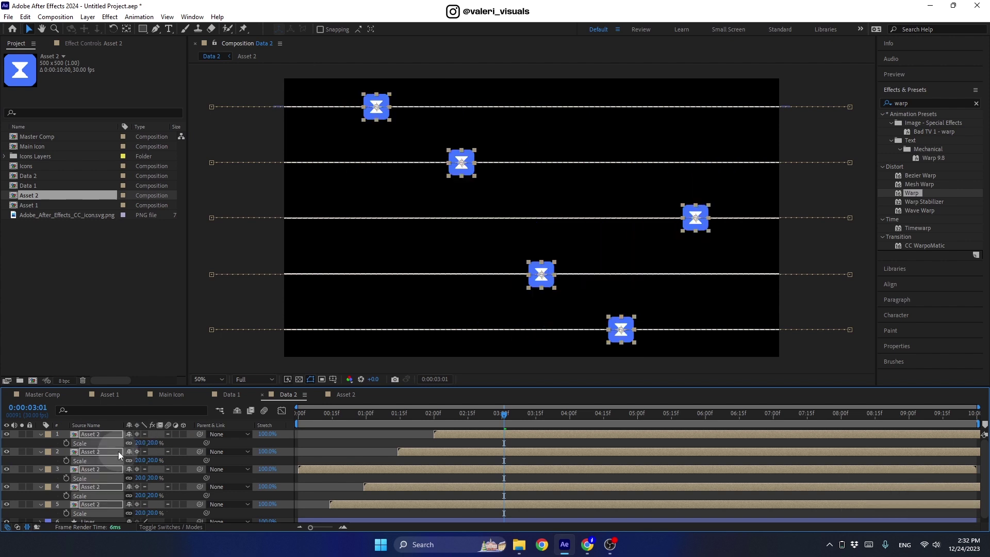
- Back in Master Comp, add Data 2 above the Data 1 layer
key("u")
key("u")
left_click(253, 509)
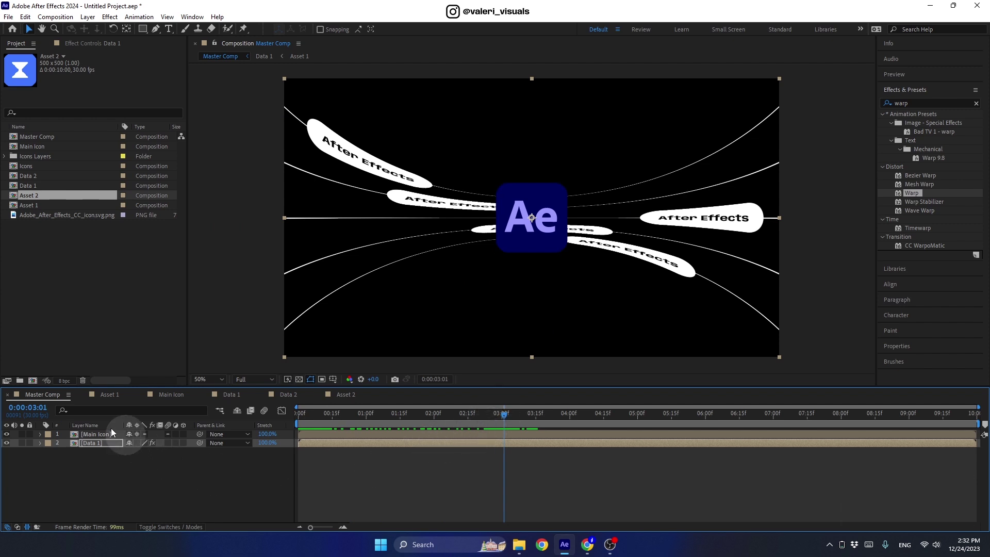
left_click(107, 447)
key("ctrl+d")
- Mask Data 2 to the right half of the frame and Data 1 to the left half
left_click(36, 179)
key("alt+Num_Lock")
left_click(41, 181)
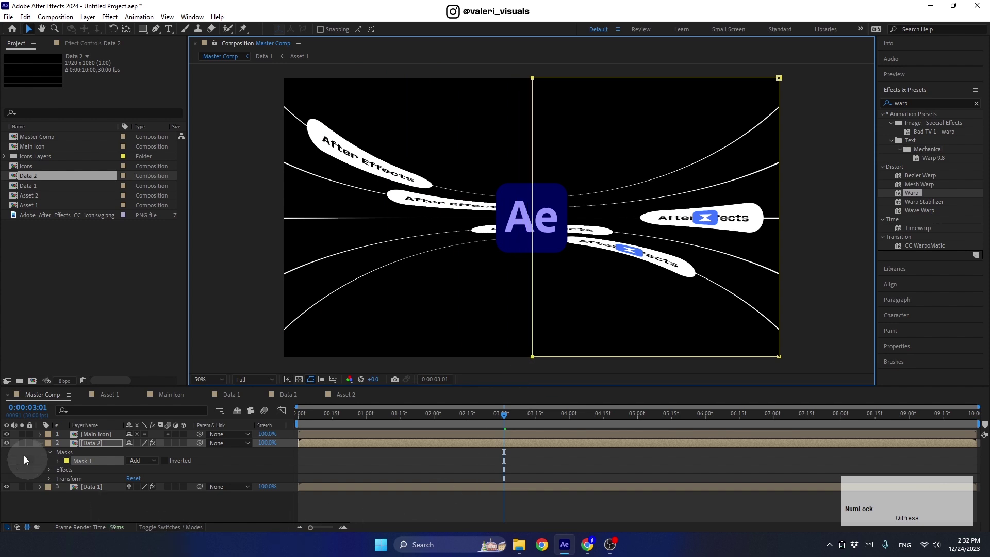
left_click(46, 444)
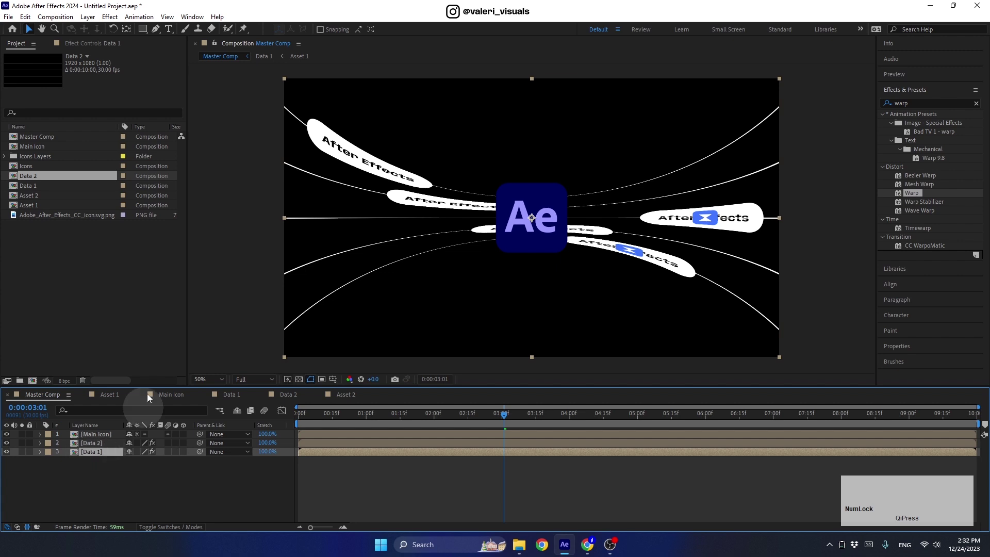
left_click(141, 30)
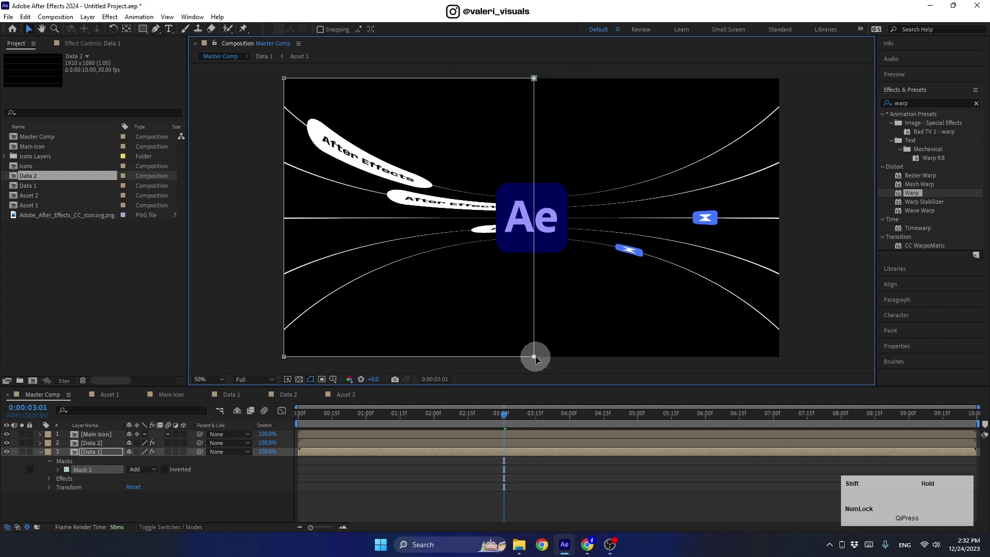
left_click(45, 455)
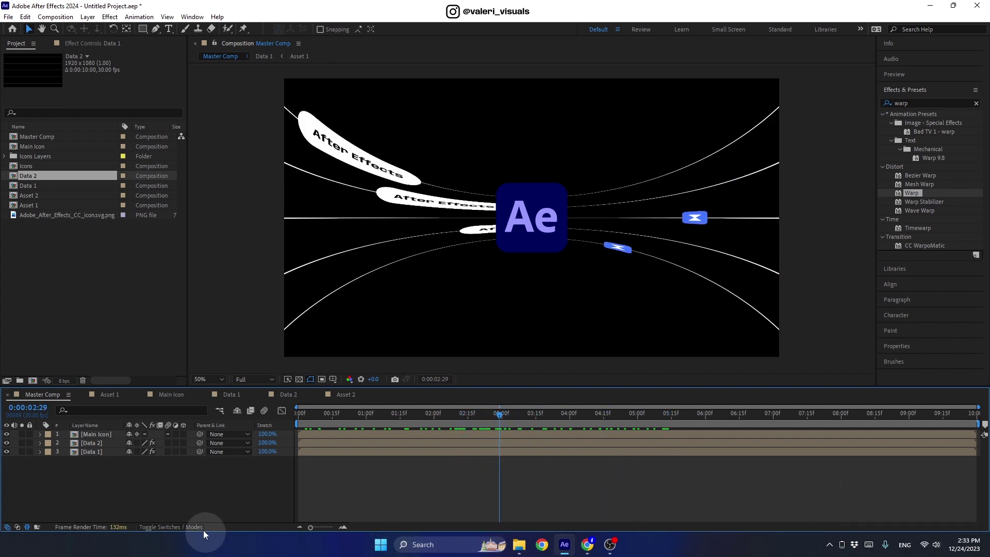
- Give the bottom Data 2 icon a time*200 rotation expression
left_click(90, 444)
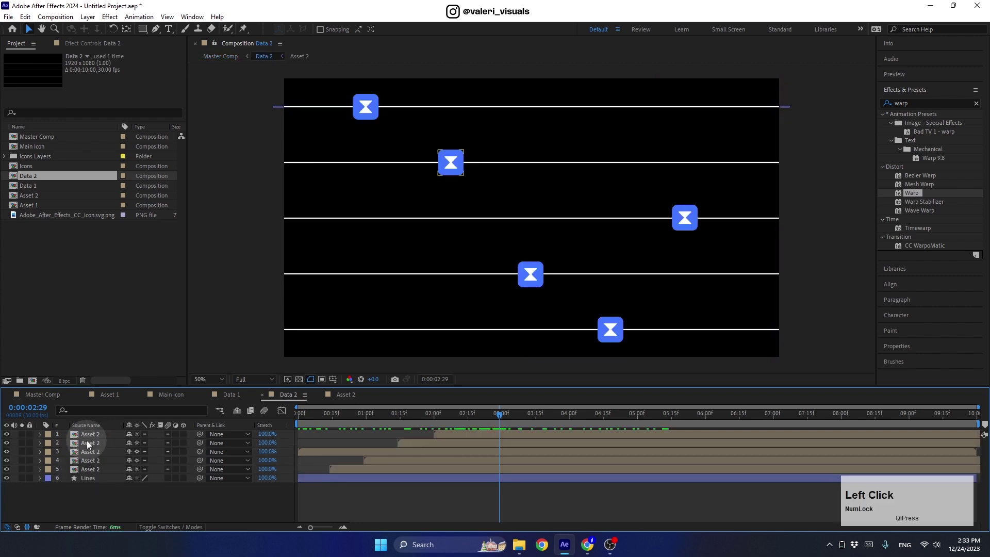
left_click(89, 474)
key("r")
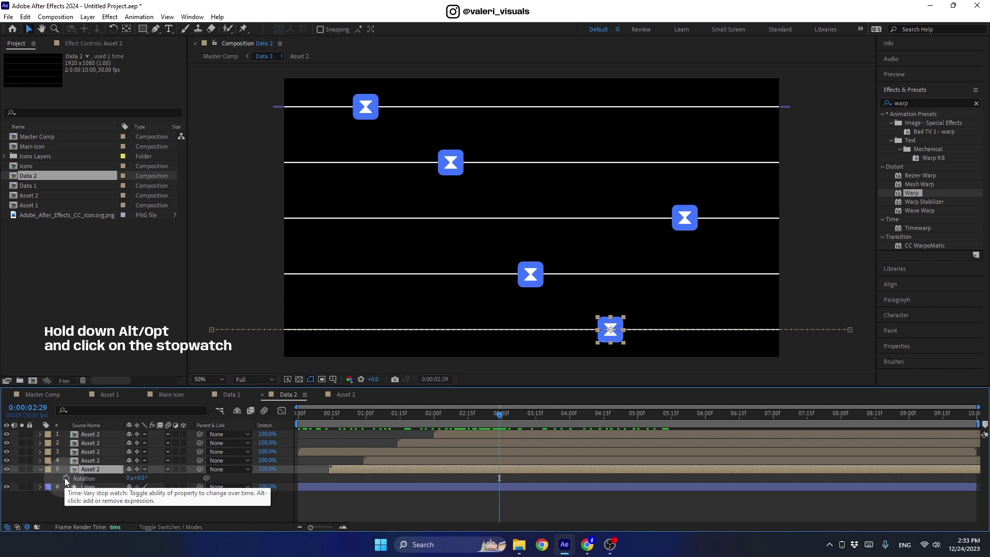
key("r")
left_click(67, 481)
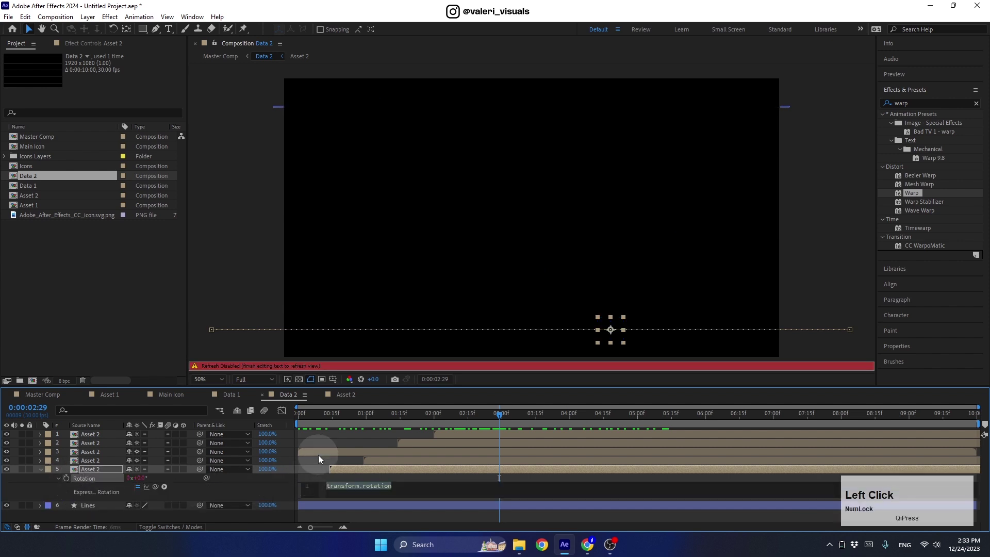
type("time")
key("shift+8")
key("2")
left_click(314, 467)
- Copy the rotation expression onto the other icon layers and return to Master Comp
right_click(85, 481)
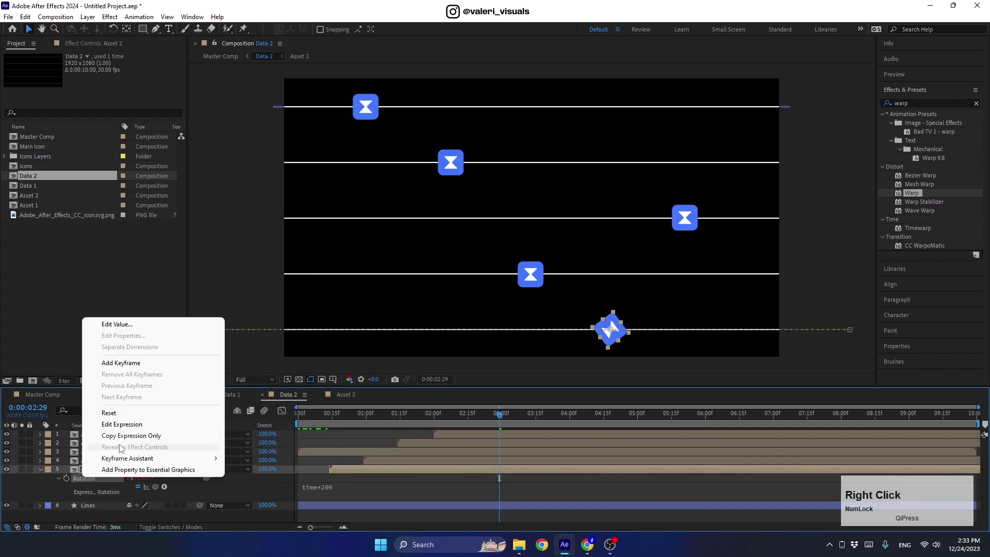
left_click(119, 441)
left_click(91, 439)
key("ctrl+Num_Lock")
key("ctrl+v")
left_click(479, 421)
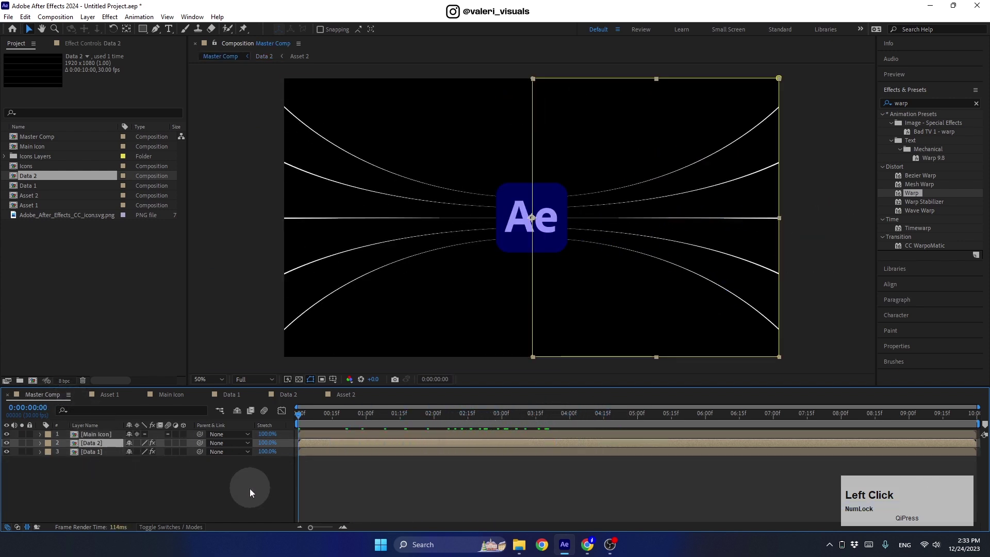
key("space")
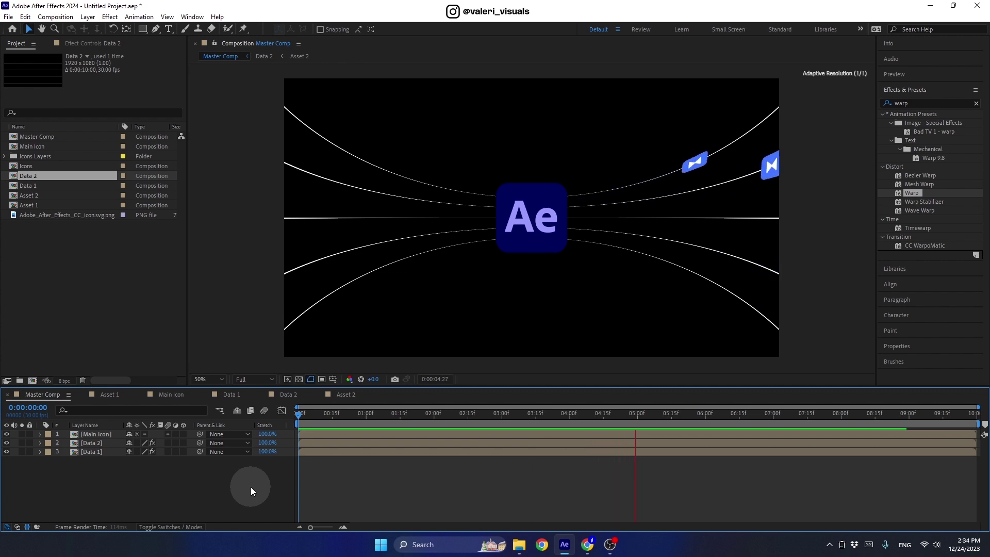
key("space")
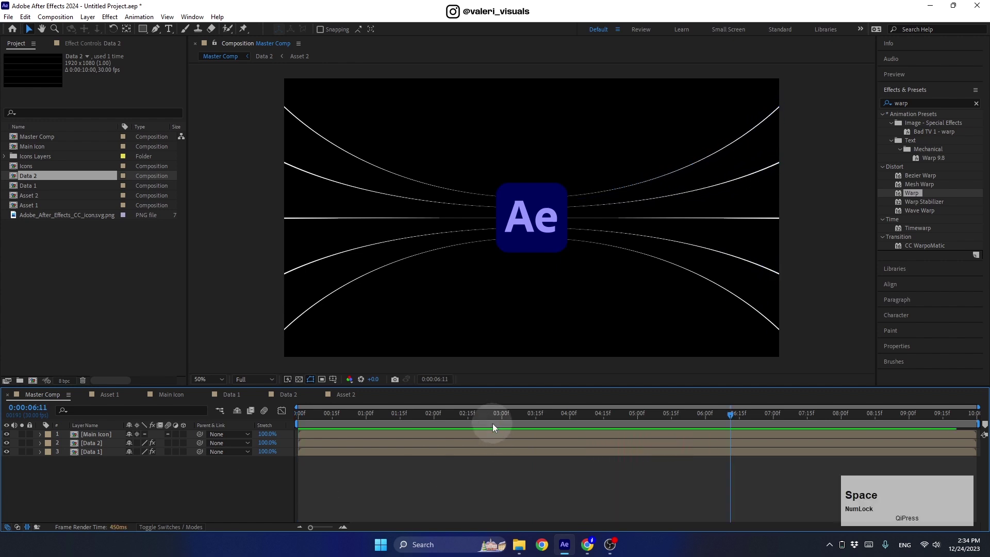
left_click(493, 420)
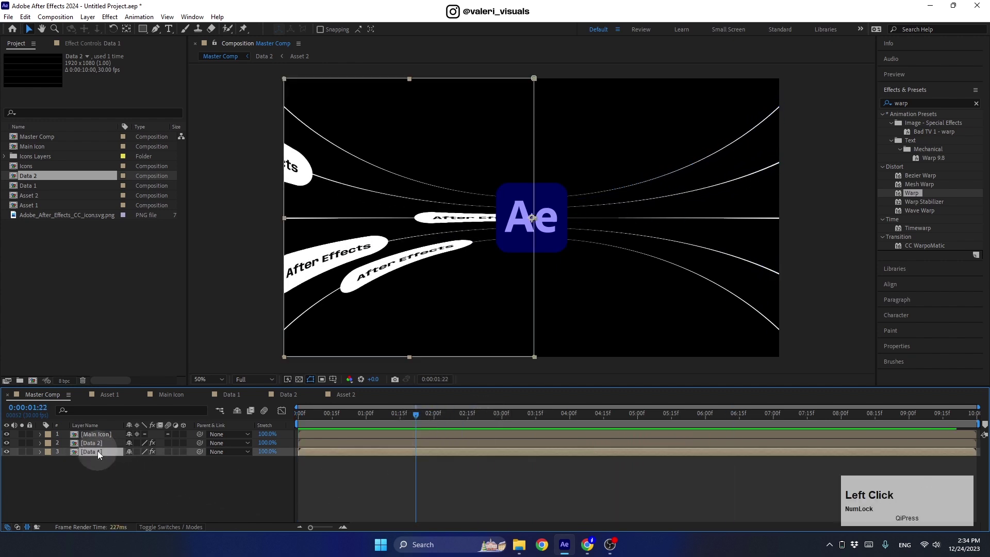
- Duplicate Asset 1 as Asset 3, retype its label to Tutorial and select the pill shape
left_click(35, 209)
key("ctrl+d")
left_click(41, 200)
type("utorial")
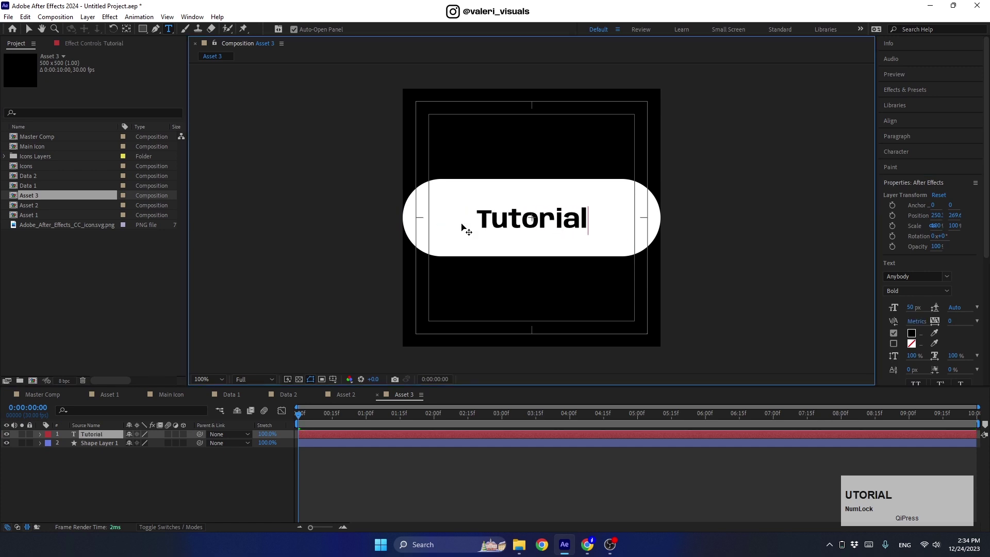
left_click(117, 447)
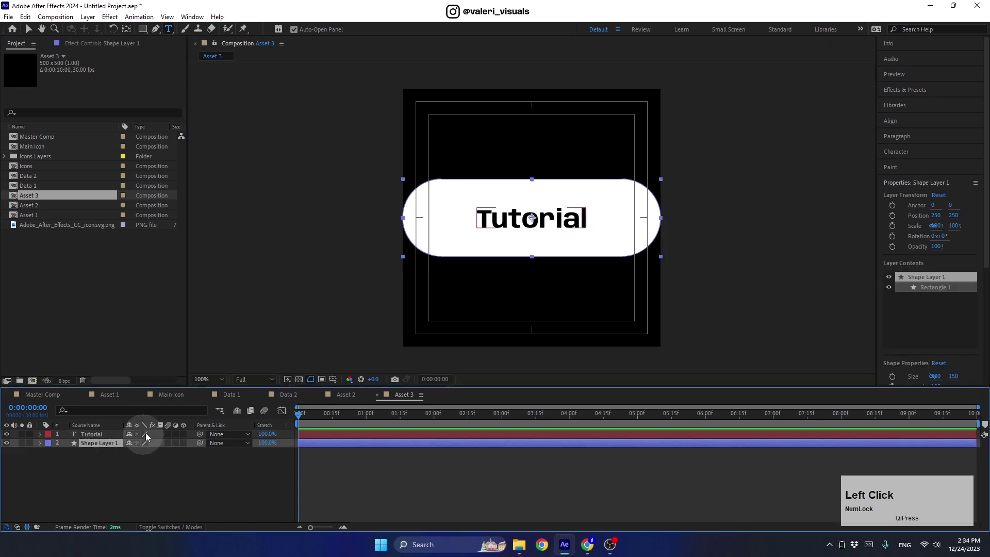
- Make the pill purple, then in Data 1 swap a duplicated middle pill for Asset 3
left_click(145, 32)
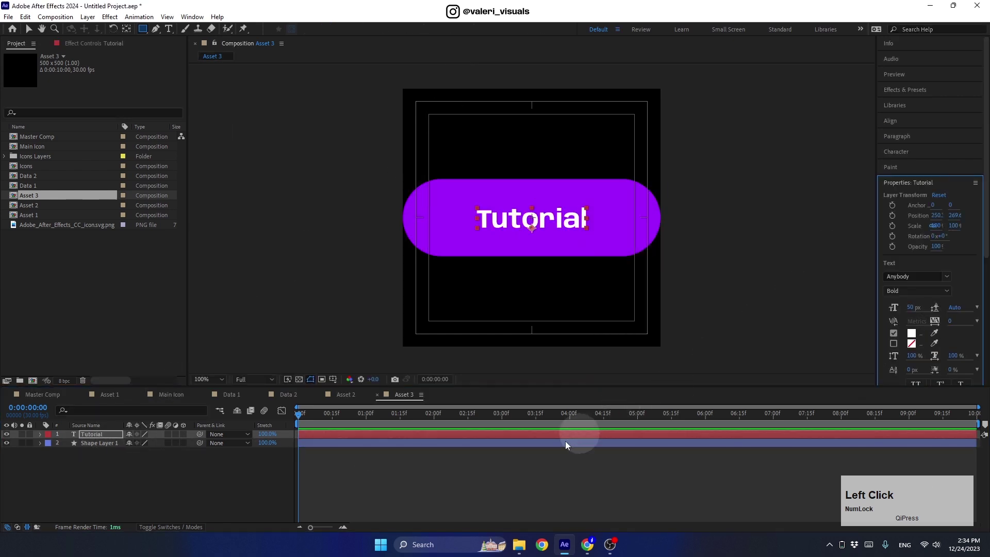
left_click(233, 400)
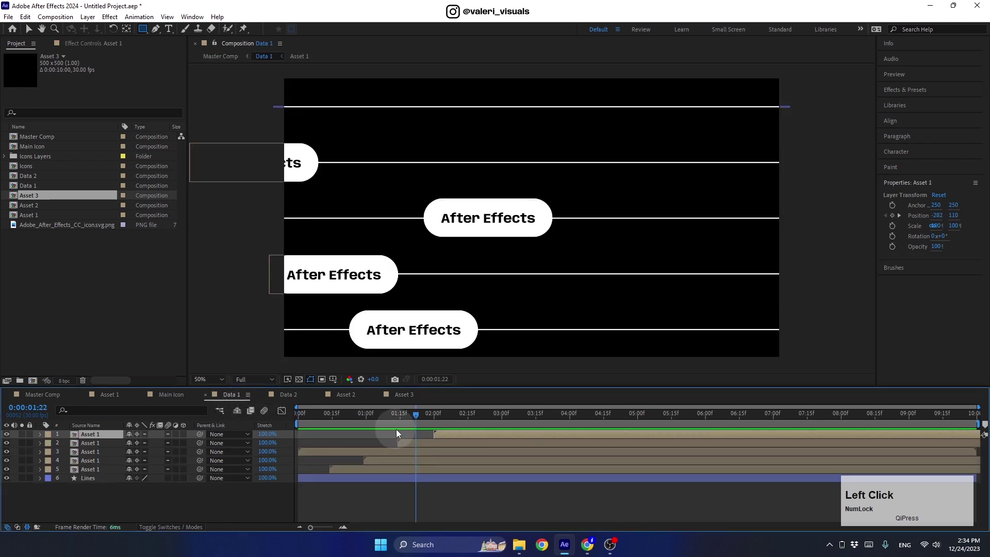
left_click(422, 417)
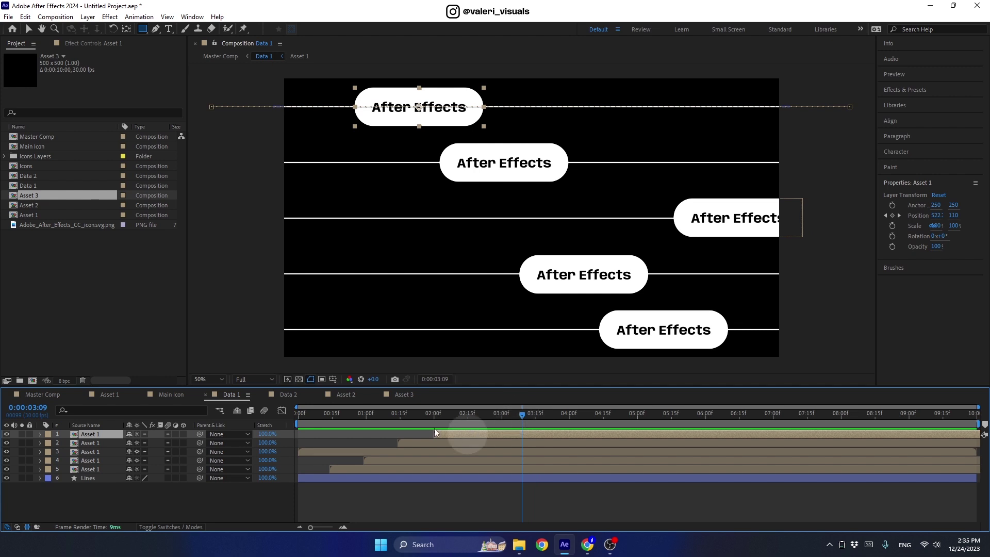
left_click(31, 38)
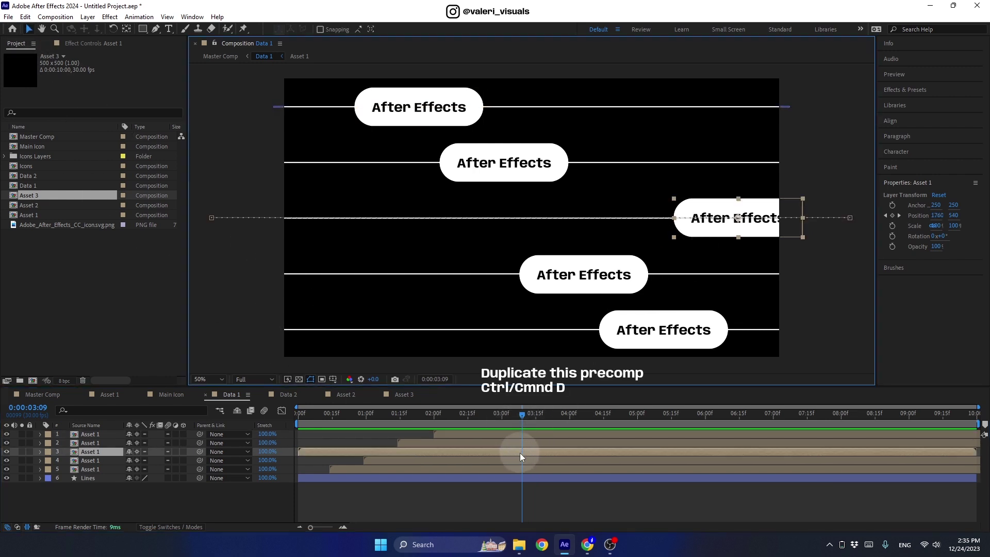
key("ctrl+d")
left_click(355, 456)
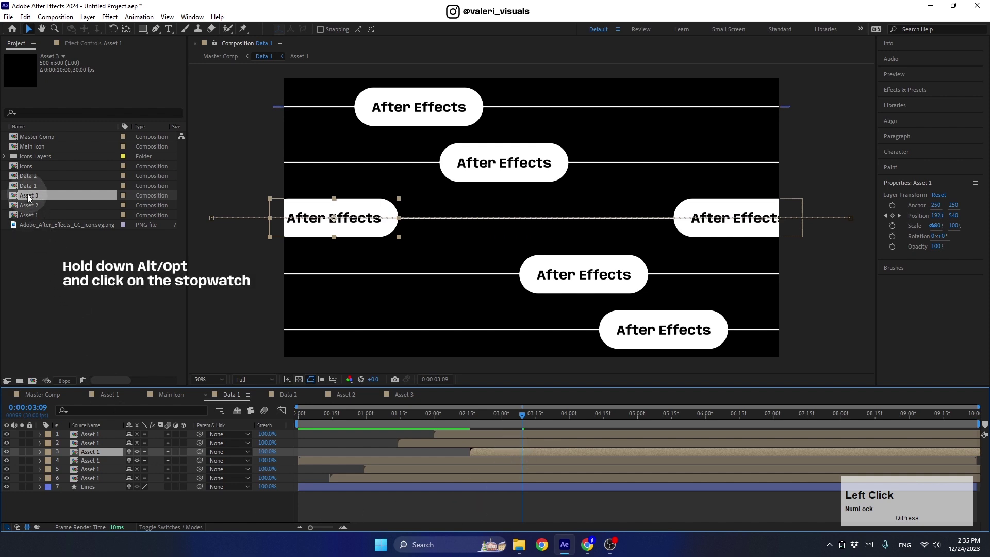
left_click(34, 200)
left_click(39, 199)
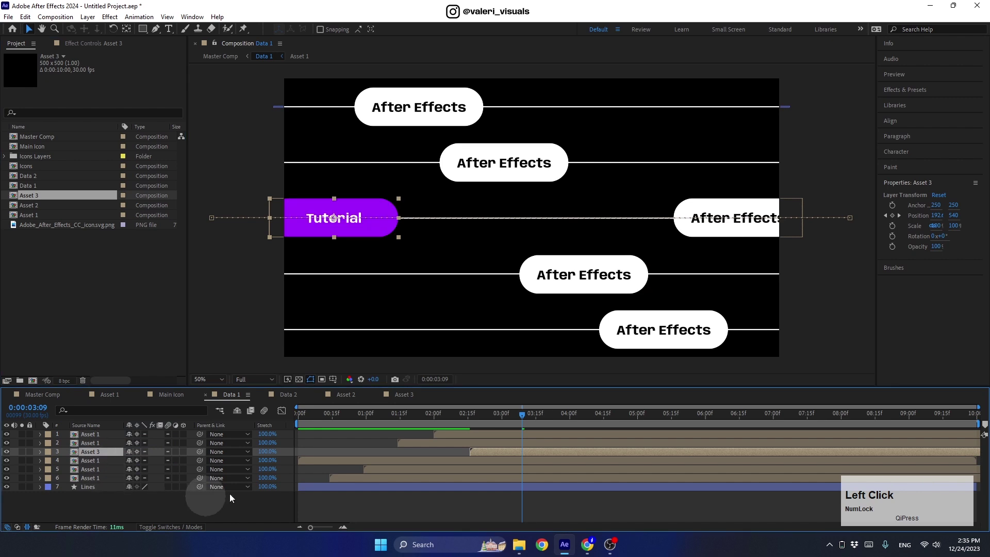
- Duplicate another pill layer and replace it with the Asset 3 Tutorial pill
key("ctrl+d")
left_click(387, 482)
left_click(42, 202)
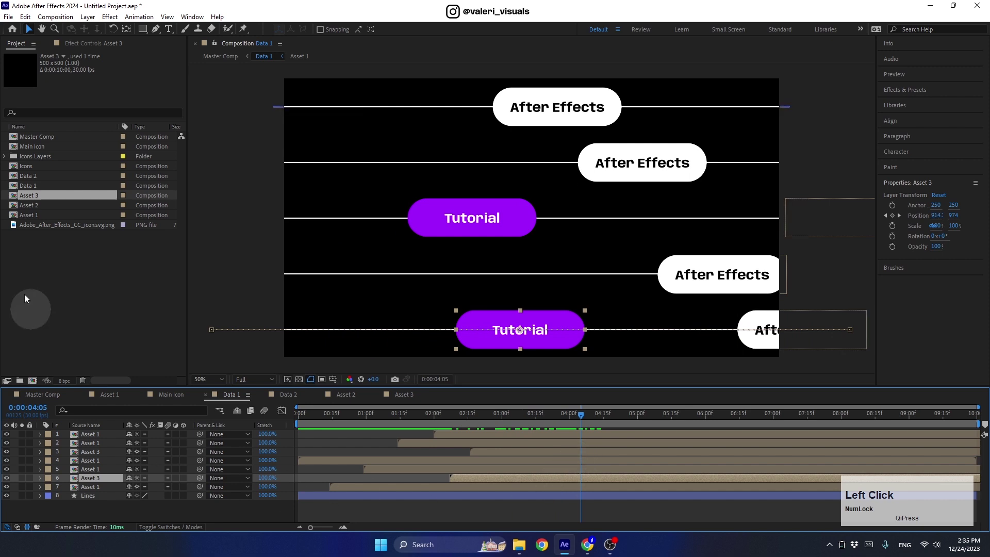
- Duplicate Asset 3 as Asset 4, a row of purple circles with the right one yellow DEFF00
key("ctrl+d")
left_click(35, 201)
left_click(126, 491)
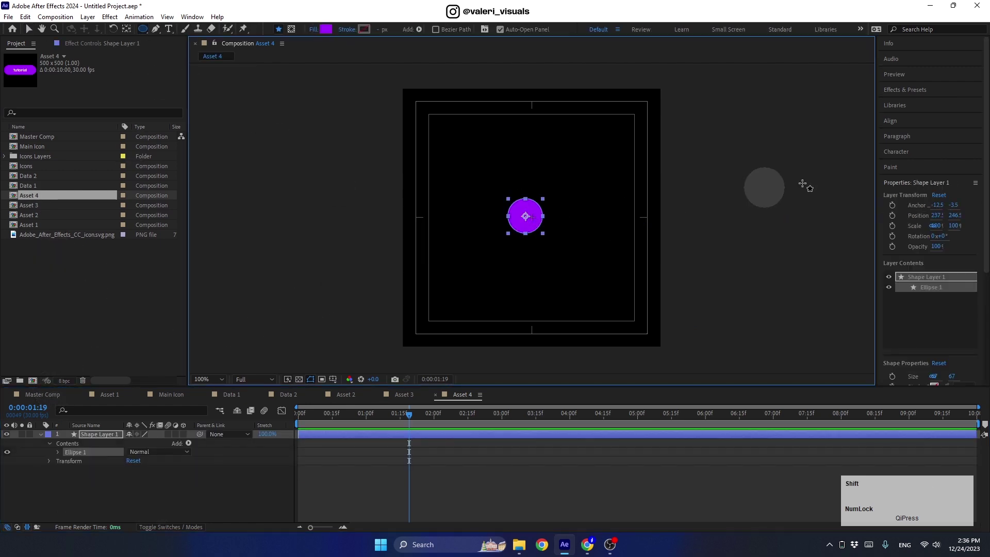
left_click(898, 125)
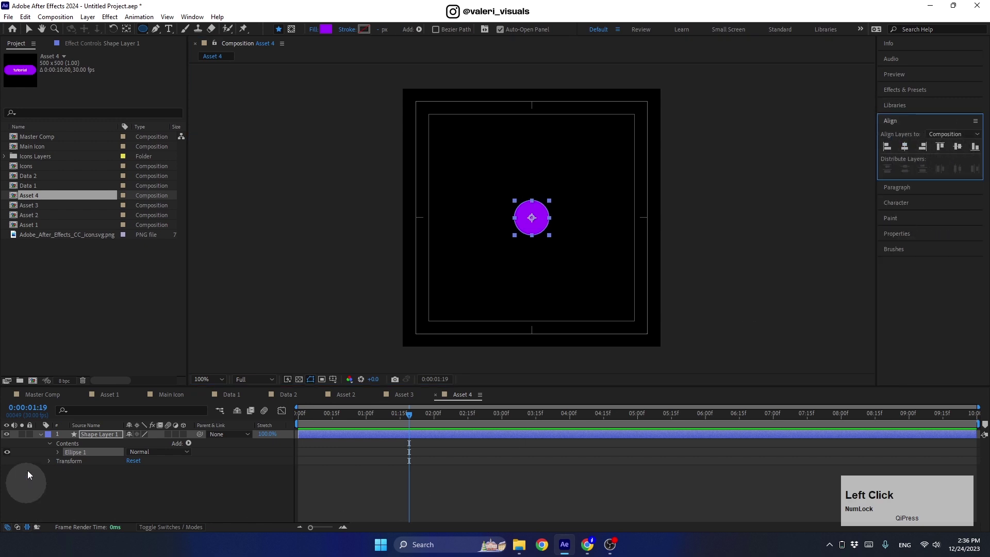
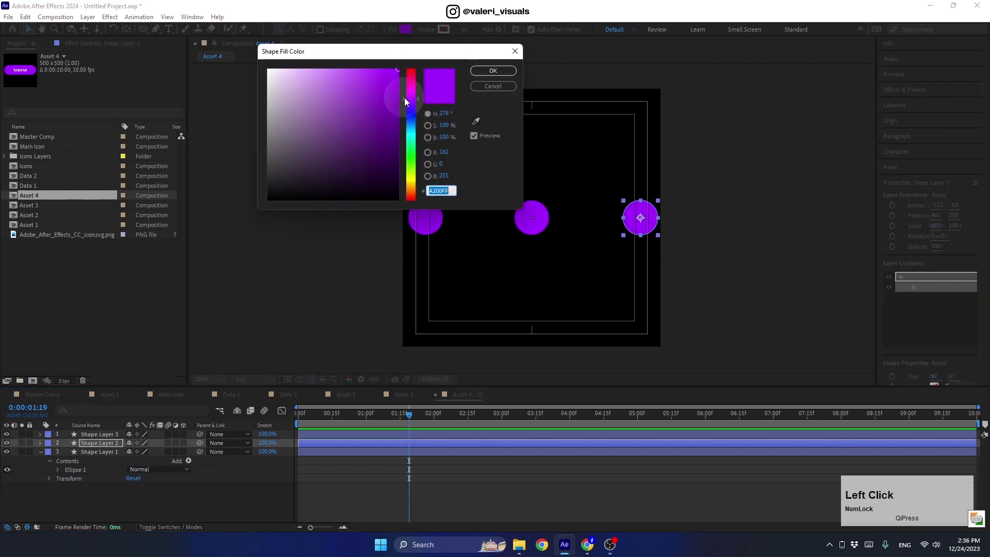
left_click(410, 103)
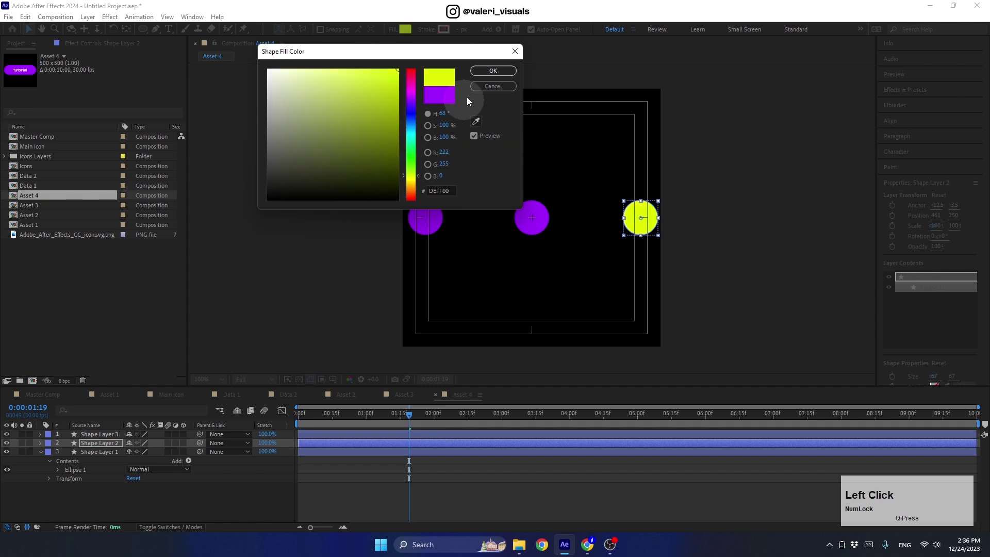
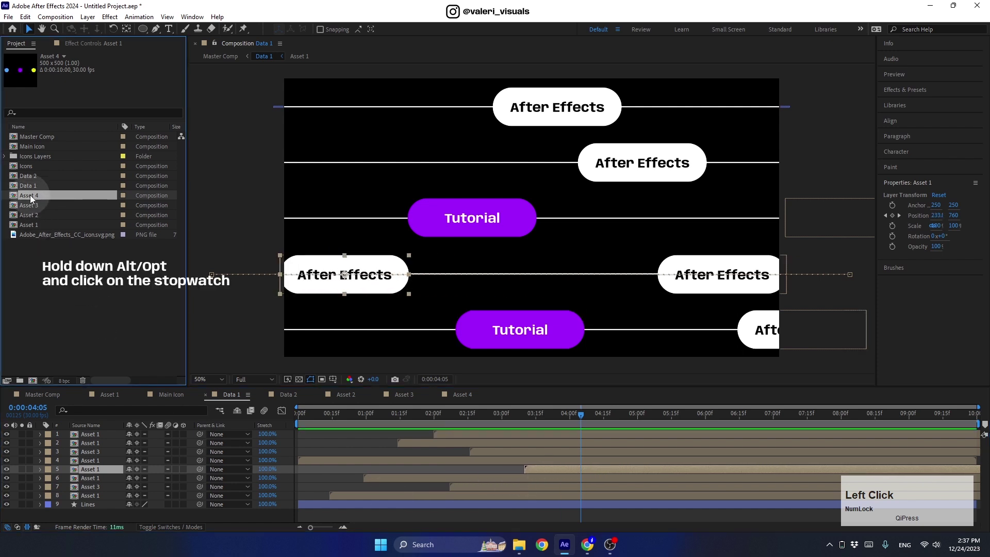
- Swap duplicated Data 1 pill layers for the Asset 4 dot row and return to Master Comp
left_click(33, 200)
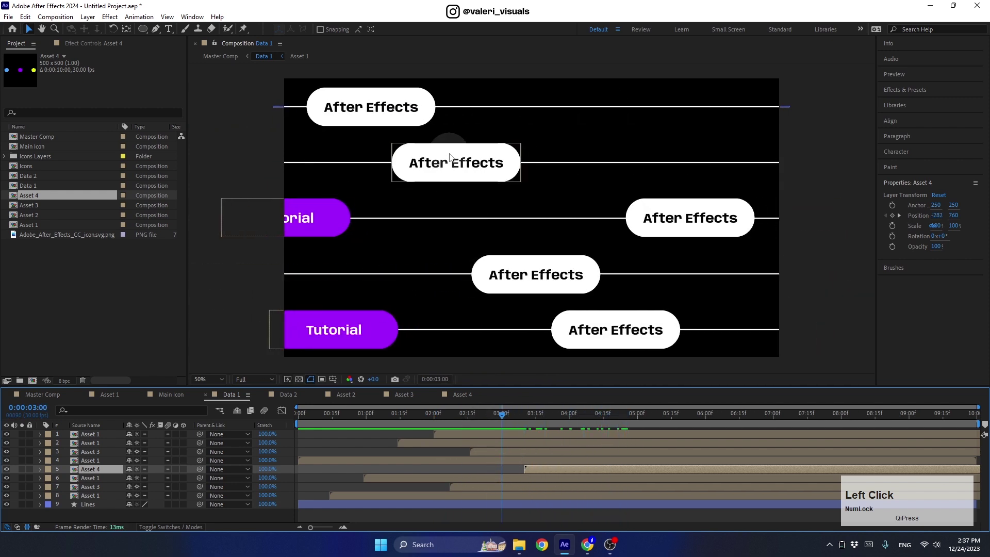
key("ctrl+d")
left_click(512, 445)
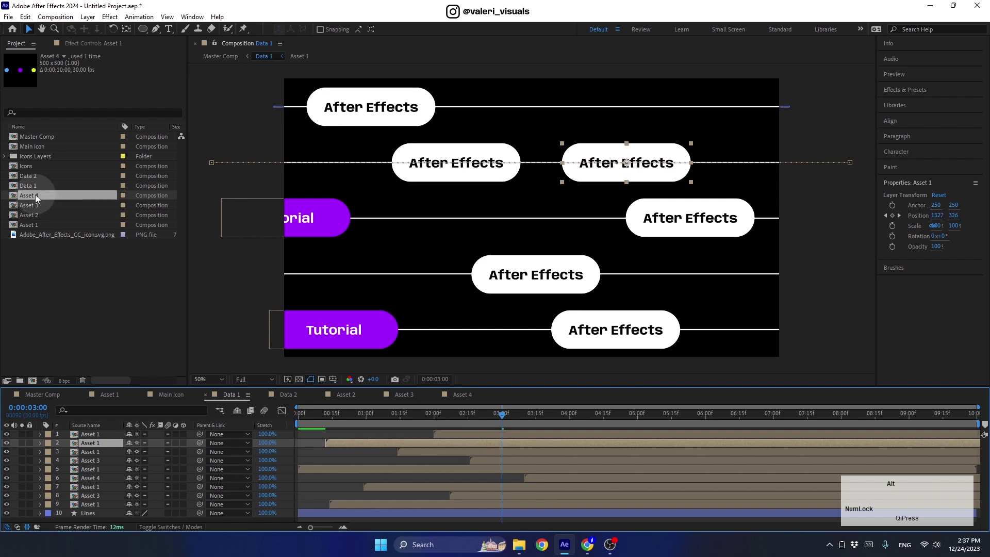
left_click(39, 201)
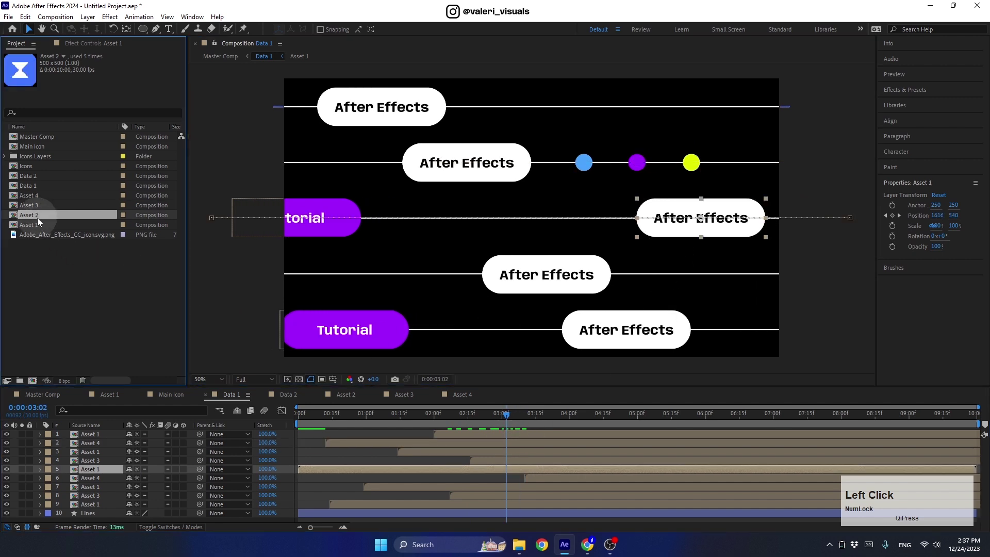
left_click(35, 212)
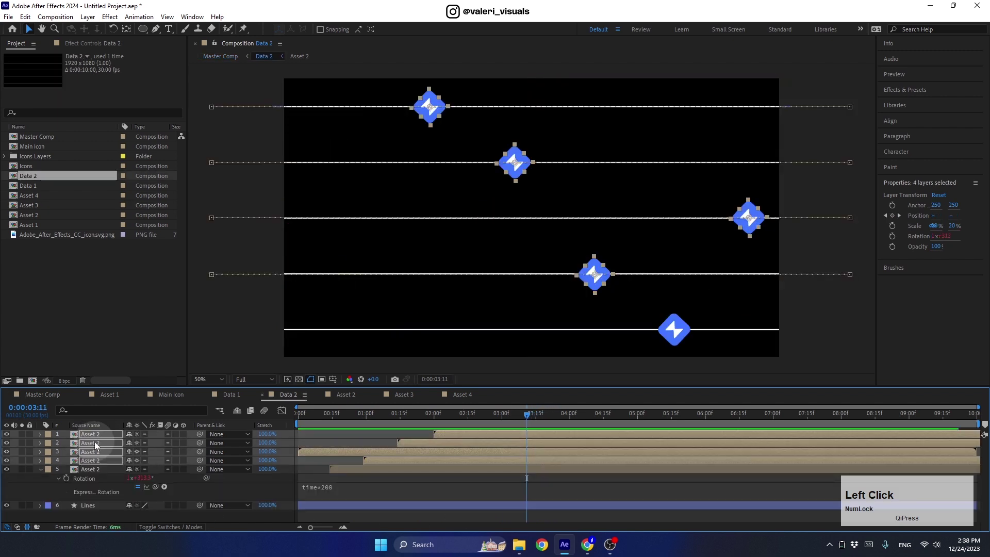
- Duplicate Data 2's icon layers with offset timing, then duplicate Asset 2 as Asset 5
left_click(44, 476)
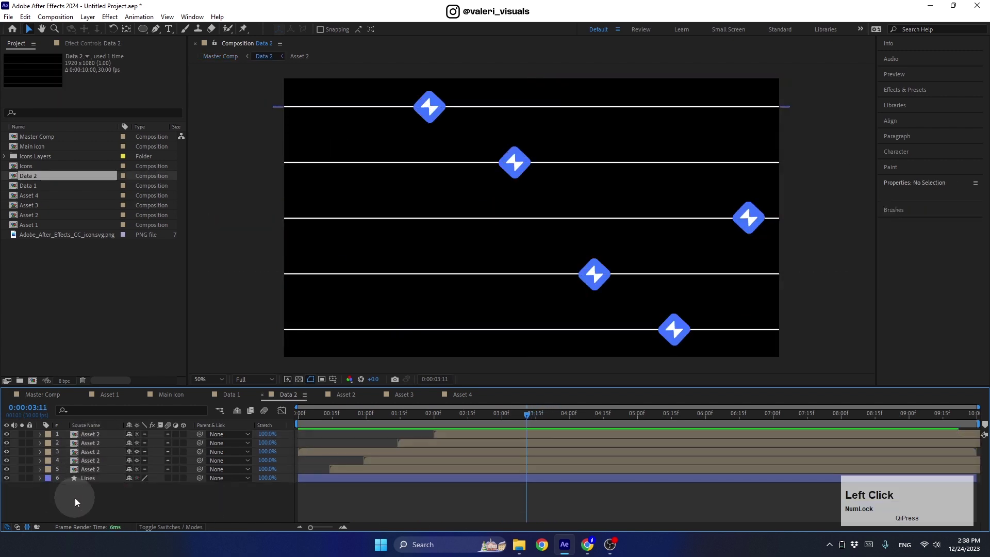
left_click(359, 473)
left_click(459, 436)
key("ctrl+d")
left_click_drag(94, 470, 601, 463)
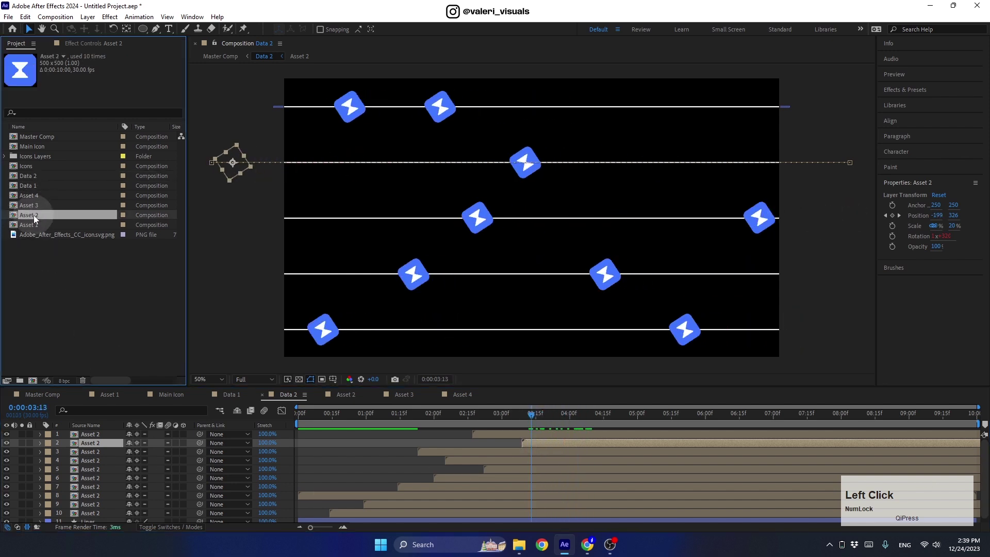
key("ctrl+d")
- Replace Asset 5's hourglass artwork with the diamond from 1/Icons.ai
left_click(30, 199)
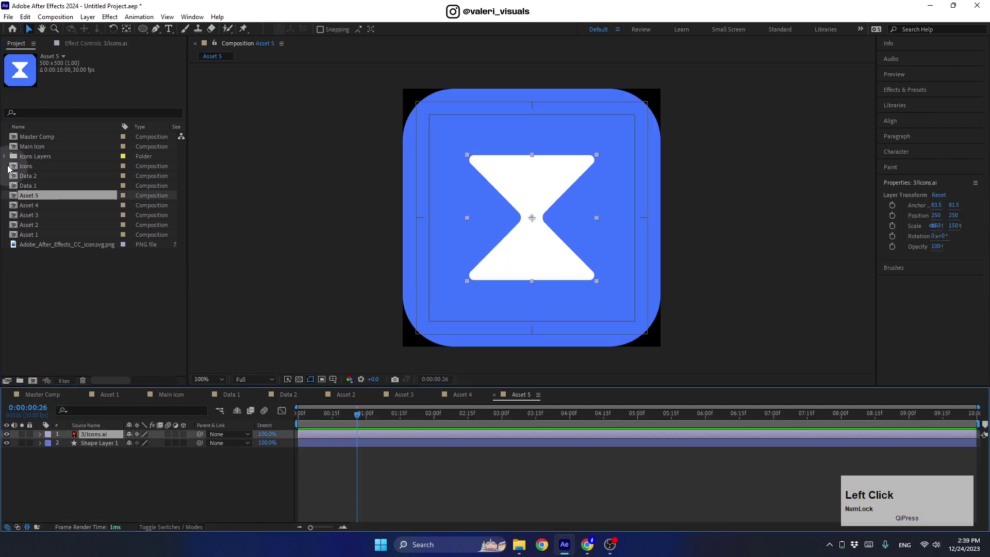
left_click(6, 155)
left_click(44, 212)
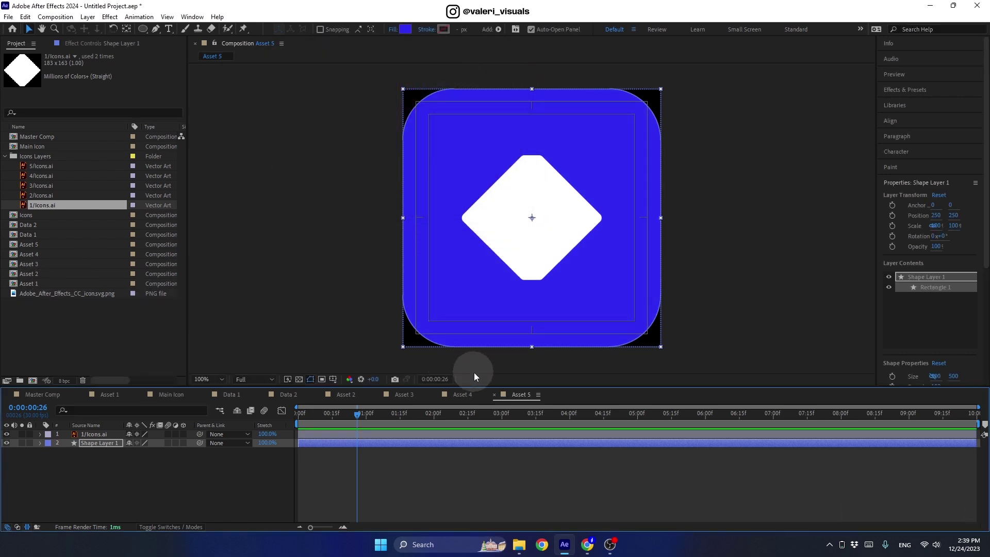
- Swap two icon layers in Data 2 for the Asset 5 diamond tile
left_click(296, 397)
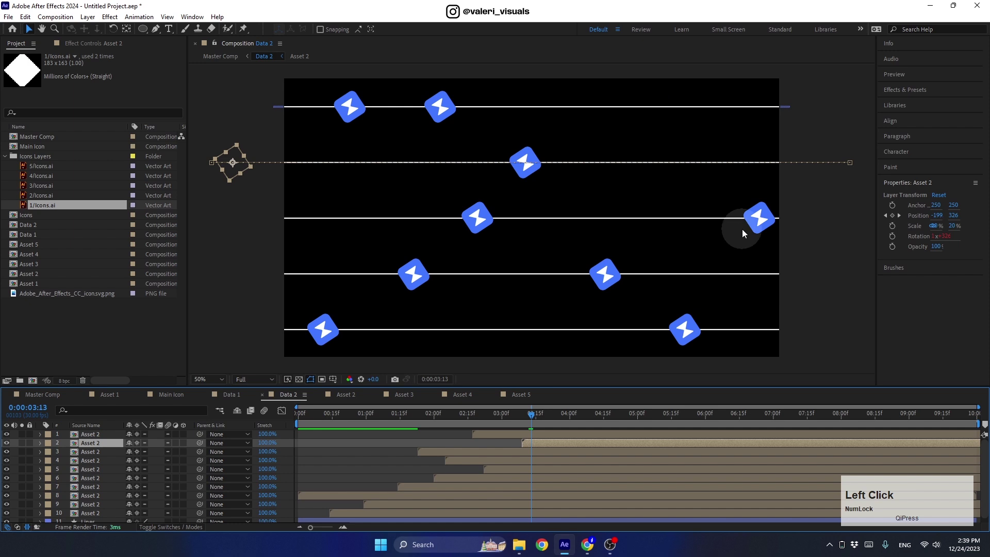
left_click(600, 275)
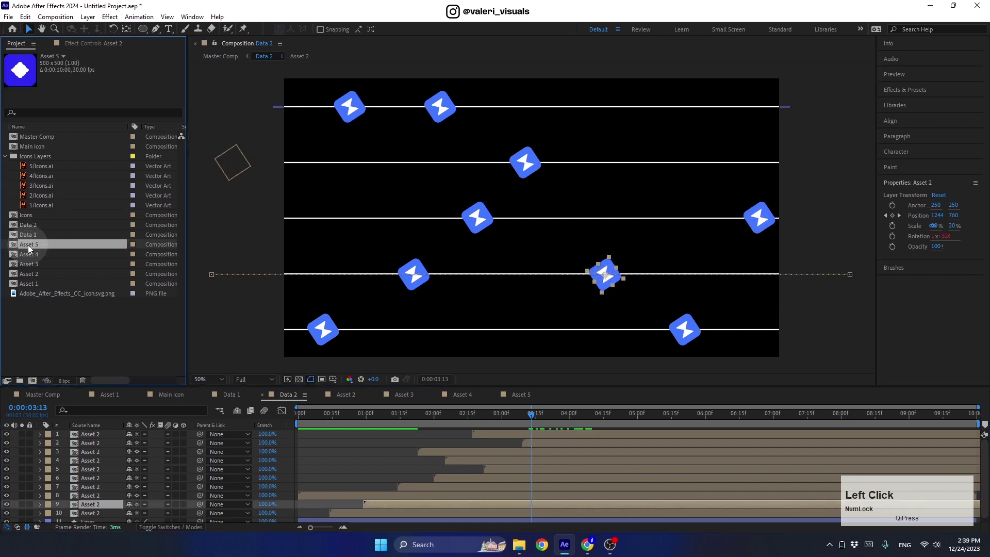
left_click(39, 248)
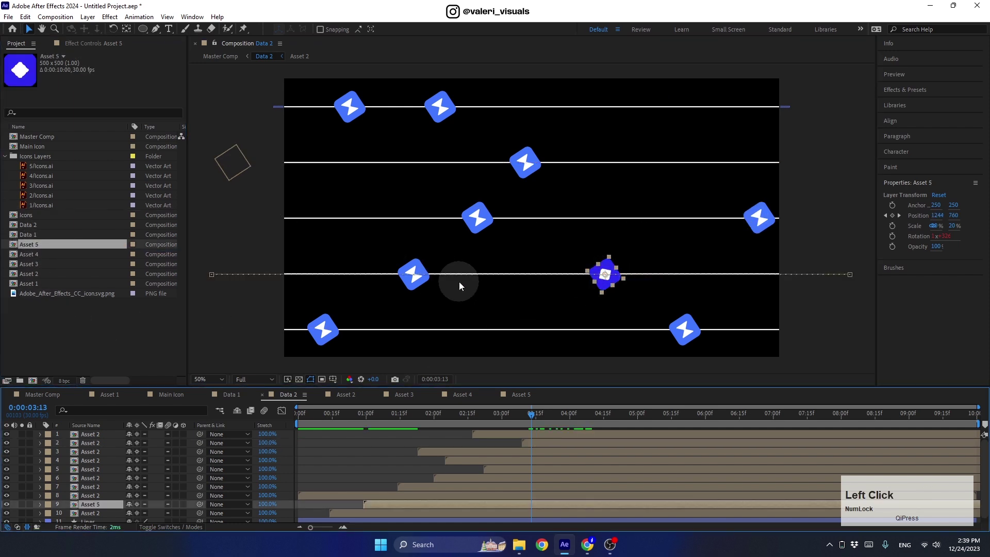
left_click(56, 251)
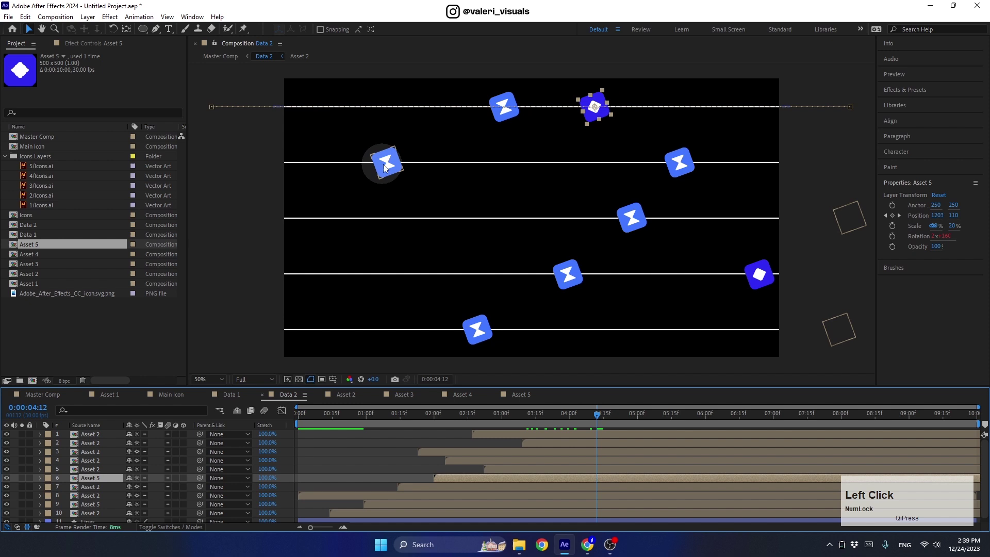
- Duplicate Asset 5 into Asset 6 and give its tile a purple fill
left_click(29, 249)
key("ctrl+Num_Lock")
key("ctrl+d")
left_click(36, 247)
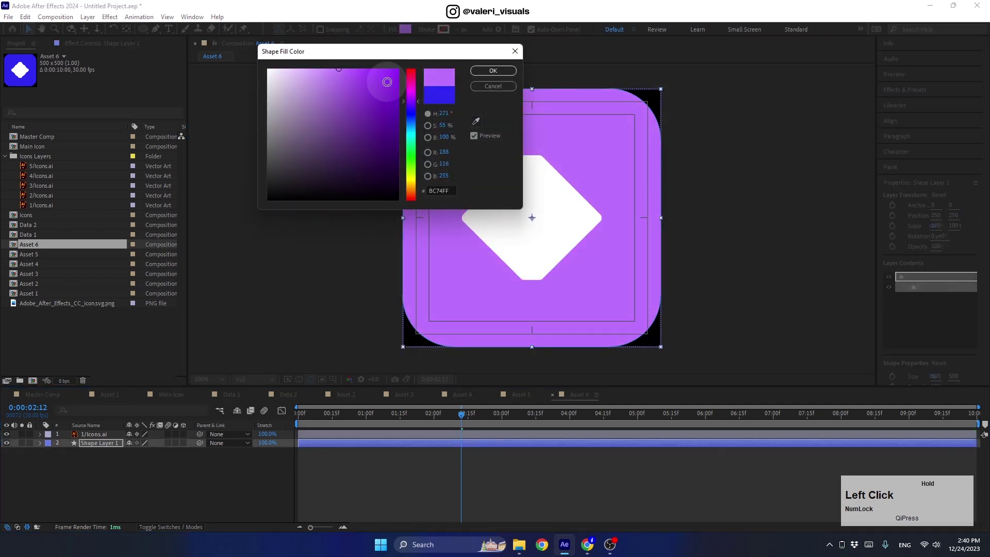
key("Return")
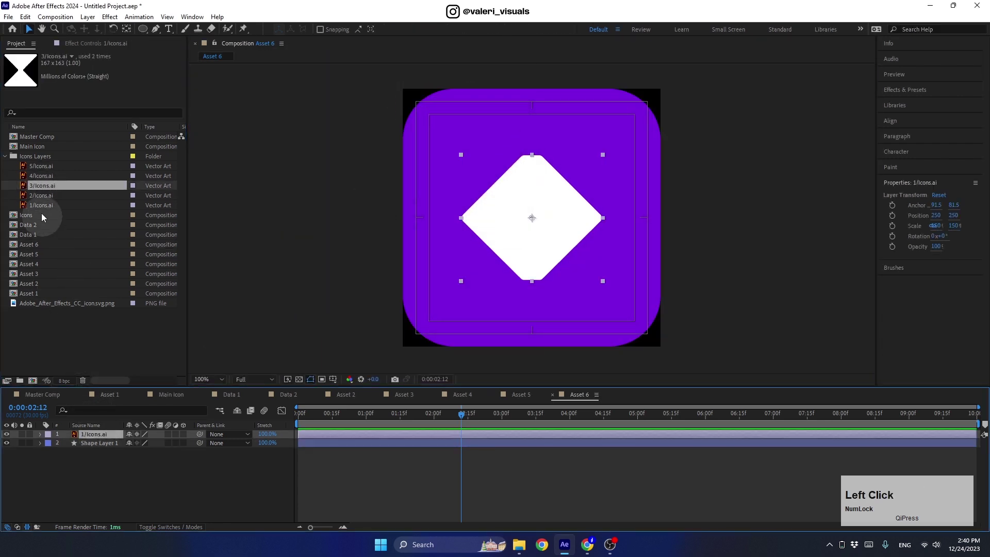
left_click(42, 197)
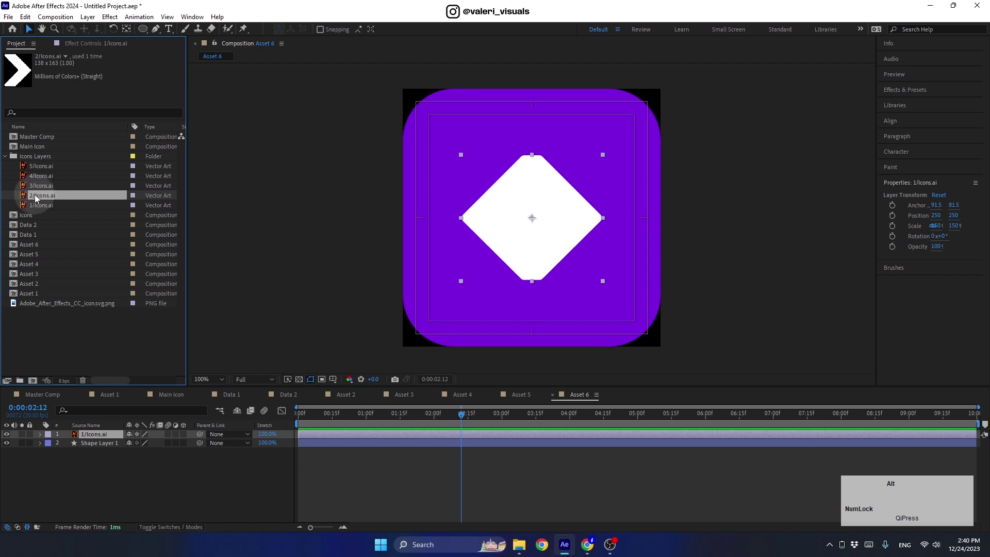
- Put the chevron from 2/Icons.ai in Asset 6 and swap a Data 2 icon for the purple Asset 6 tile
left_click(37, 198)
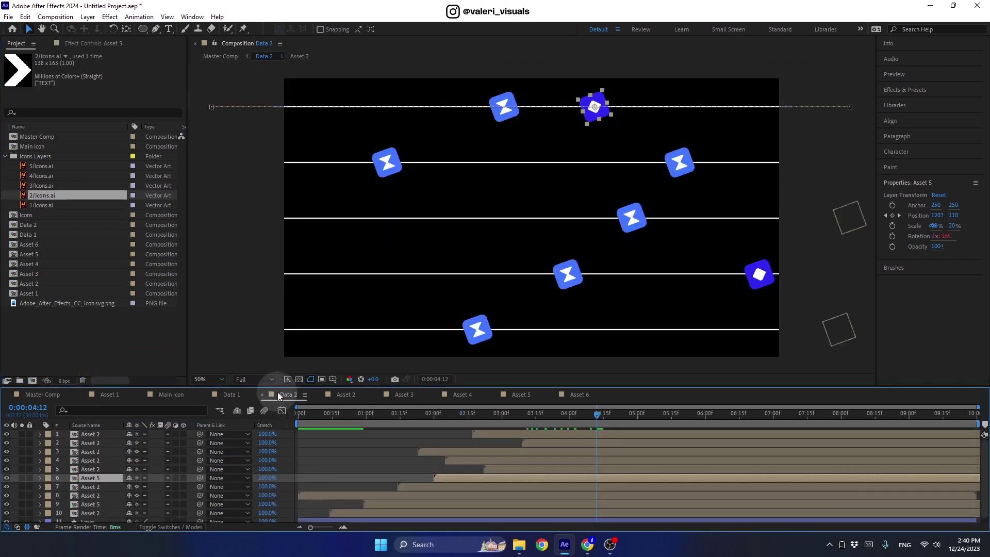
left_click(388, 166)
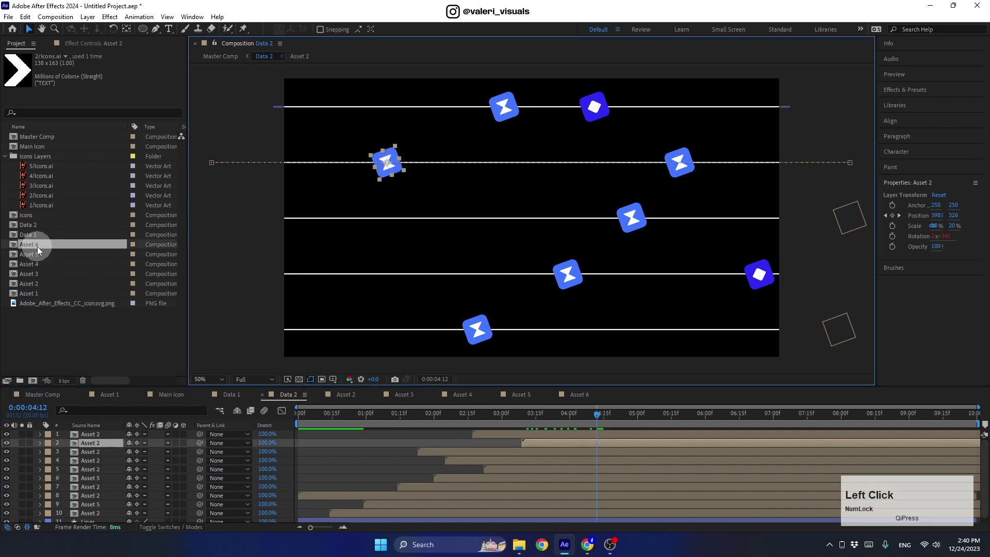
left_click(44, 249)
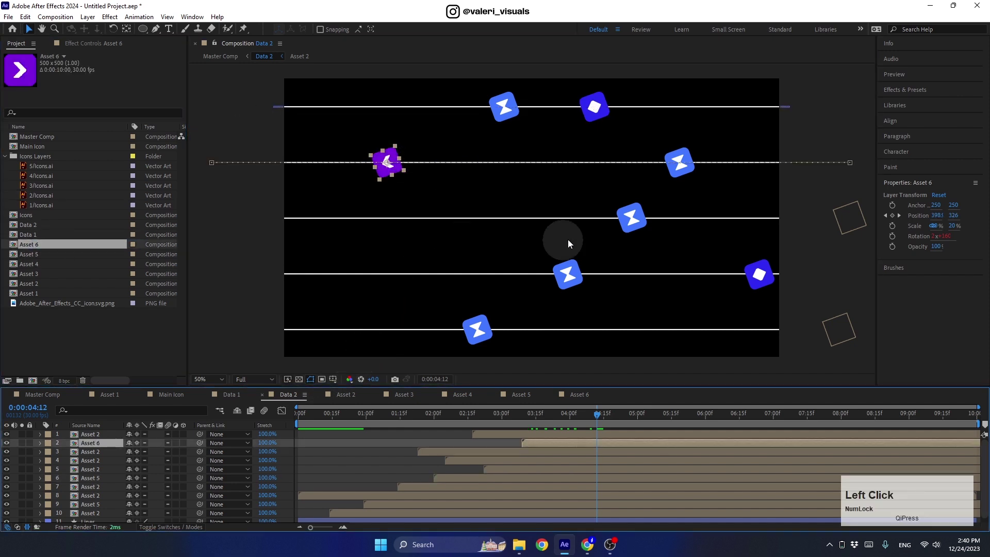
left_click(61, 249)
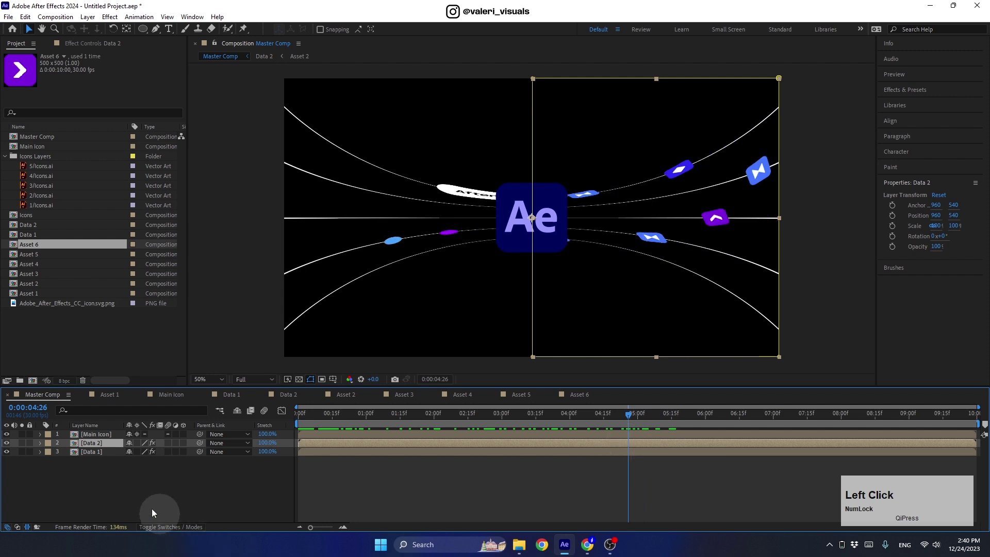
- Create a dark grey solid named Bg and place it beneath all Master Comp layers
right_click(110, 483)
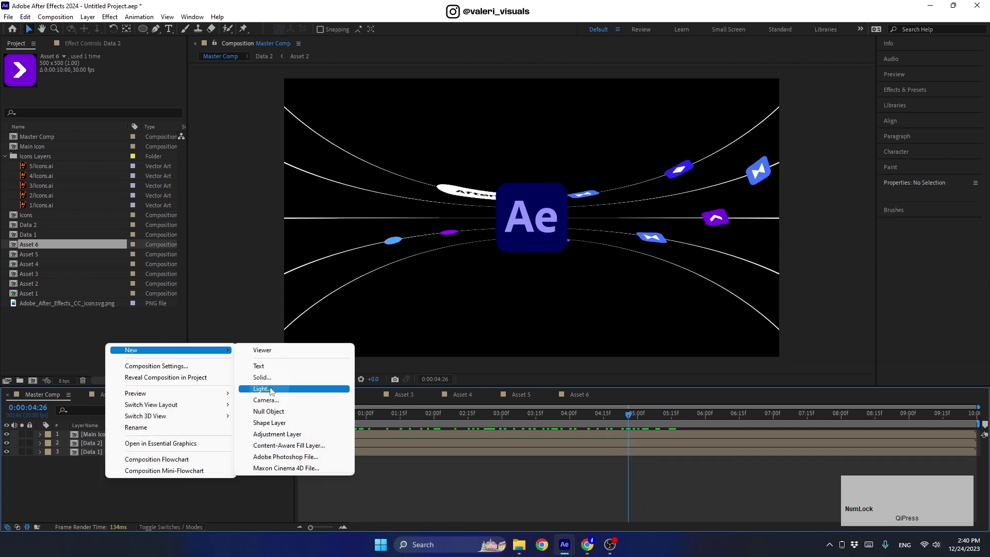
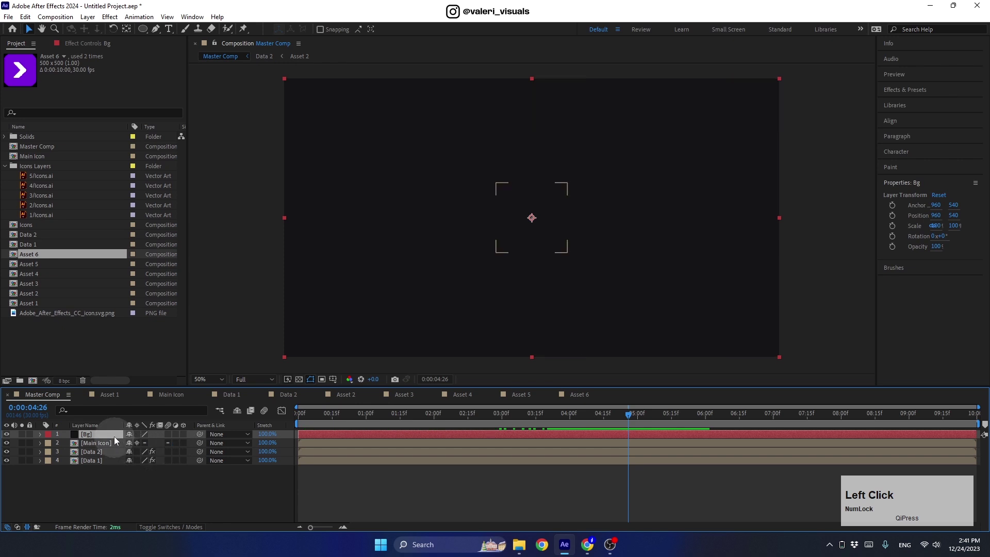
left_click(121, 469)
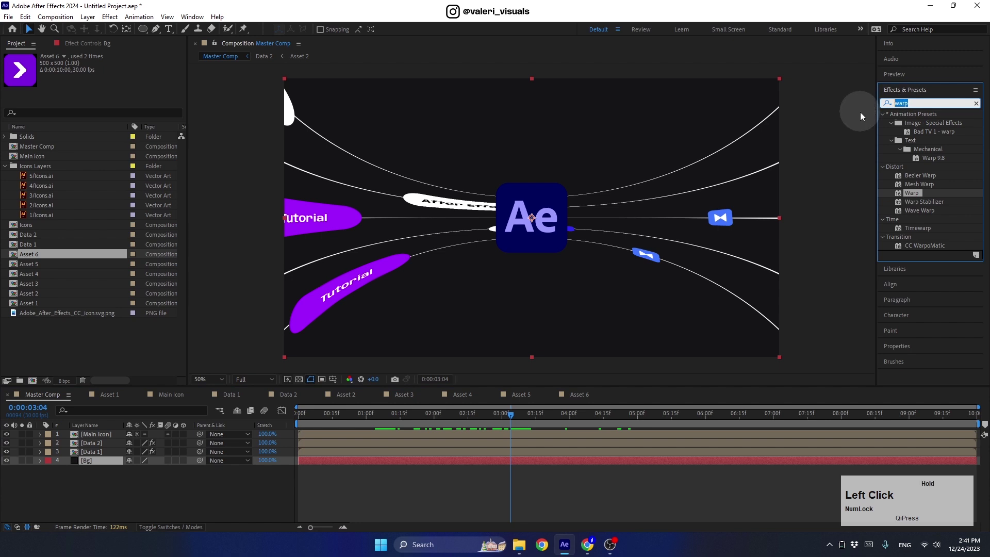
- Apply Glow with radius 95 to Data 1 and paste the same Glow onto Data 2
type("glow")
left_click(925, 170)
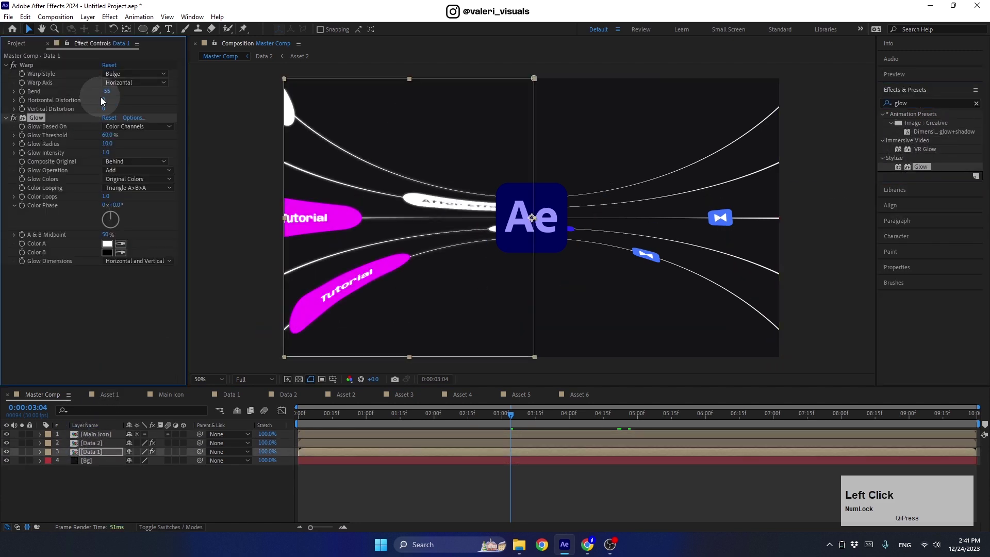
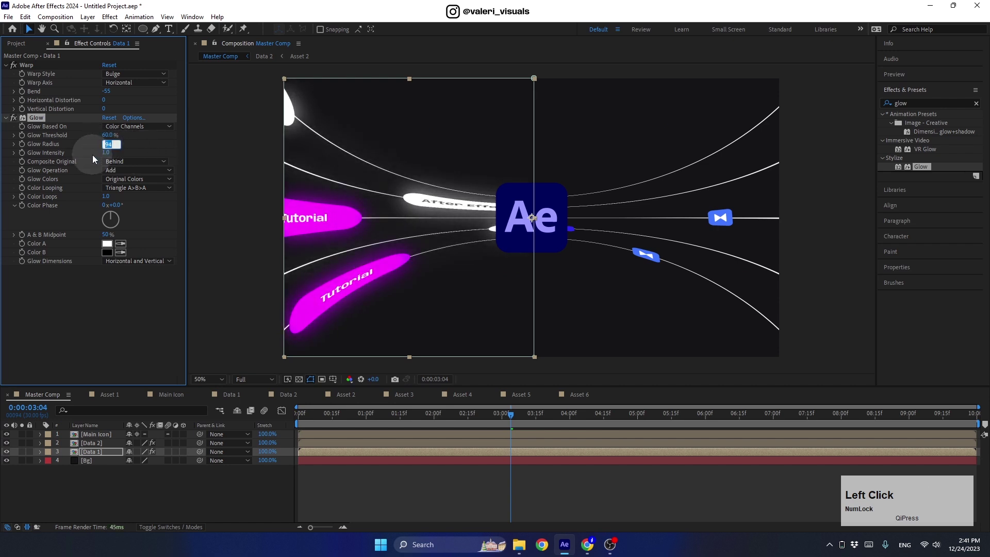
left_click(36, 124)
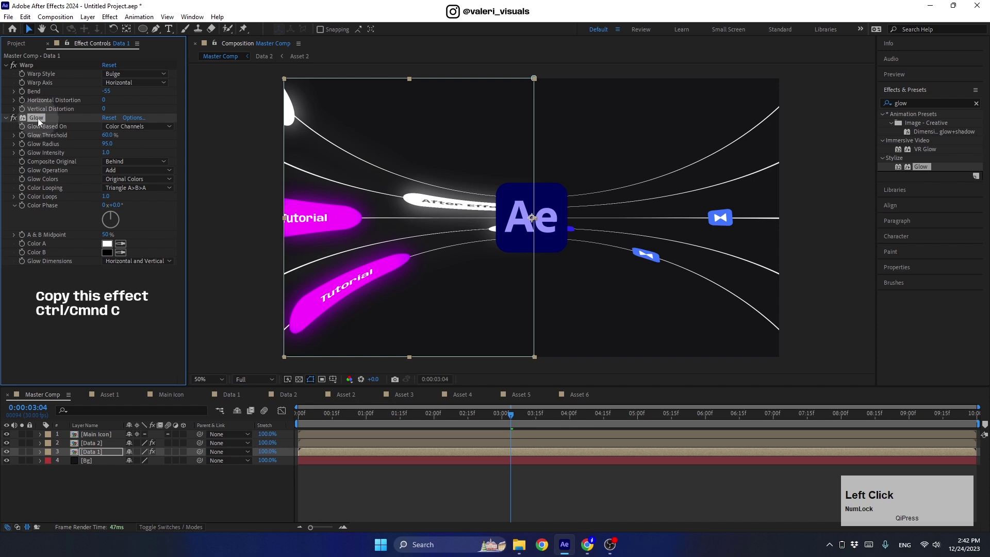
key("c")
left_click(109, 454)
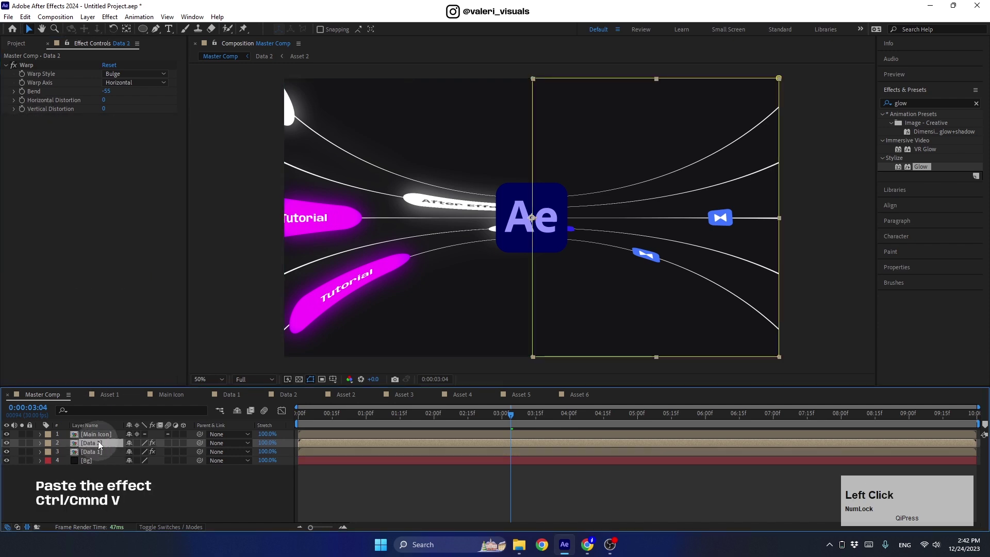
key("ctrl+v")
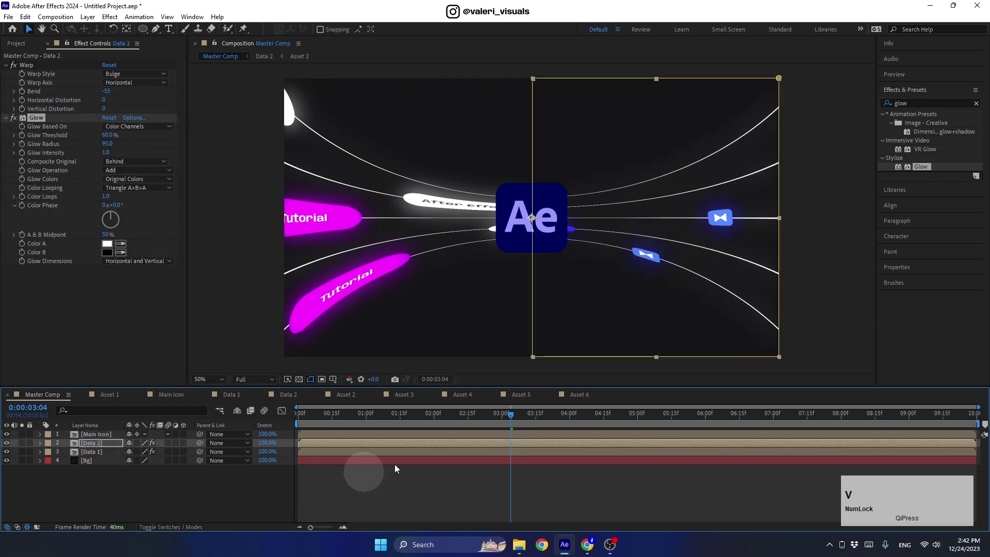
left_click(505, 416)
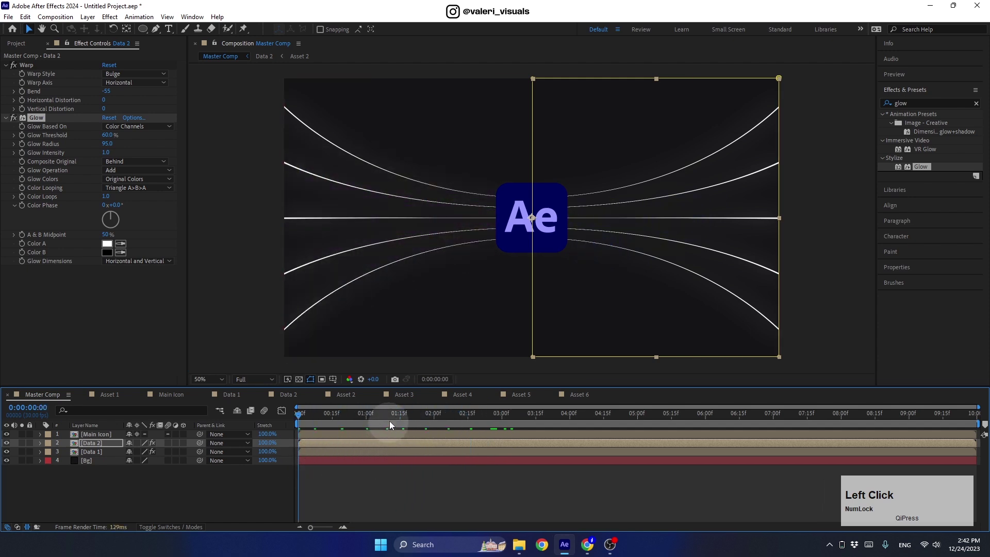
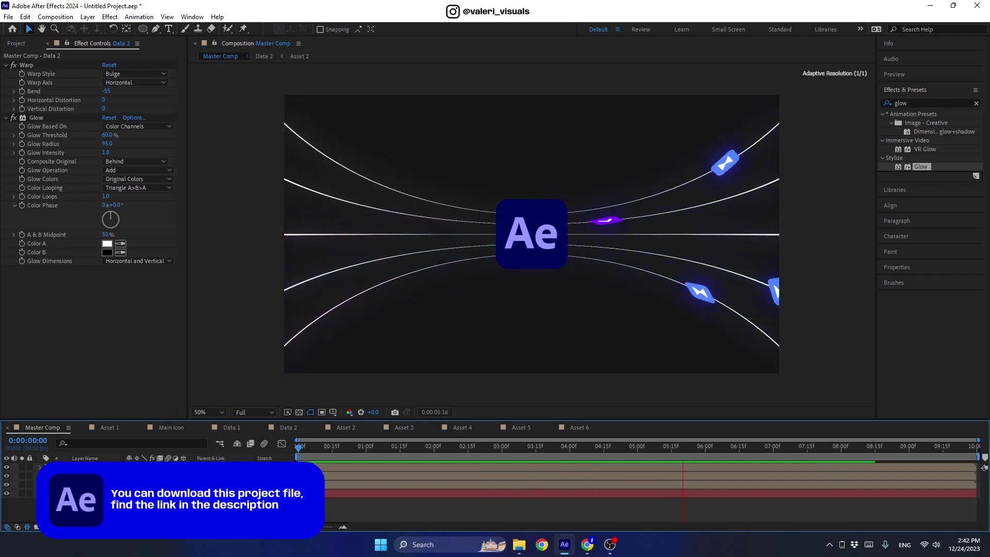
key("space")
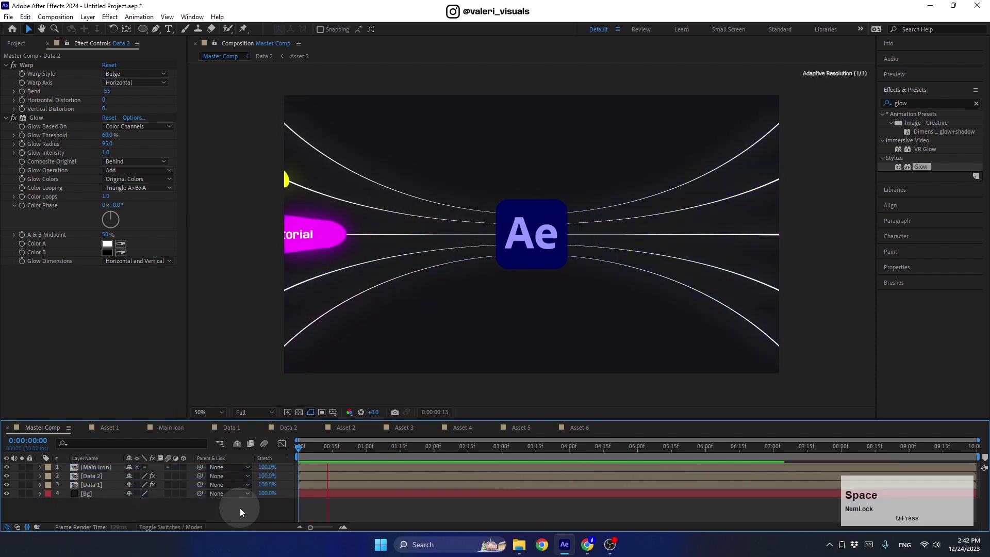